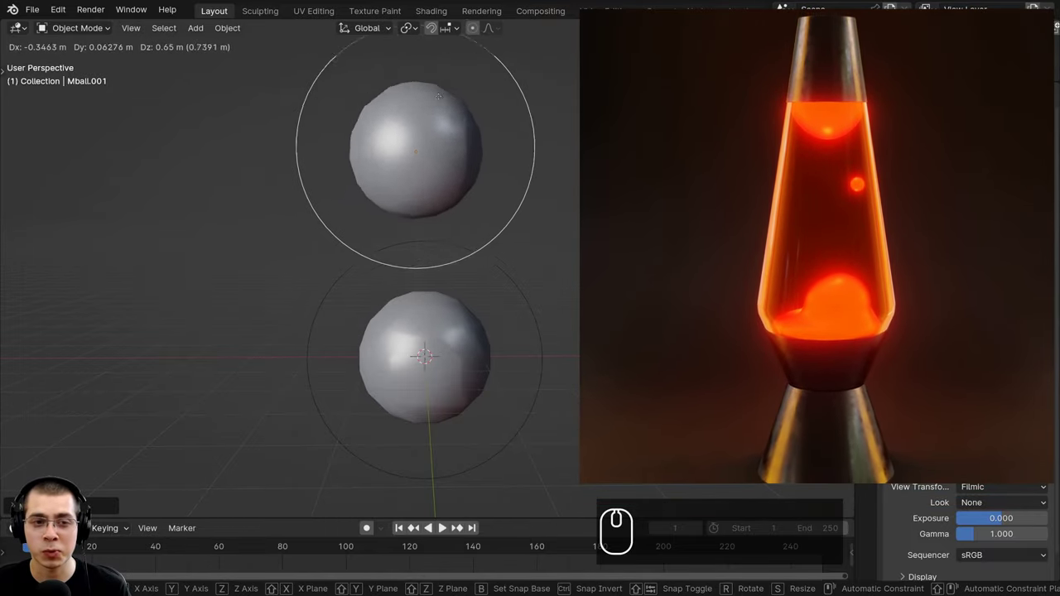
Step: Move the upper metaball away from and back toward the lower one so the blobs separate and merge
click(525, 226)
drag(502, 175, 496, 139)
middle_click(498, 133)
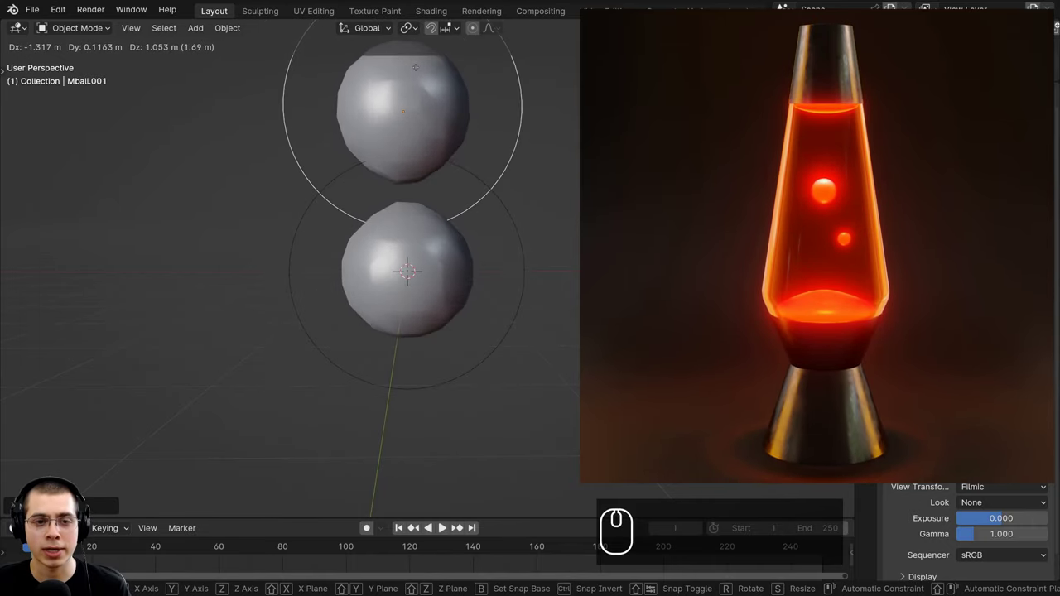
click(418, 91)
drag(398, 108, 373, 109)
key(g)
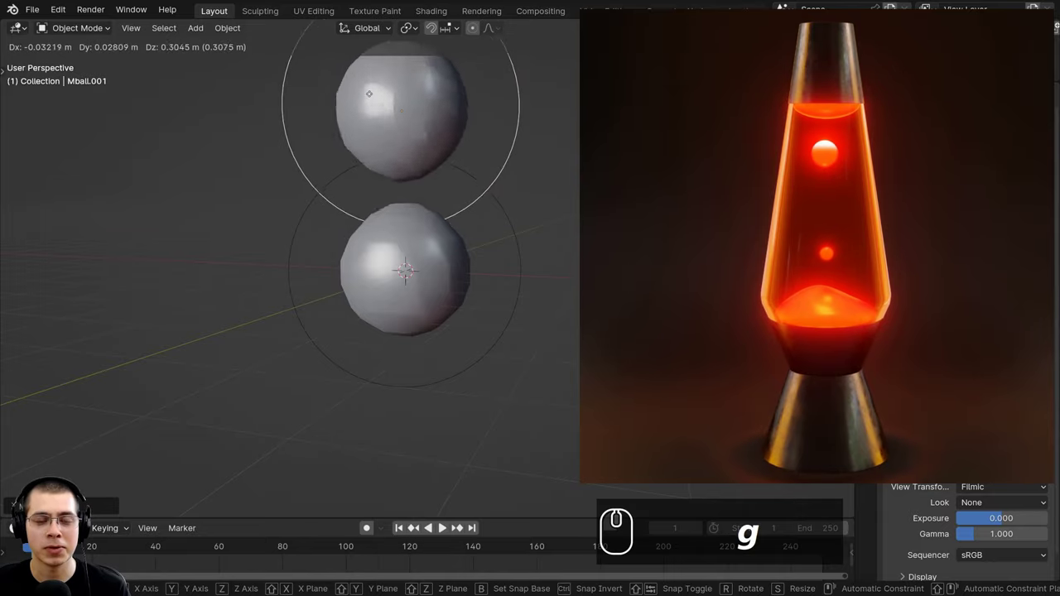
drag(379, 119, 478, 180)
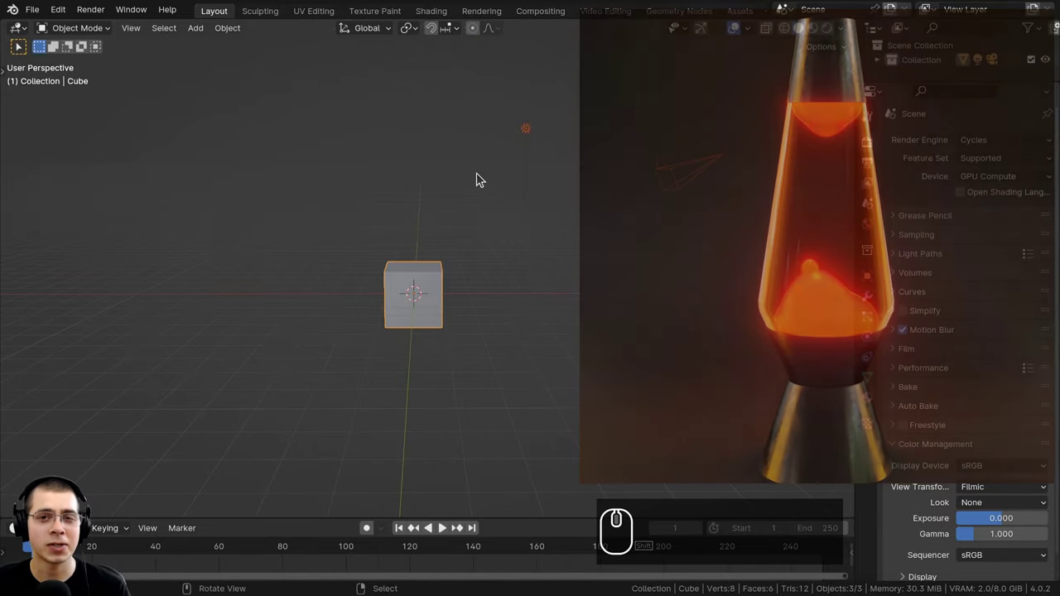
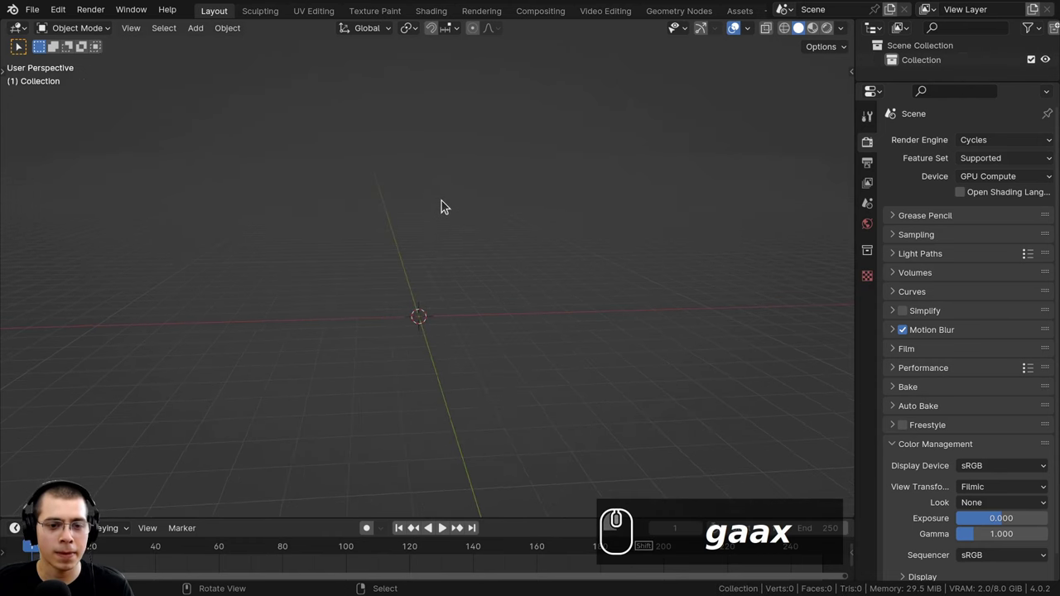
Step: Add a cylinder, scale it down by 0.1 and apply its transform with Ctrl+A
text(a)
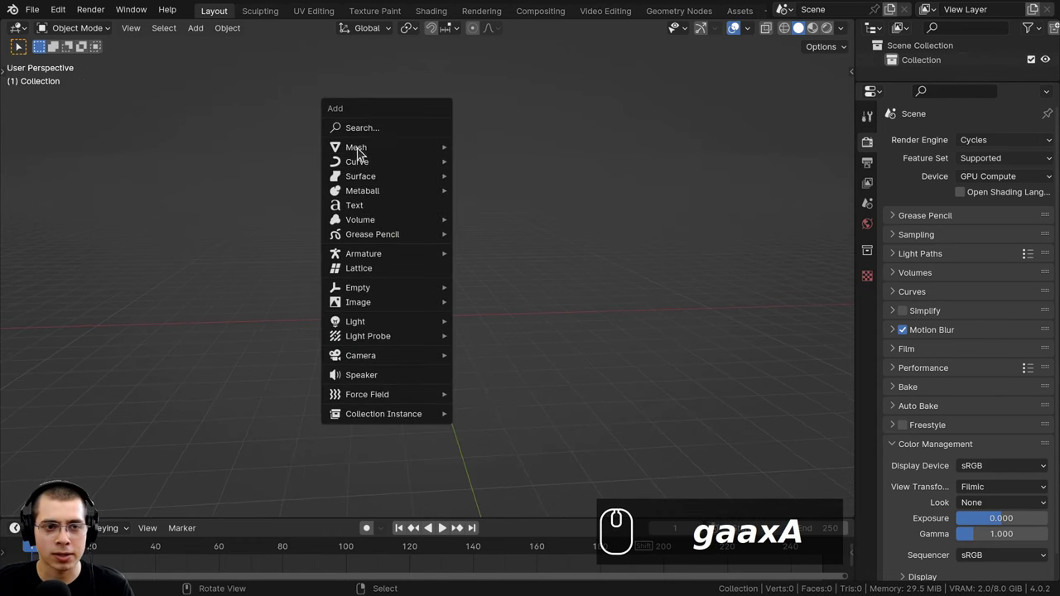
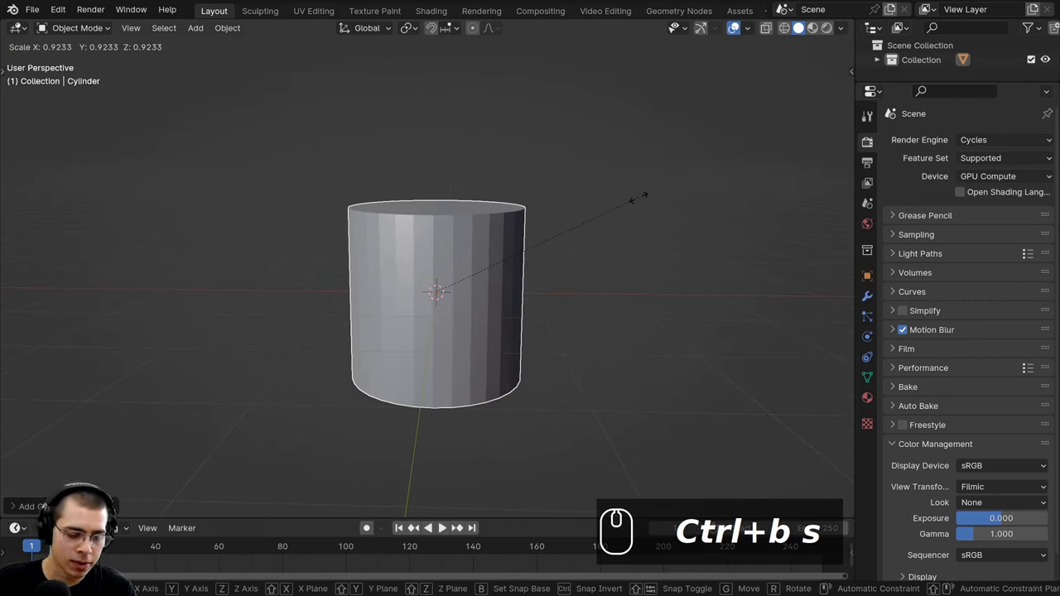
key(.)
text(Ctrl+b s.1)
key(Return)
middle_click(600, 251)
scroll(up, 3)
text(s.1)
key(ctrl+a)
drag(368, 192, 428, 253)
scroll(up, 3)
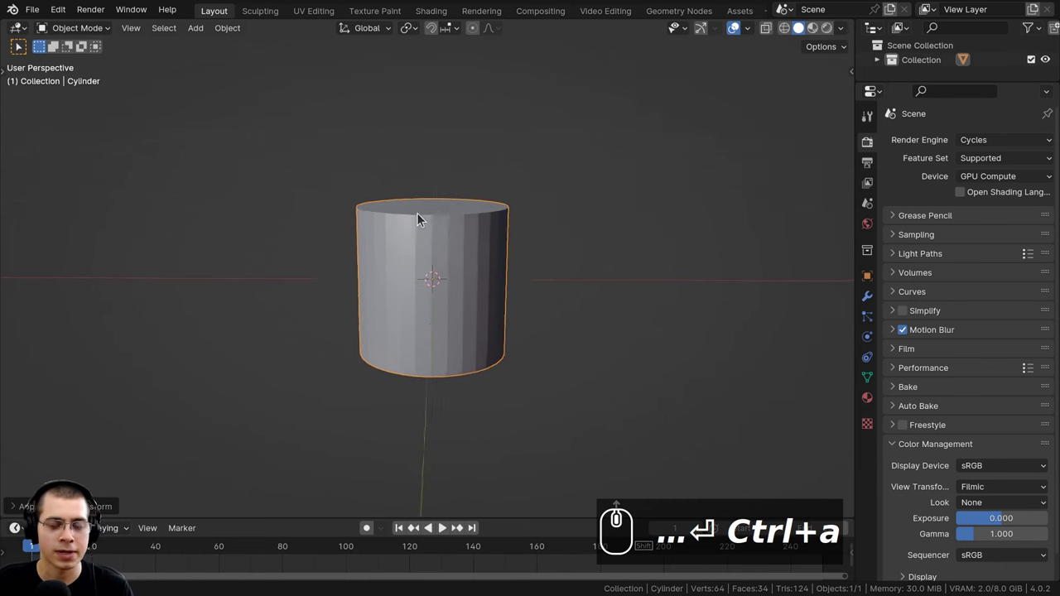
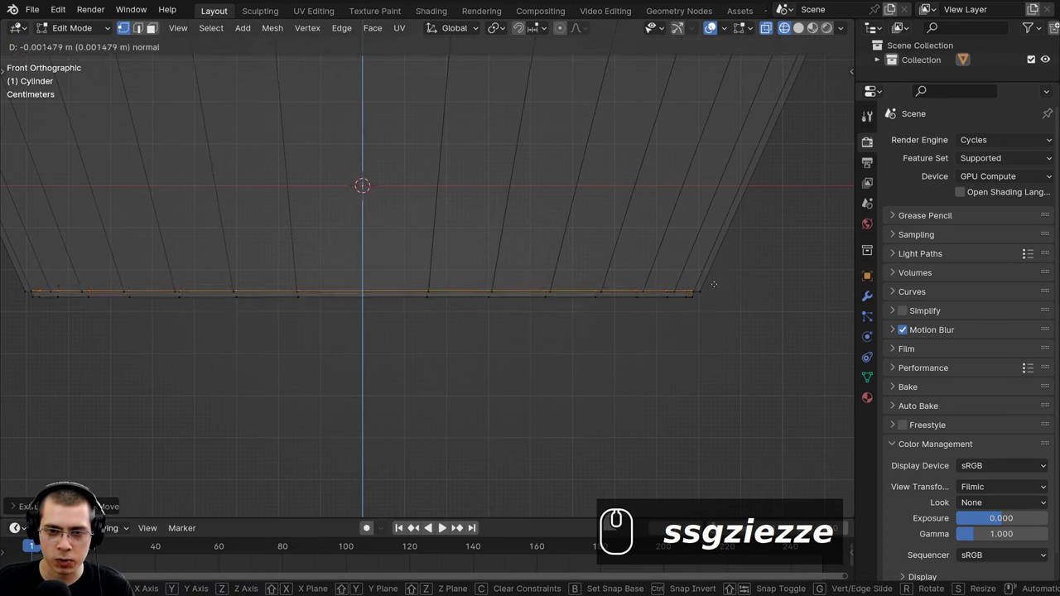
Step: Scale the cylinder's edge loops to shape the tapered cap and hourglass base
text(s)
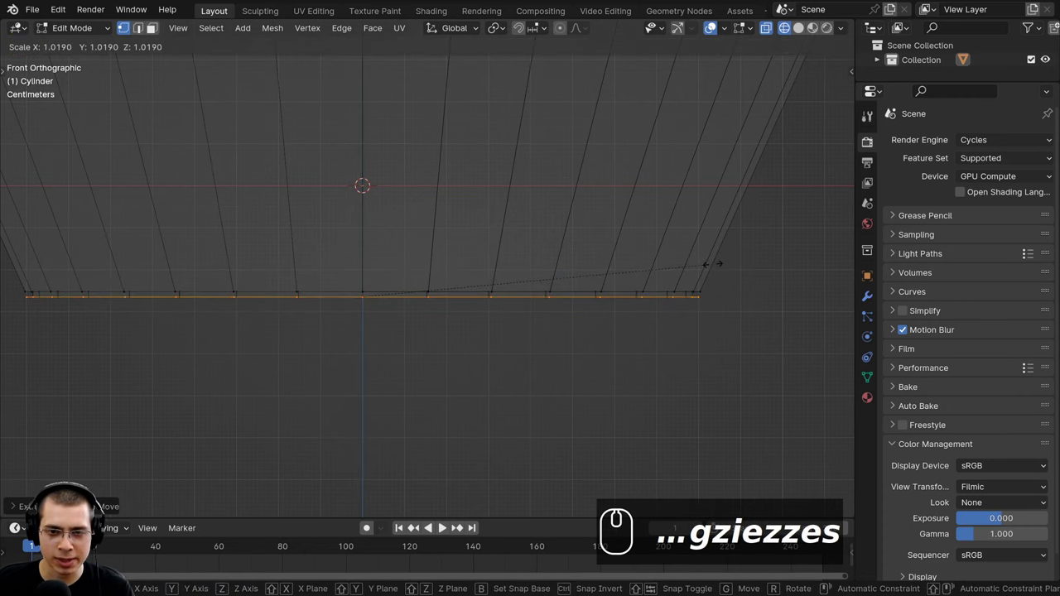
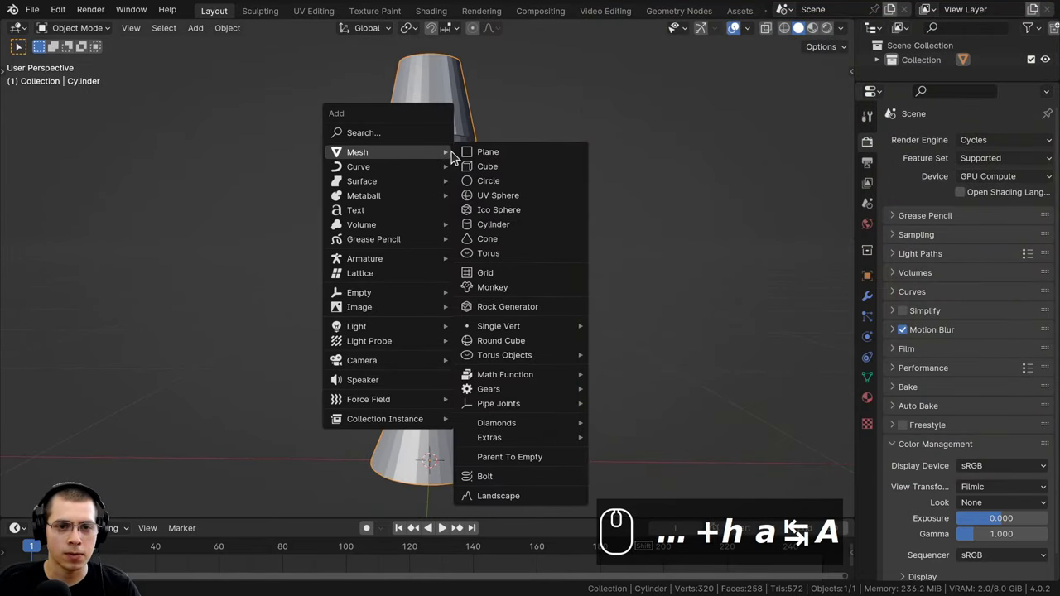
Step: Add a mesh circle and shrink it to fit around the hourglass base
click(488, 185)
scroll(down, 3)
drag(494, 369, 747, 320)
scroll(up, 3)
scroll(down, 3)
key(s)
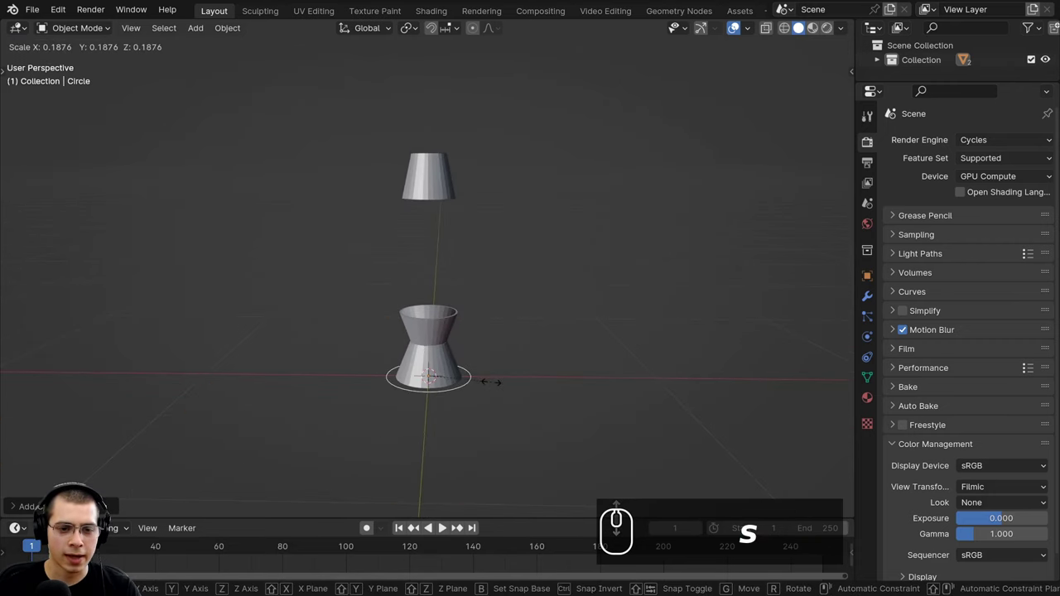
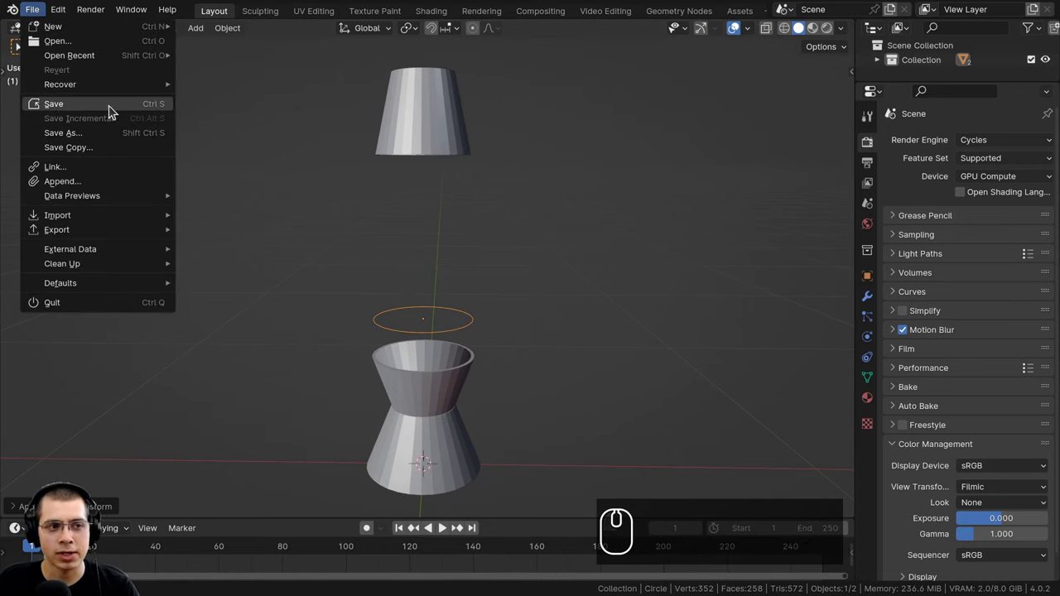
Step: Save the project under the name 'Lava'
text(Lava)
key(Return)
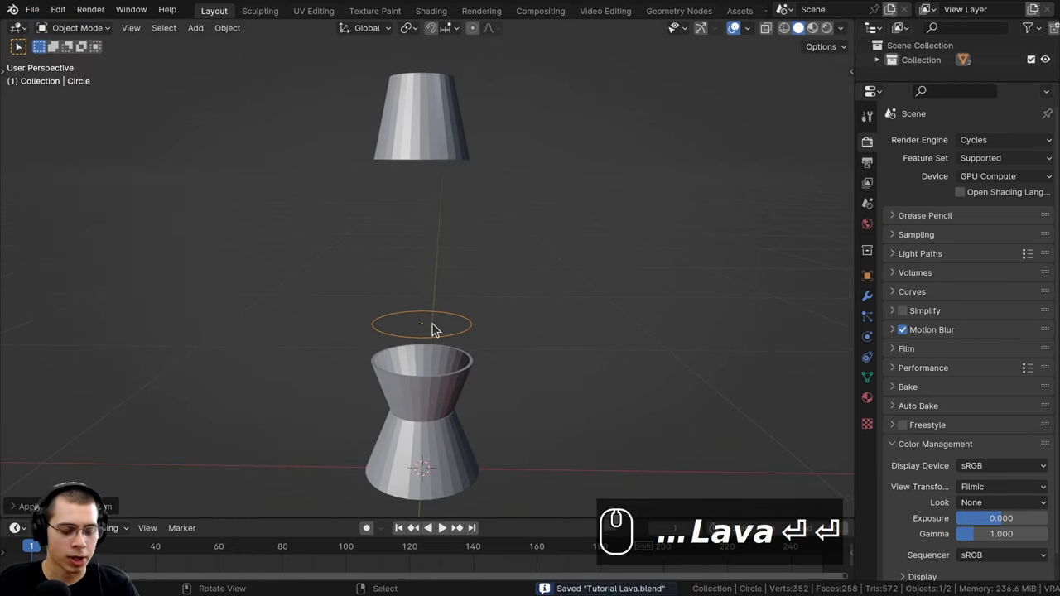
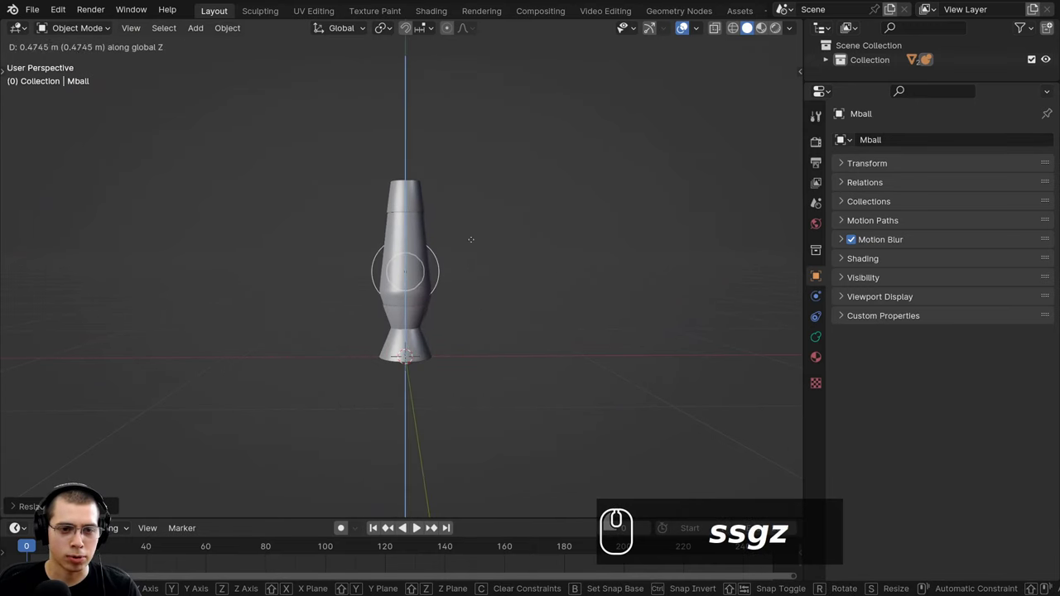
Step: Raise and size the metaball so it sits inside the glass body between base and cap
drag(474, 242, 502, 236)
text(s)
click(498, 241)
scroll(up, 3)
click(418, 212)
right_click(417, 212)
drag(424, 208, 372, 136)
scroll(up, 3)
text(h)
scroll(up, 3)
drag(478, 216, 480, 198)
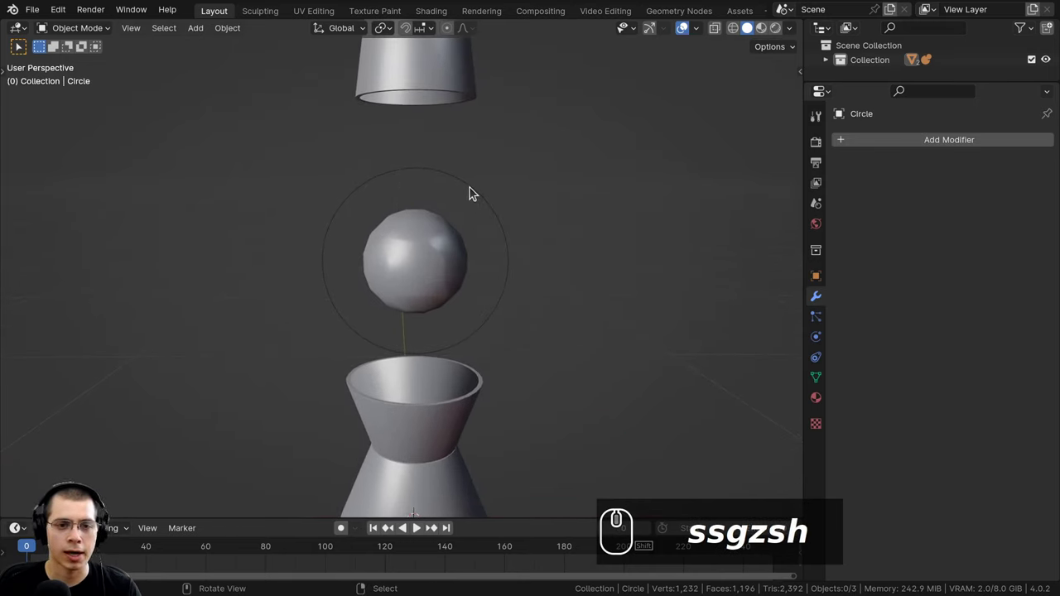
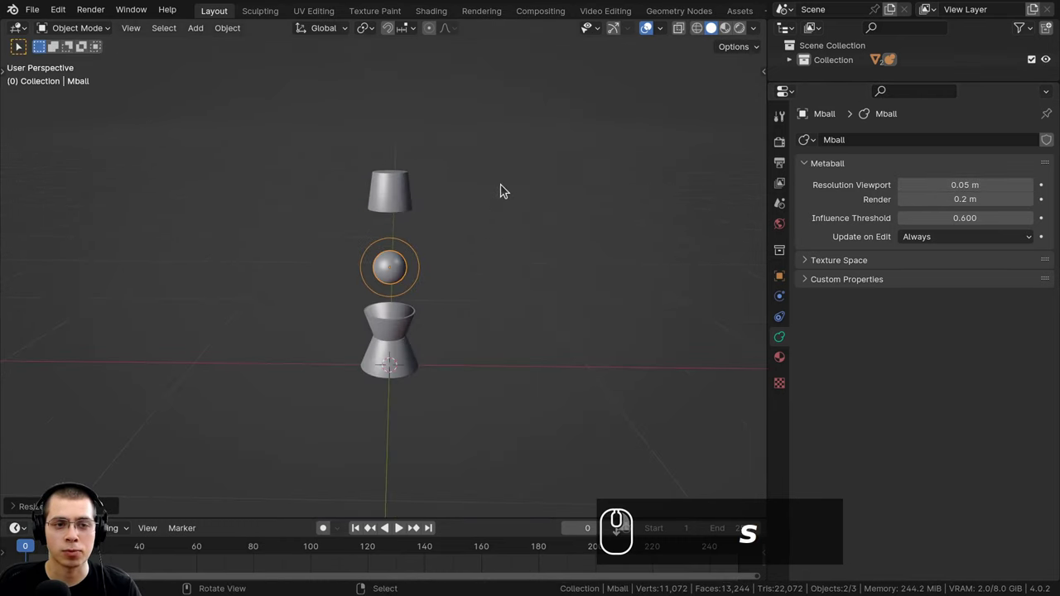
Step: Orbit and zoom around the lamp to check the metaball's placement from all sides
scroll(down, 3)
scroll(down, 3)
scroll(down, 3)
scroll(up, 3)
scroll(up, 3)
drag(408, 242, 408, 213)
scroll(up, 3)
drag(401, 203, 410, 231)
drag(410, 235, 420, 189)
scroll(up, 3)
drag(423, 226, 491, 222)
scroll(down, 3)
scroll(up, 3)
drag(411, 338, 458, 305)
scroll(up, 3)
middle_click(446, 258)
scroll(up, 3)
middle_click(384, 281)
scroll(down, 3)
middle_click(406, 275)
key(Return)
Step: Frame the metaball closely and duplicate it with Shift+D for a second blob
drag(445, 159, 906, 193)
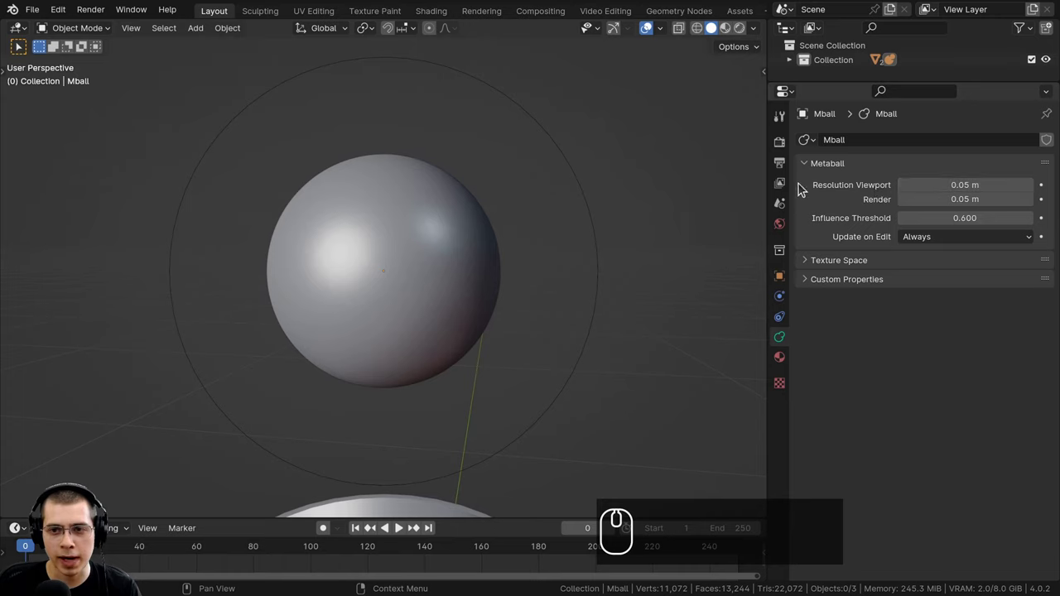
scroll(down, 3)
drag(370, 227, 357, 211)
scroll(up, 3)
drag(391, 199, 422, 186)
scroll(up, 3)
drag(419, 222, 403, 249)
drag(394, 263, 419, 232)
scroll(down, 3)
drag(433, 217, 481, 206)
middle_click(457, 184)
drag(454, 184, 425, 233)
middle_click(424, 316)
key(shift+d)
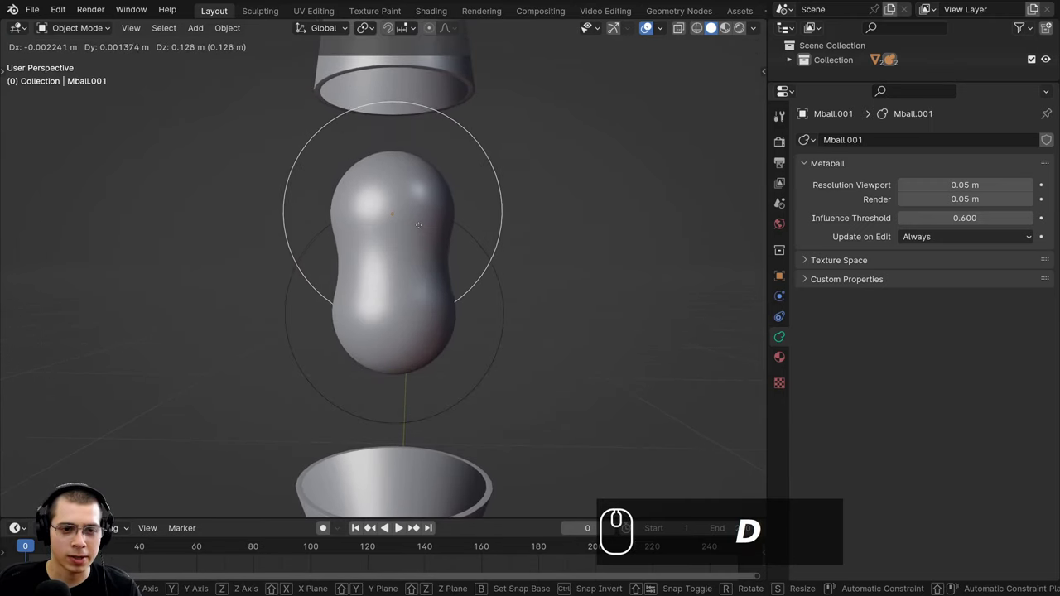
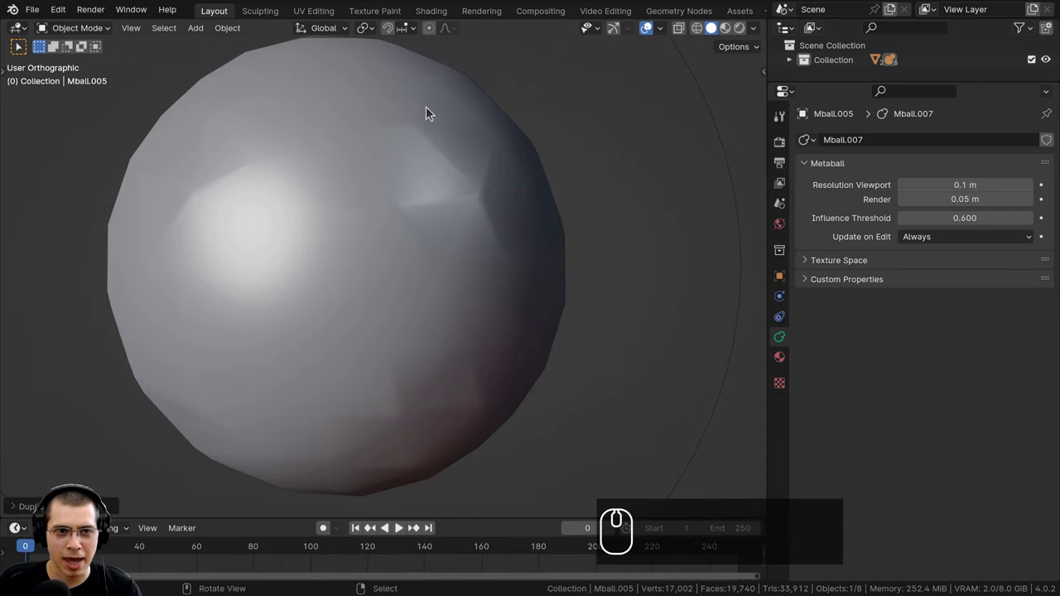
Step: Nudge a metaball sphere with G and zoom out in orthographic view to frame the whole lamp
scroll(down, 3)
scroll(down, 3)
middle_click(502, 291)
key(g)
scroll(down, 3)
scroll(down, 3)
key(KP_5)
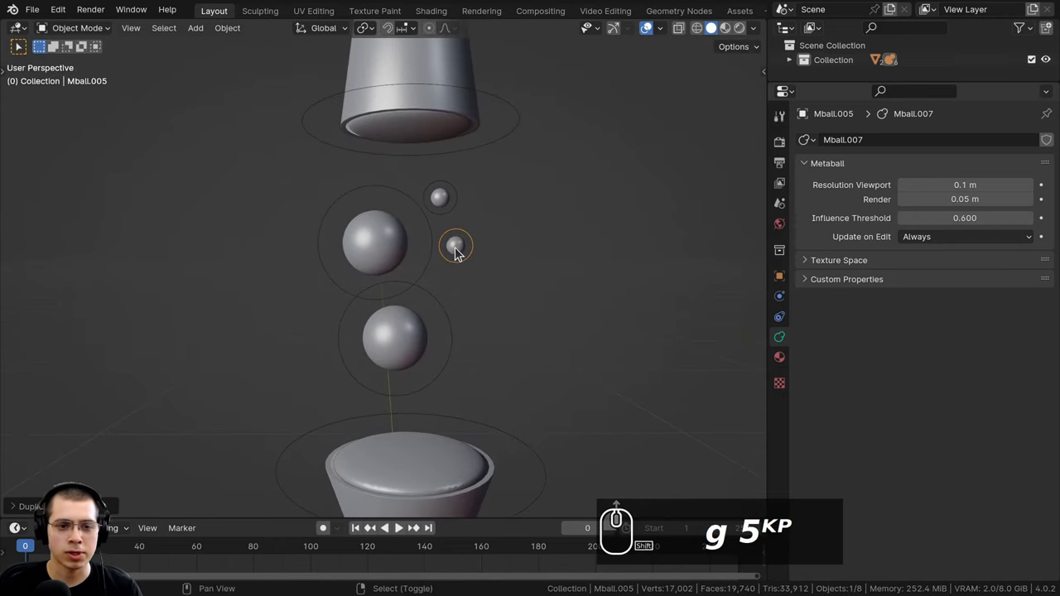
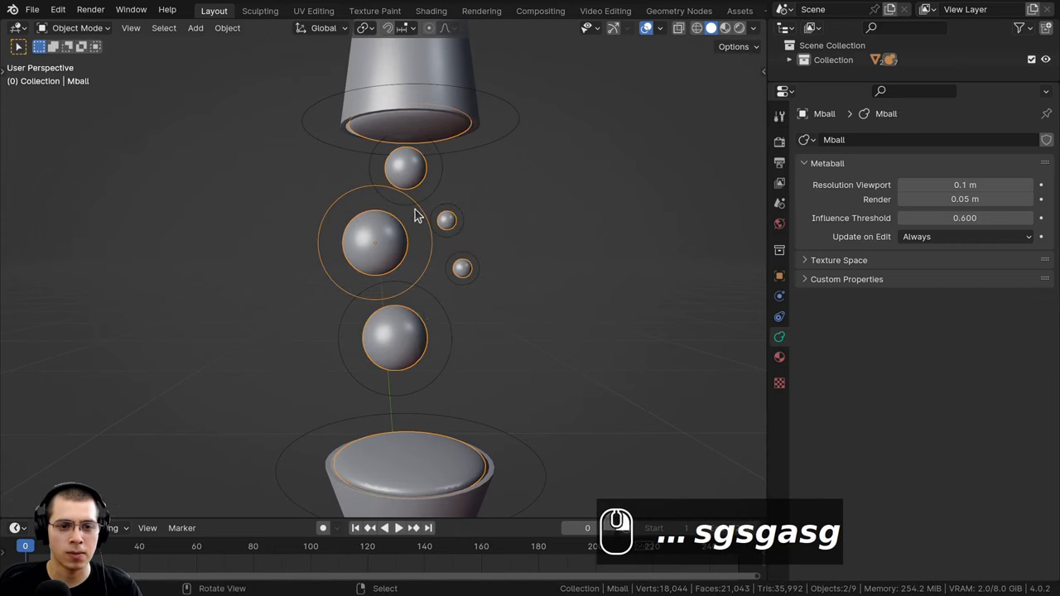
drag(442, 303, 410, 244)
scroll(down, 3)
middle_click(375, 167)
Step: Bring up the Add menu to insert a floor plane under the lamp
key(a)
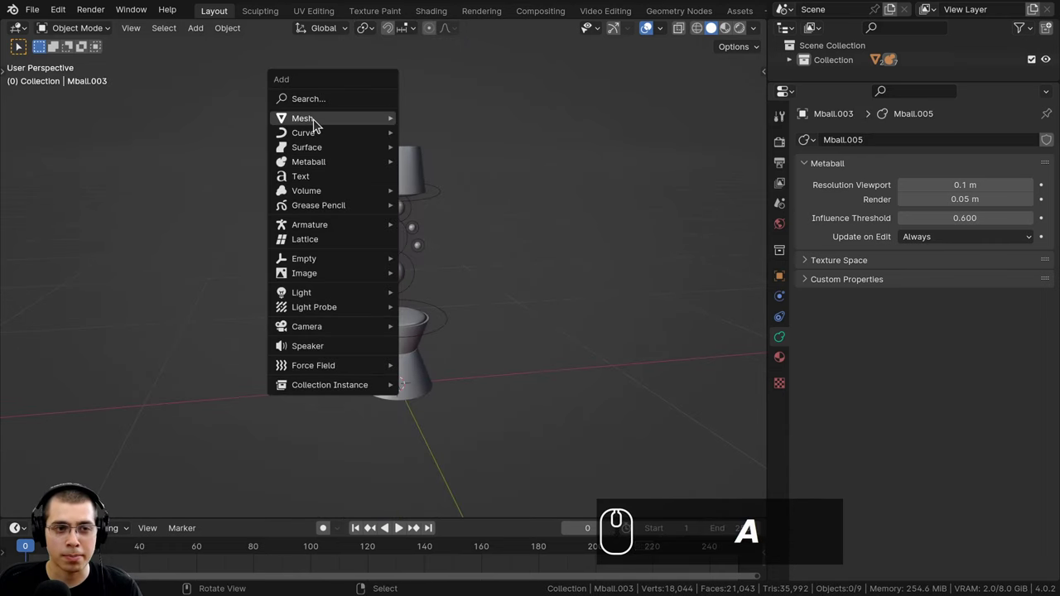
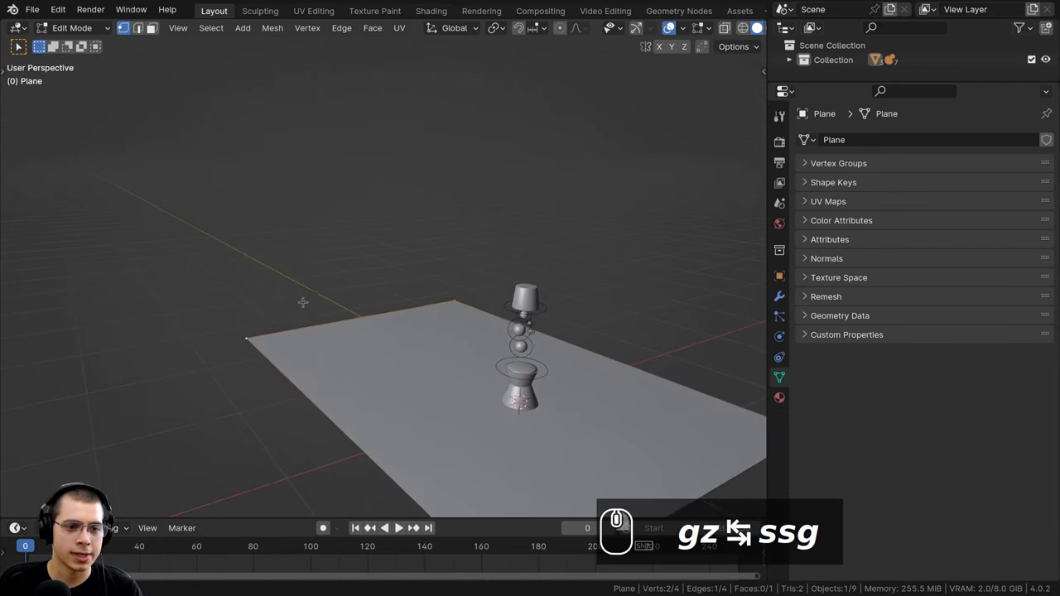
Step: Extrude the plane's back edge upward along Z into a wall and adjust its scale
key(e)
text(gz ⇆ ssge)
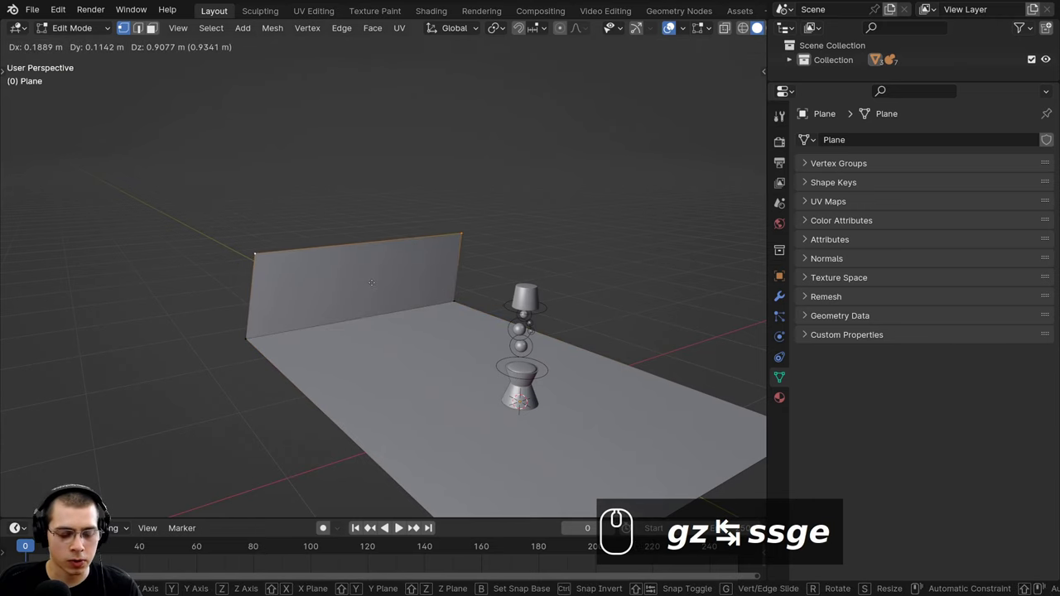
text(z)
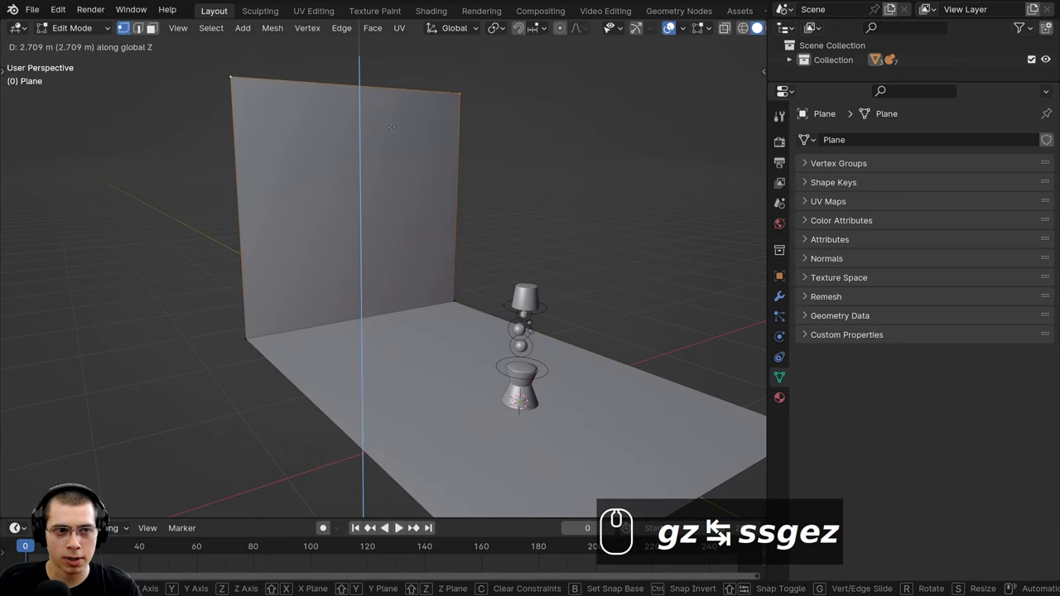
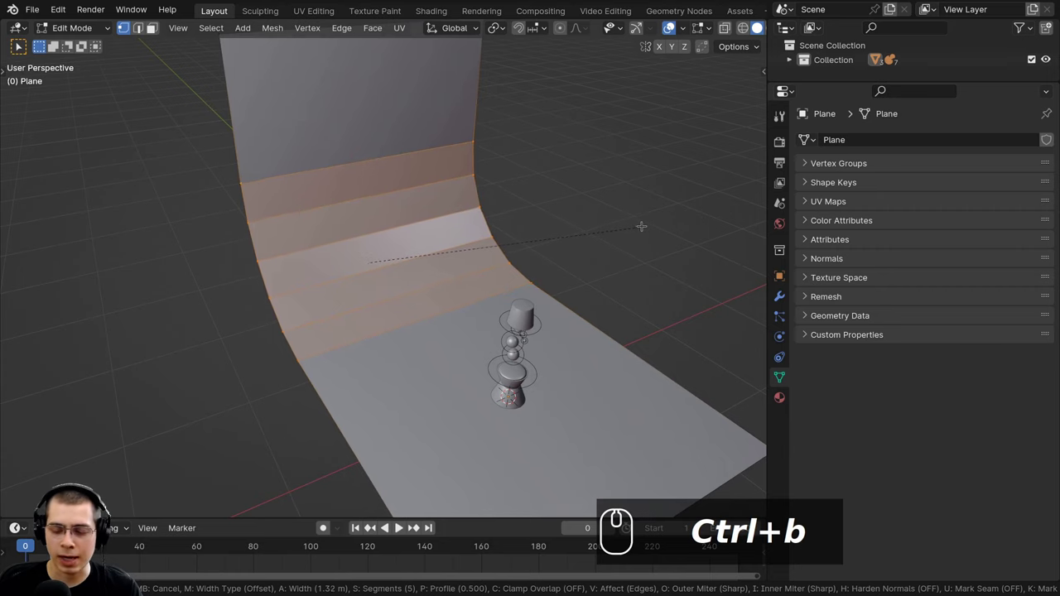
scroll(up, 3)
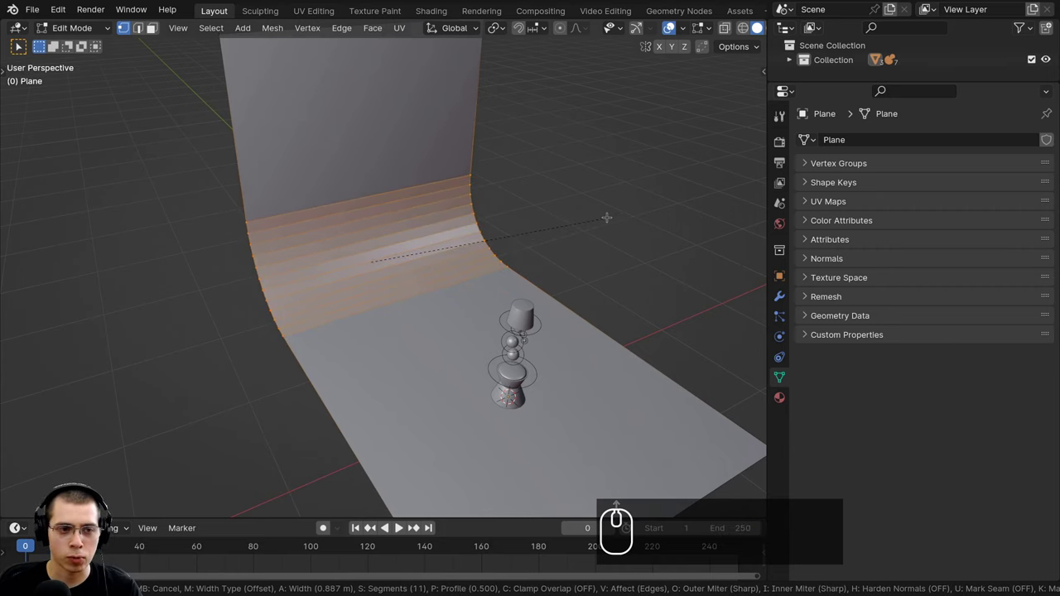
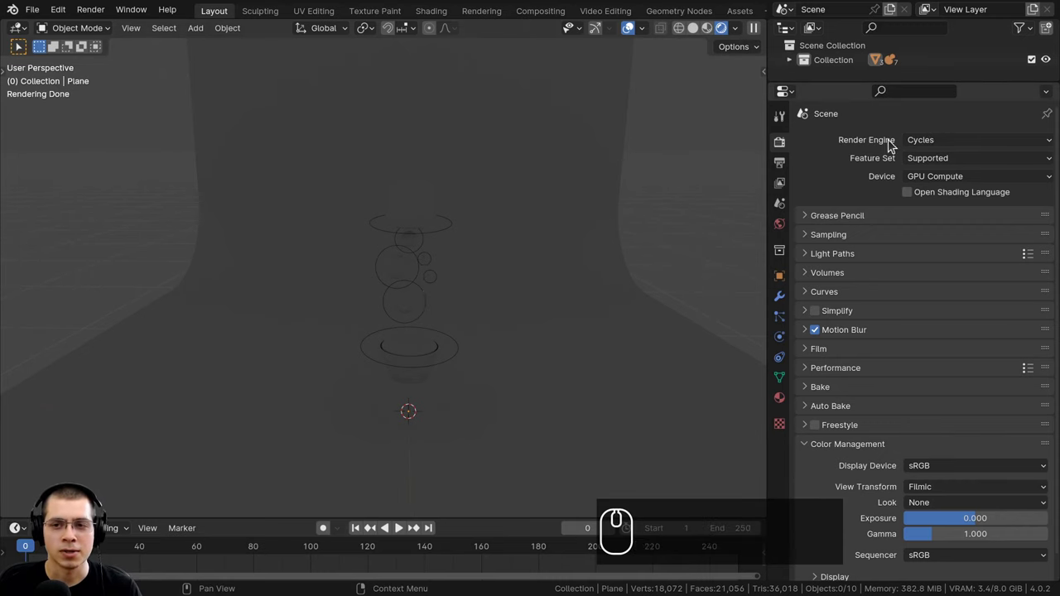
Step: Switch the render engine to EEVEE with 100 render samples
click(938, 146)
click(922, 162)
scroll(down, 3)
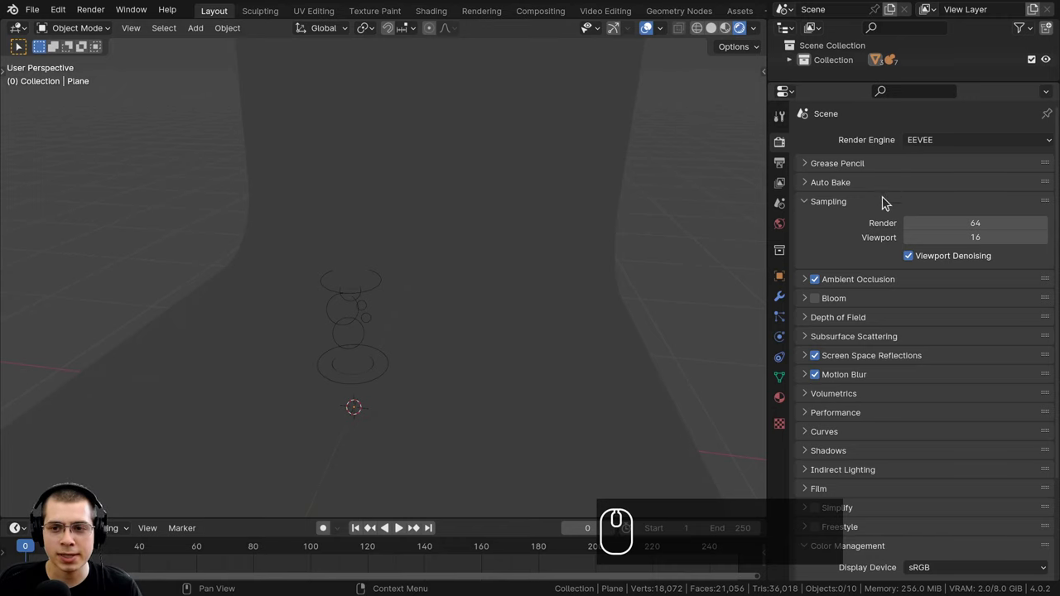
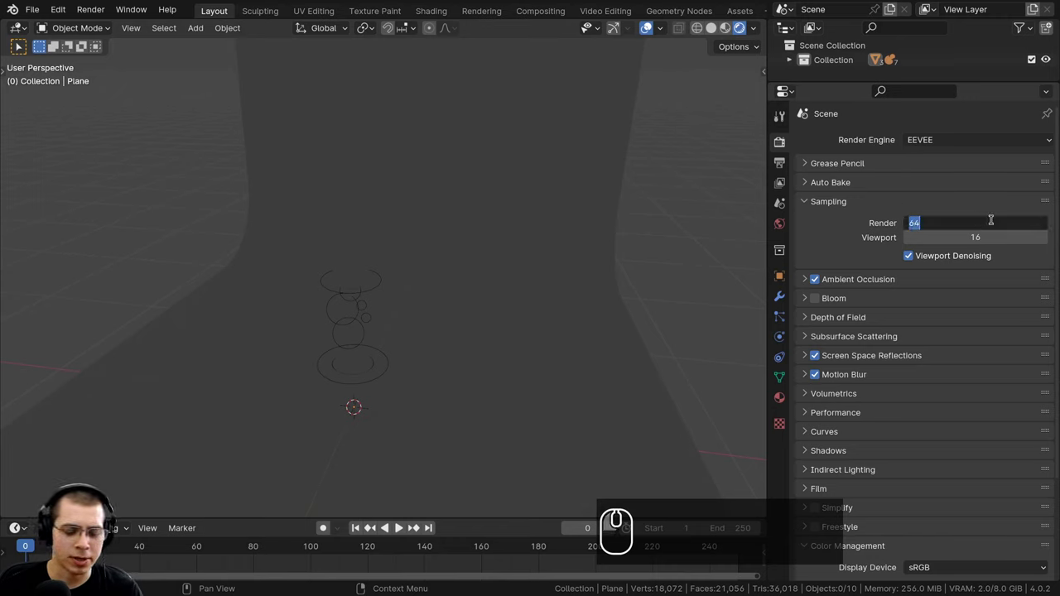
text(100)
key(Return)
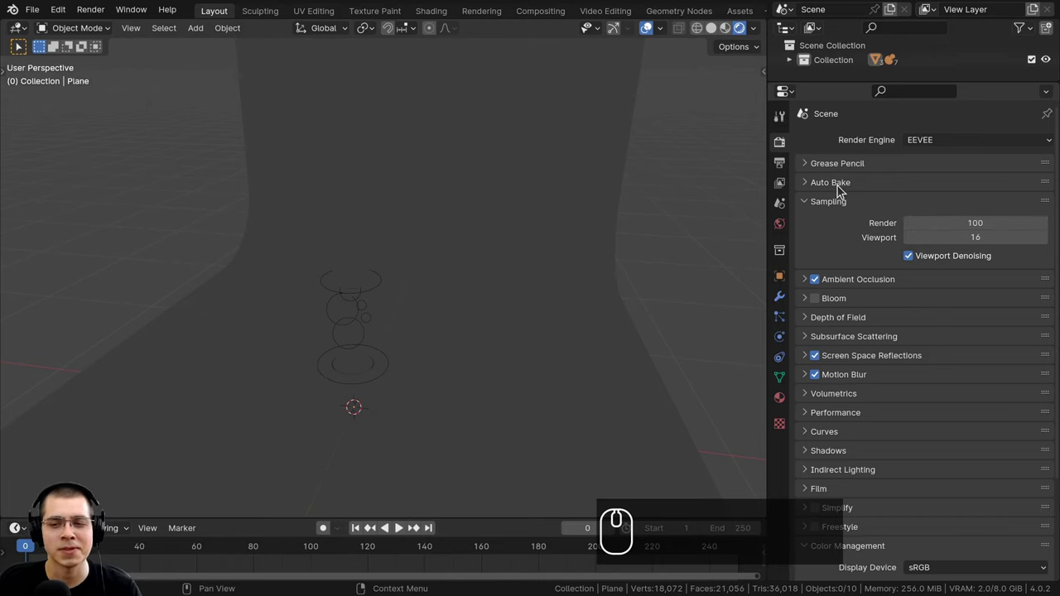
Step: Turn on ambient occlusion, bloom, screen-space reflections and motion blur
drag(822, 283, 823, 317)
drag(820, 307, 820, 373)
click(819, 361)
click(818, 361)
click(817, 379)
click(817, 382)
click(815, 208)
Step: Orbit around the lamp to inspect the curved studio backdrop
drag(477, 306, 509, 231)
scroll(up, 3)
drag(574, 240, 867, 452)
drag(851, 465, 793, 447)
scroll(down, 3)
scroll(down, 3)
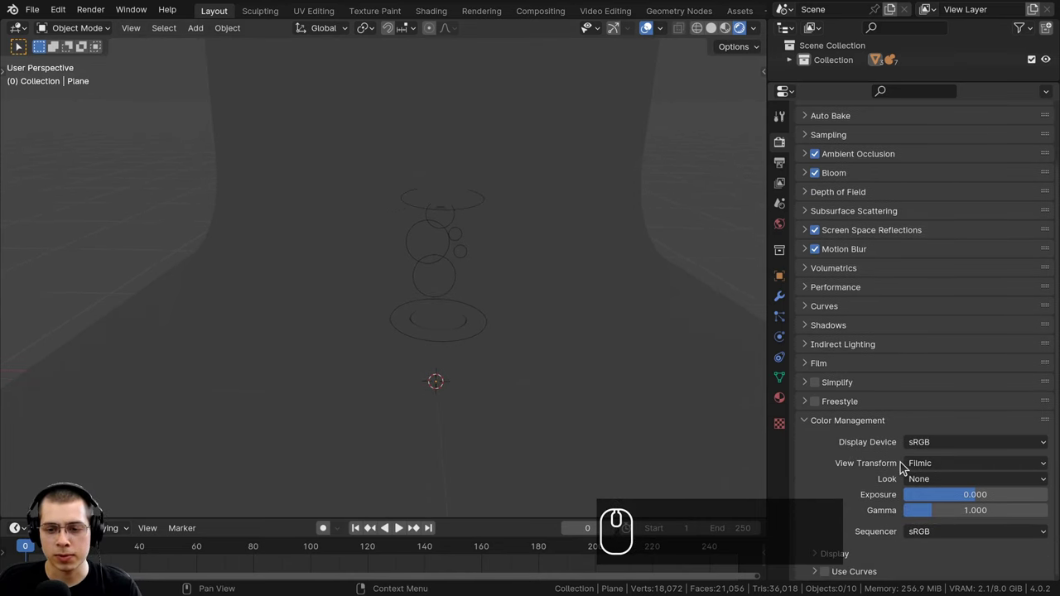
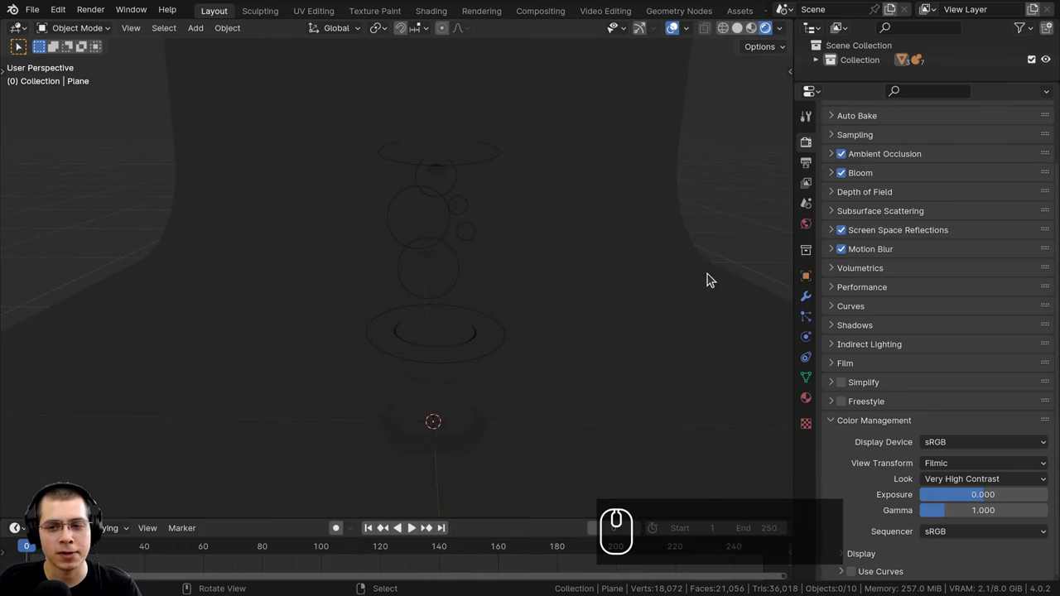
Step: Drive the world colour with an Environment Texture using abandoned_hall_01_1k.hdr
click(811, 225)
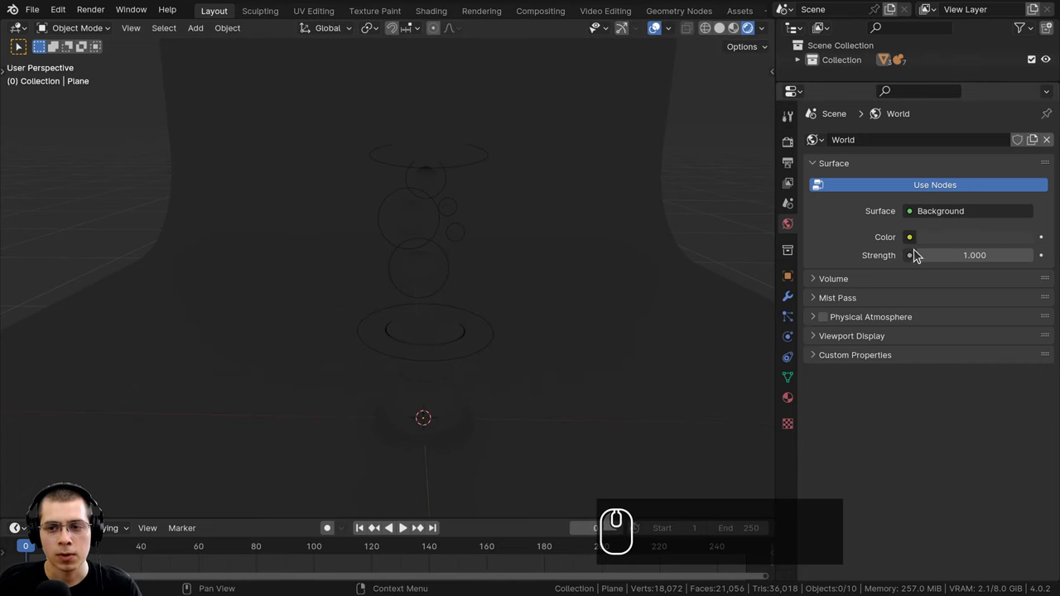
click(917, 243)
click(578, 312)
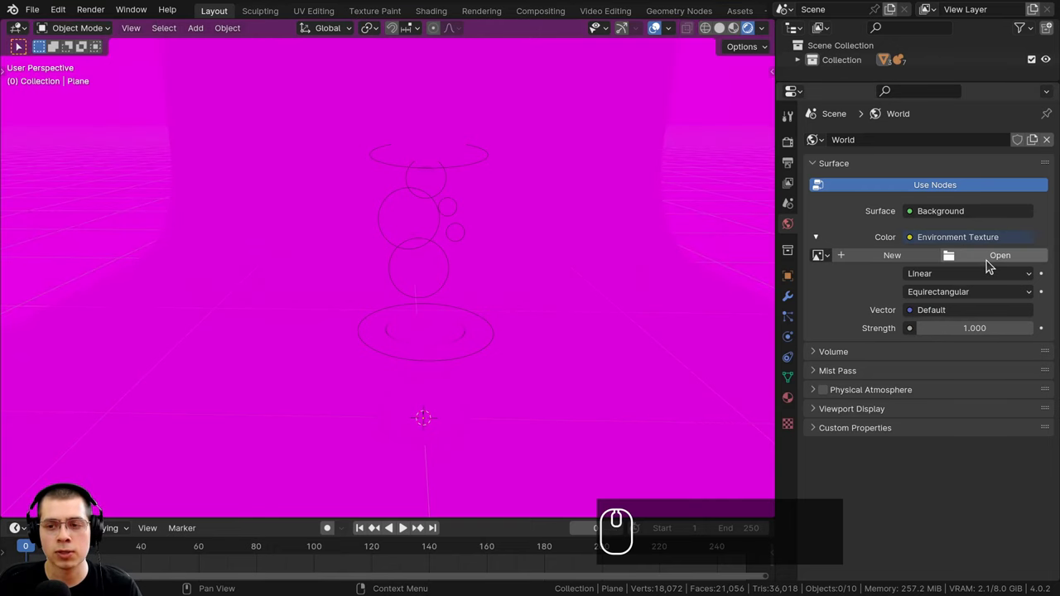
text(aband)
drag(326, 113, 187, 565)
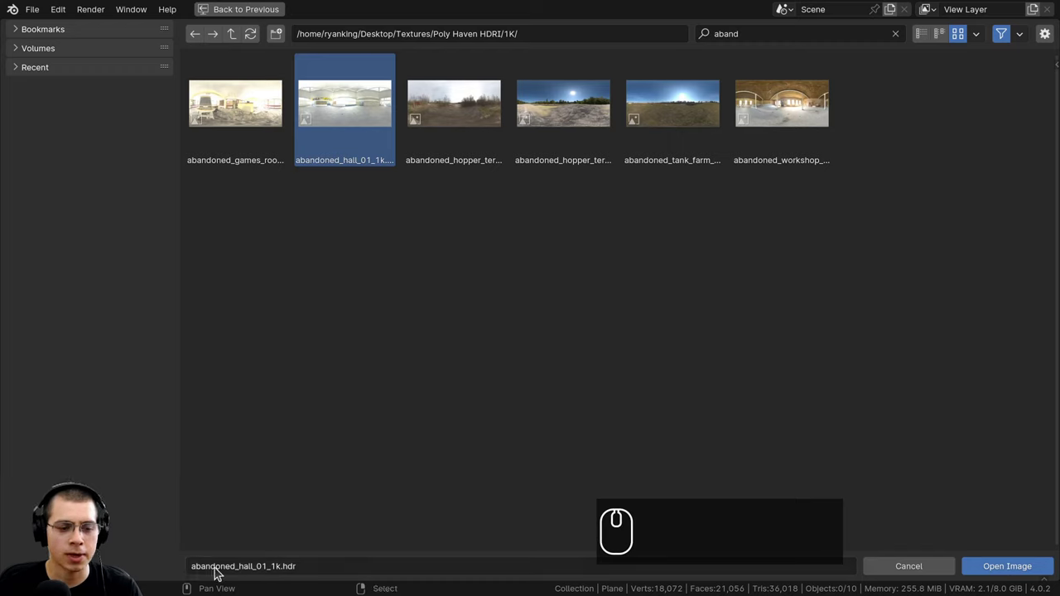
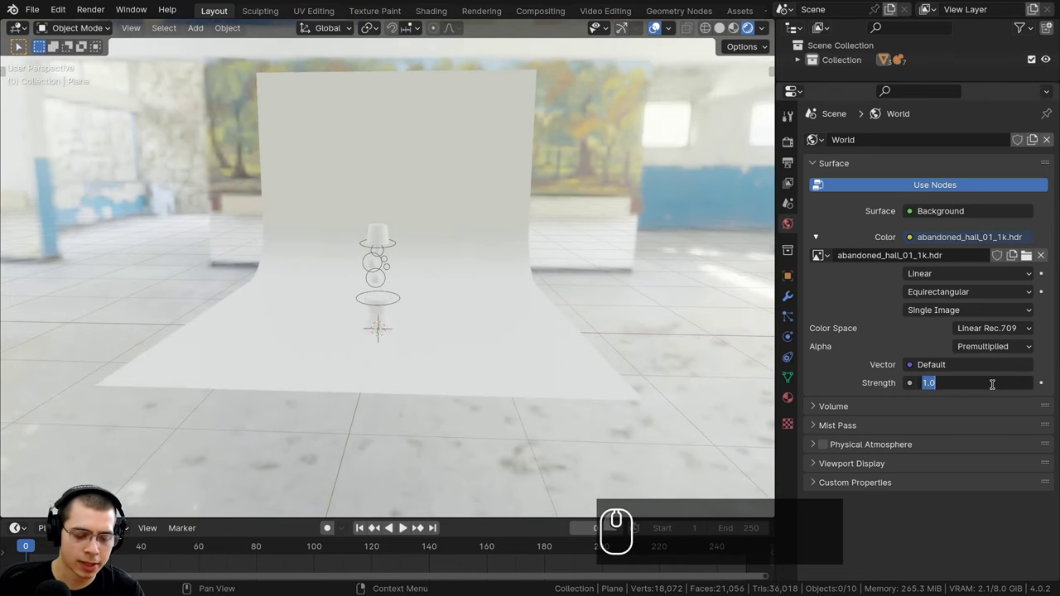
Step: Set the world environment strength to 0.4
text(.4)
key(Return)
middle_click(518, 257)
scroll(down, 3)
drag(501, 340, 438, 266)
key(Return)
text(.4 ↩)
scroll(up, 3)
text(.4)
scroll(up, 3)
key(a)
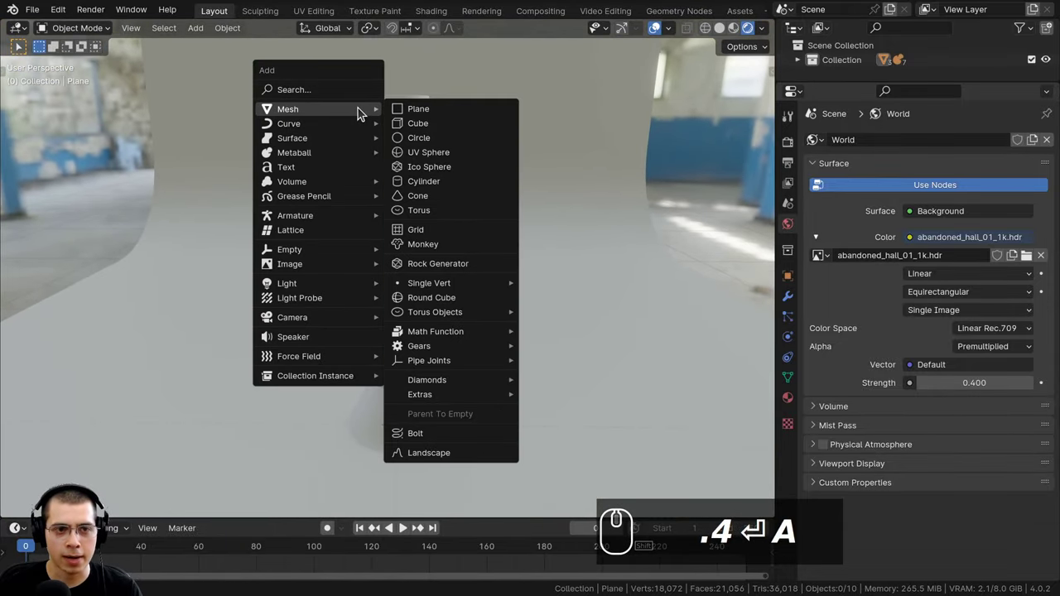
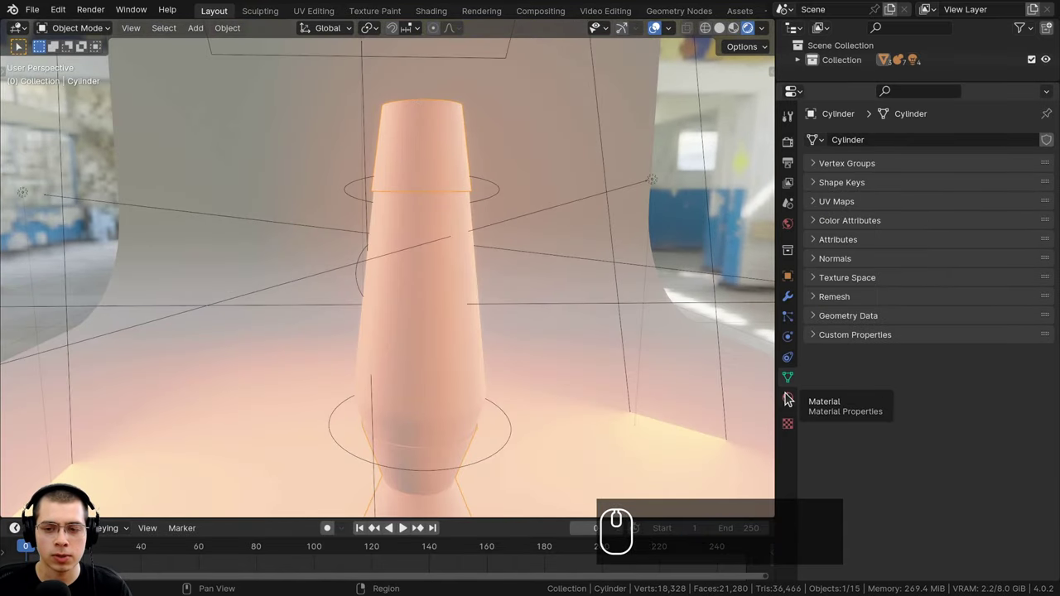
Step: Create a new material on the lamp body cylinder from Material Properties
click(789, 397)
click(910, 206)
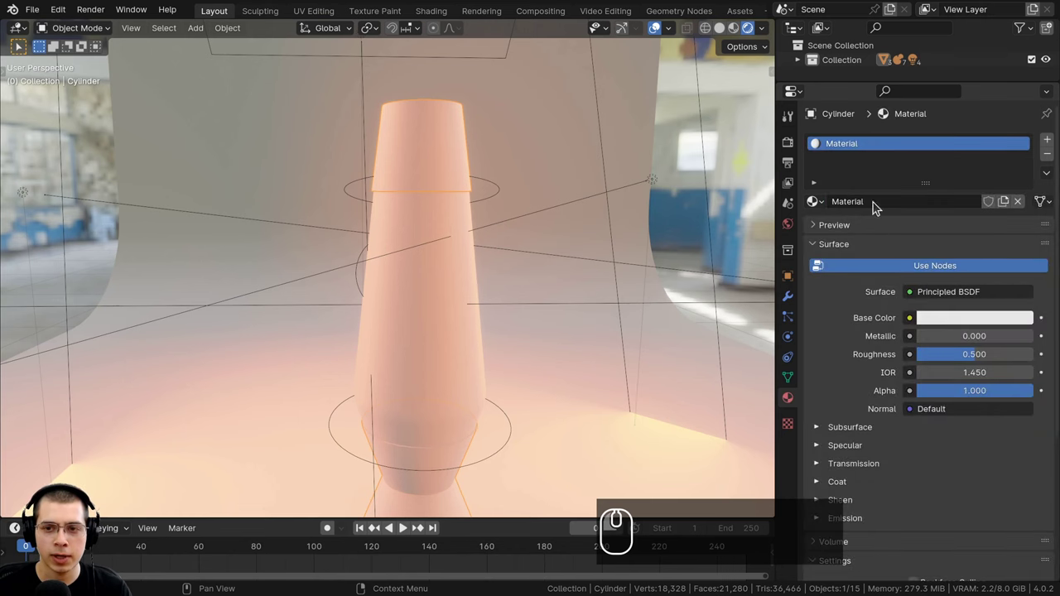
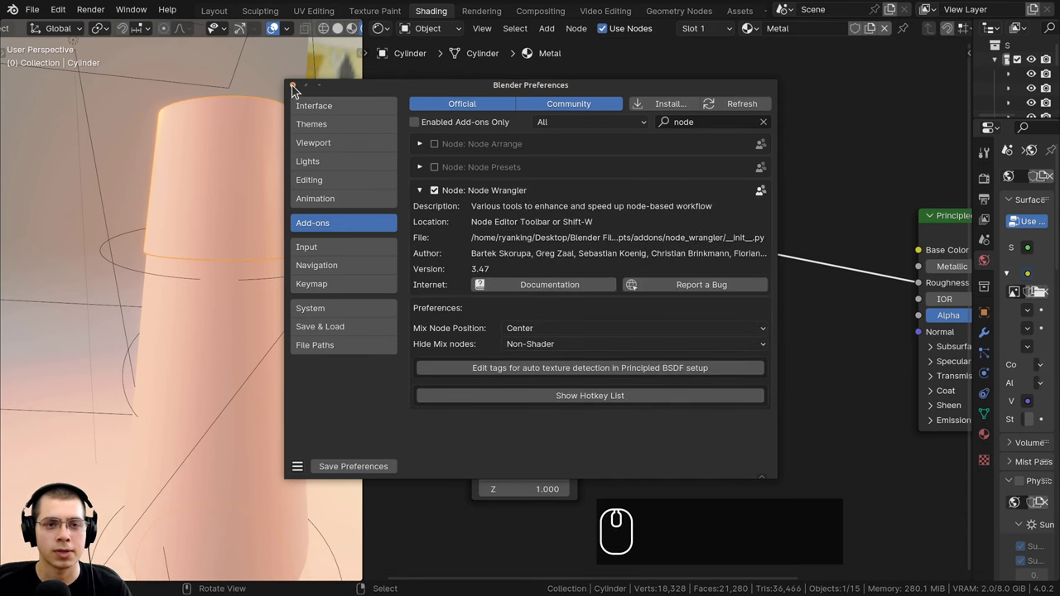
Step: Close Preferences and add Texture Coordinate and Mapping nodes feeding the Noise Texture via Ctrl+T
click(294, 91)
drag(477, 217, 545, 313)
key(x)
drag(654, 233, 641, 203)
key(ctrl+t)
drag(649, 240, 187, 283)
key(a)
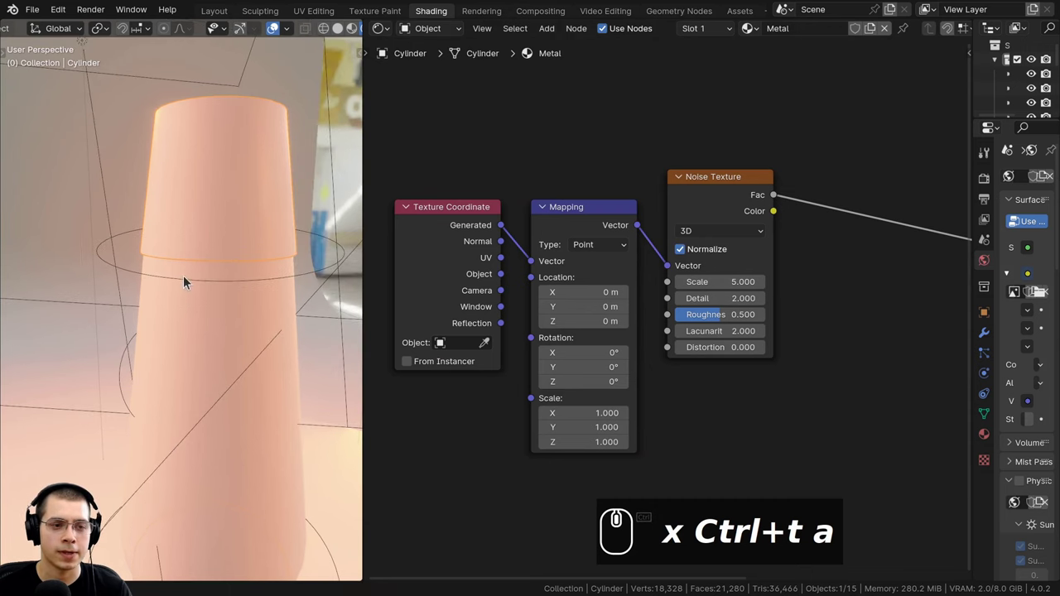
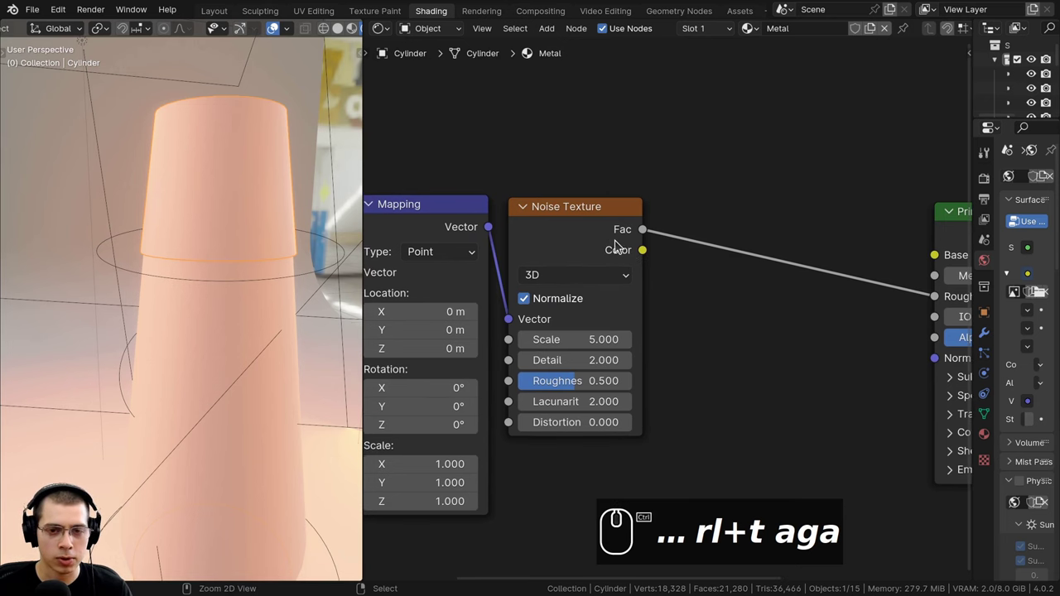
drag(566, 232, 220, 189)
Step: Lower the Ground material's colour Value in the picker to darken the floor
middle_click(221, 189)
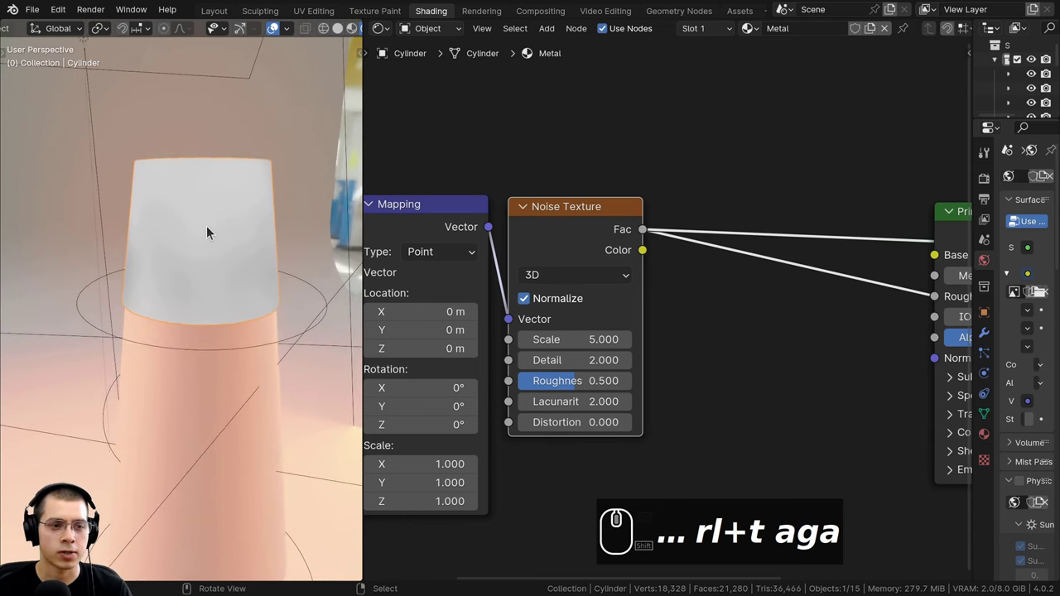
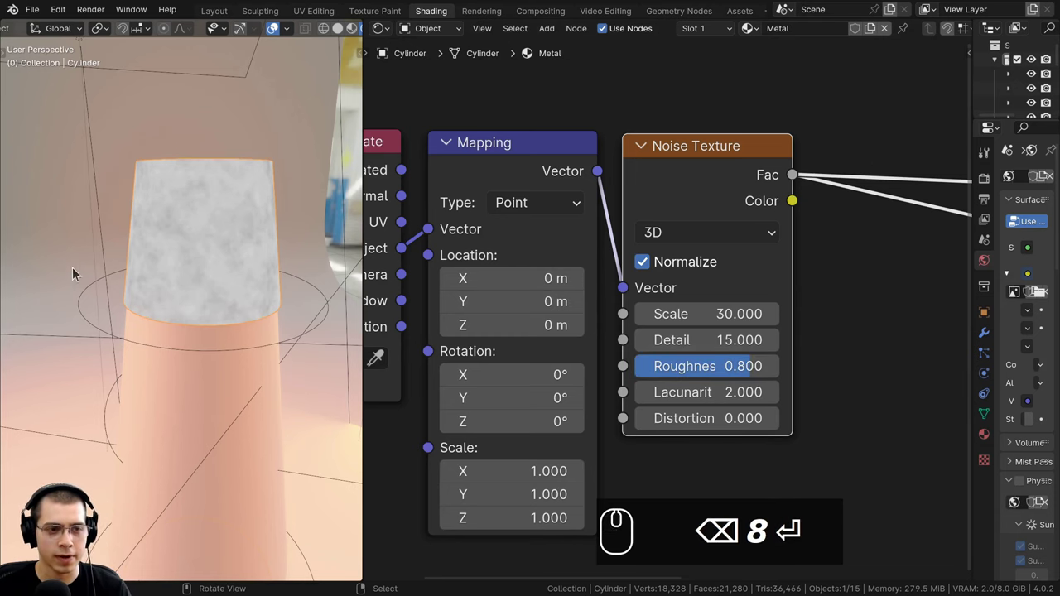
middle_click(122, 246)
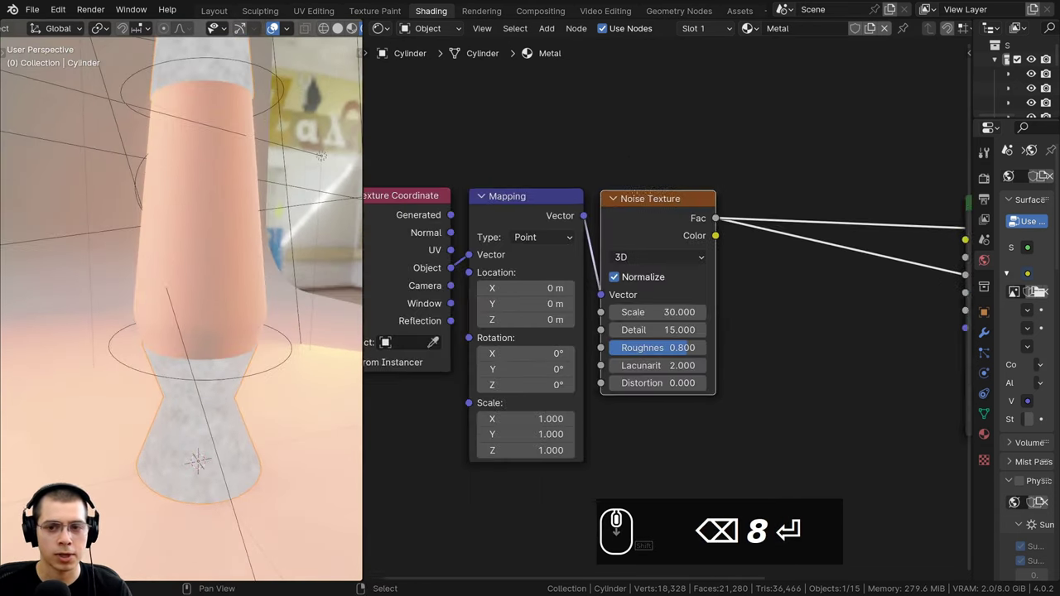
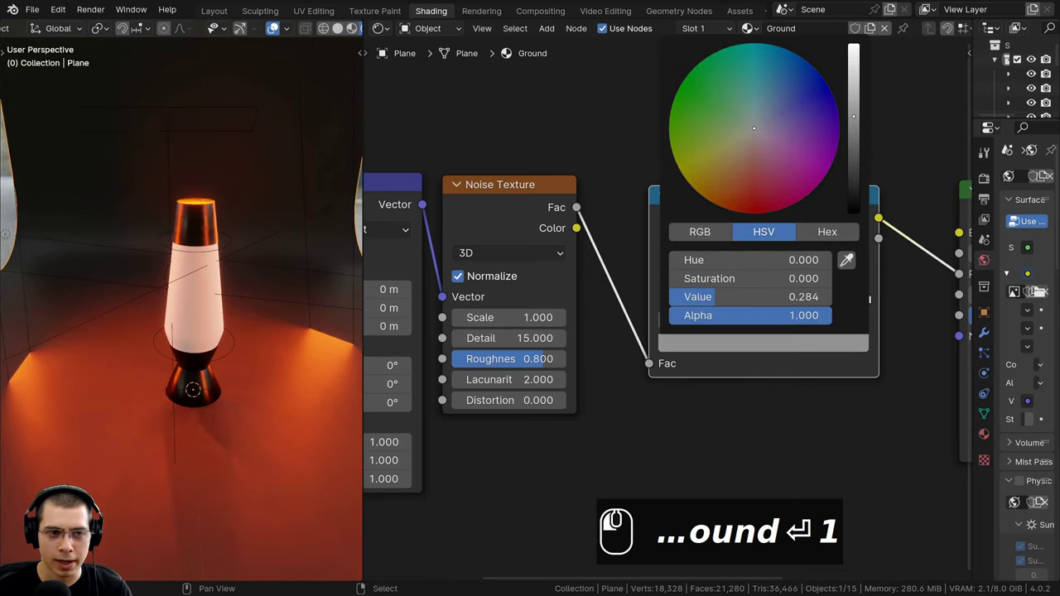
drag(543, 196, 236, 260)
scroll(down, 3)
drag(236, 260, 133, 254)
scroll(up, 3)
drag(159, 253, 149, 273)
Step: Adjust the Principled BSDF Specular IOR Level on the Ground material to 0.005
middle_click(338, 314)
middle_click(568, 236)
drag(540, 219, 735, 207)
text(ound)
drag(719, 210, 856, 283)
text(ound)
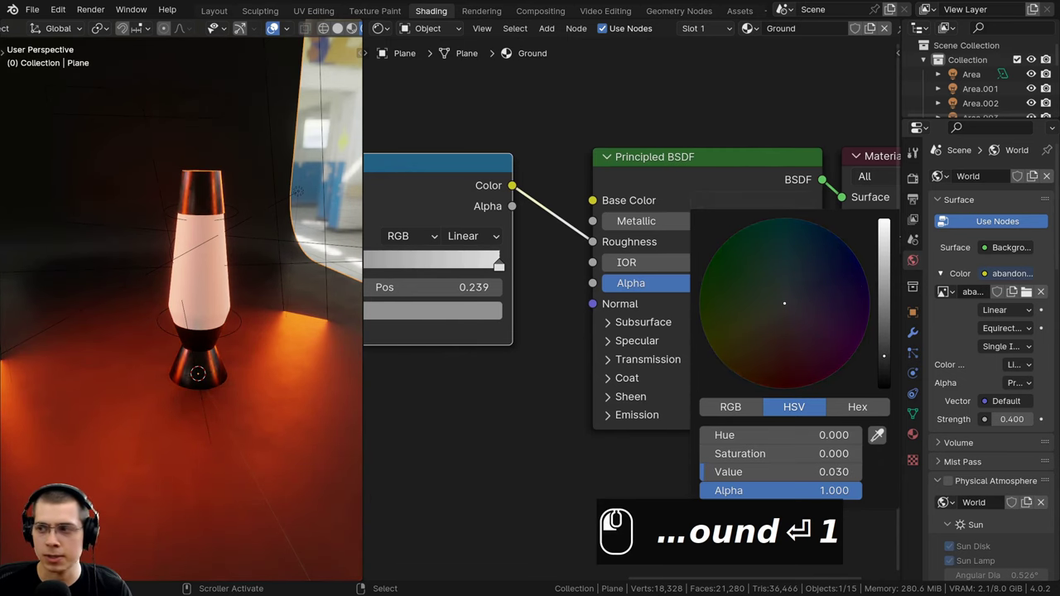
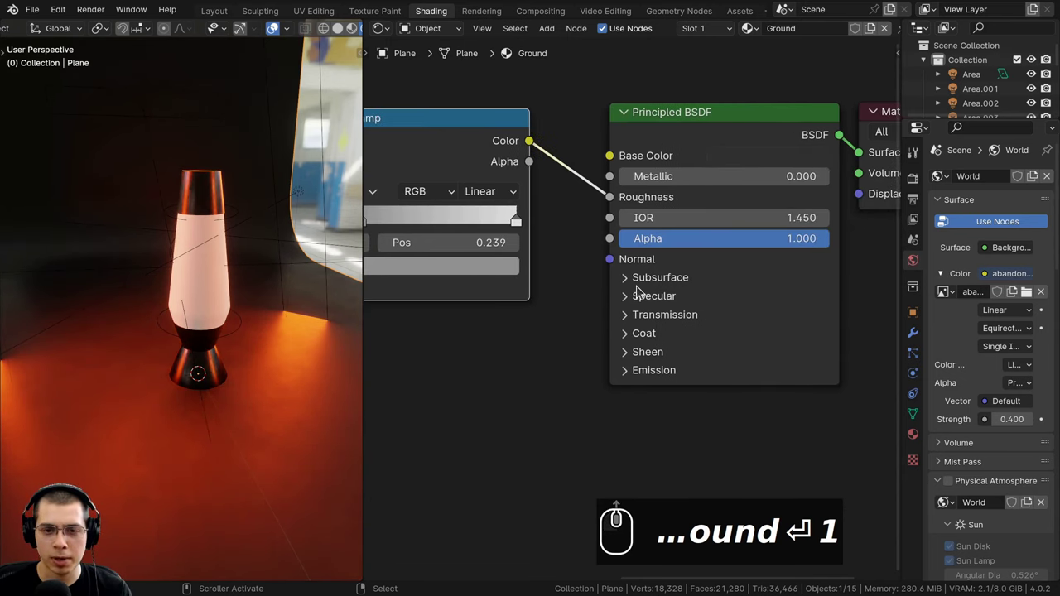
drag(632, 303, 715, 352)
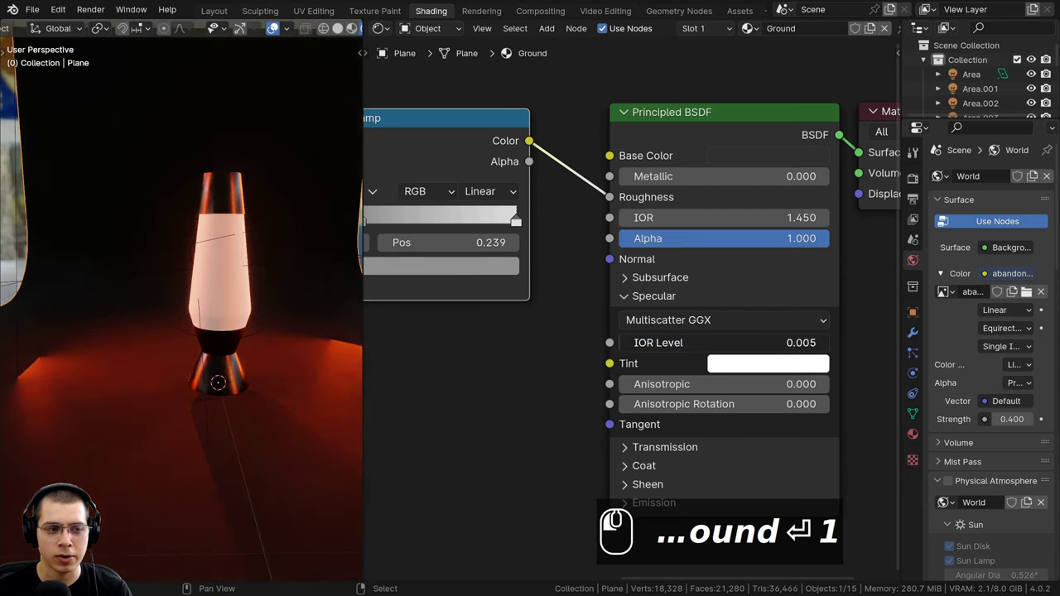
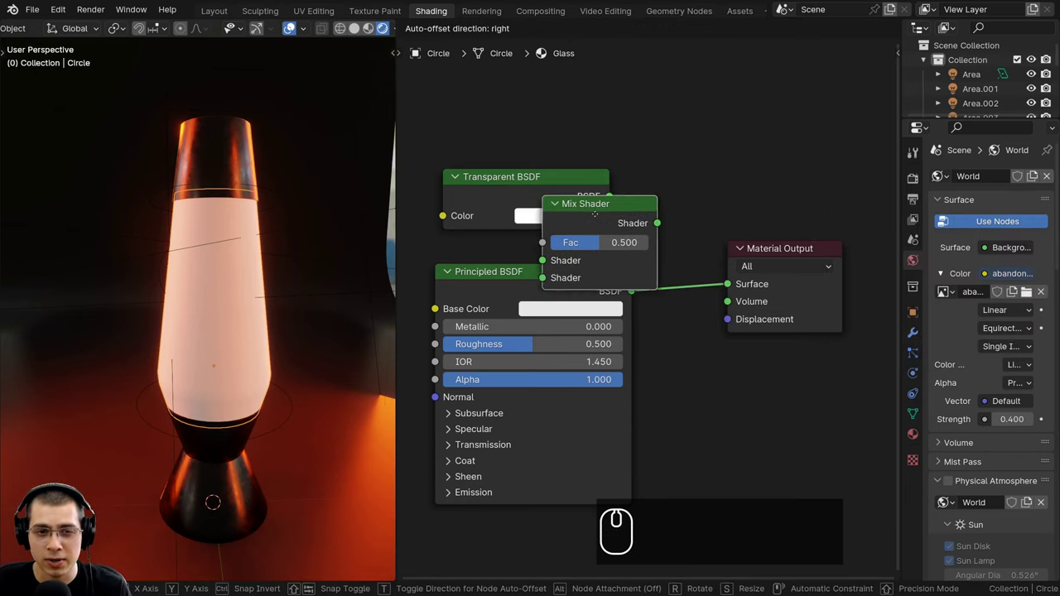
Step: Insert a Mix Shader before the Glass material output
click(664, 215)
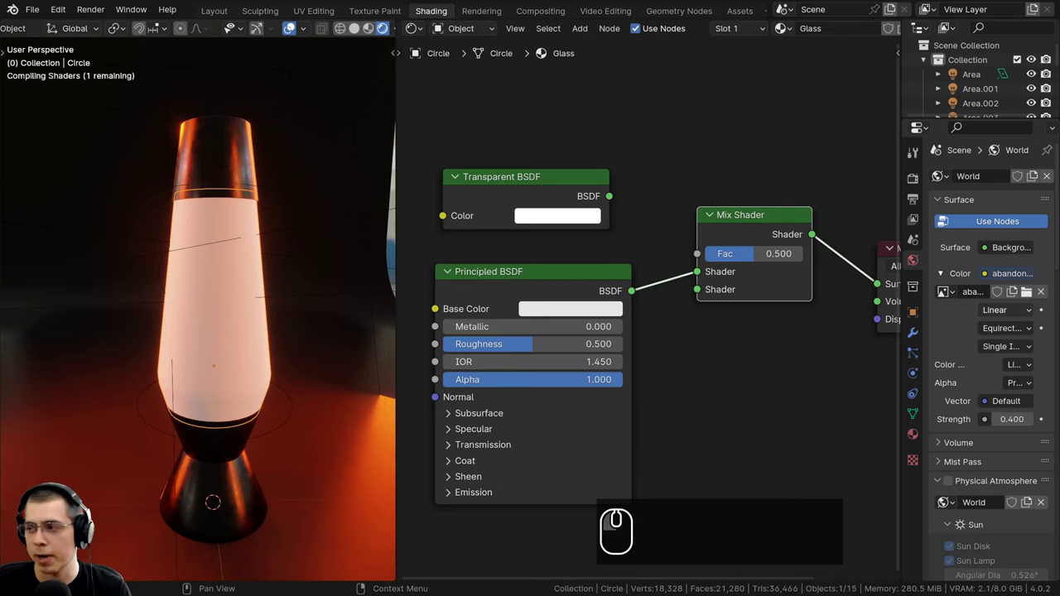
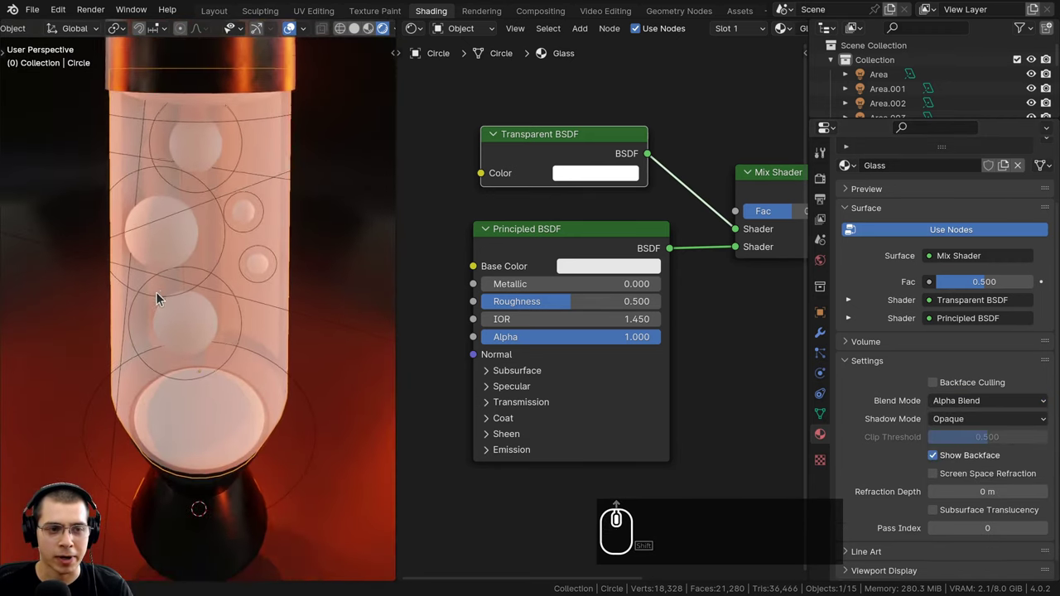
scroll(down, 3)
scroll(up, 3)
scroll(down, 3)
drag(228, 362, 222, 261)
scroll(up, 3)
middle_click(222, 255)
scroll(up, 3)
Step: Wire the Transparent and Principled BSDF shaders into the Mix Shader half-and-half
drag(305, 259, 974, 403)
drag(973, 402, 254, 239)
key(ctrl+z)
scroll(up, 3)
drag(286, 226, 538, 238)
text(l+z zaaa)
scroll(up, 3)
drag(538, 238, 558, 234)
click(561, 226)
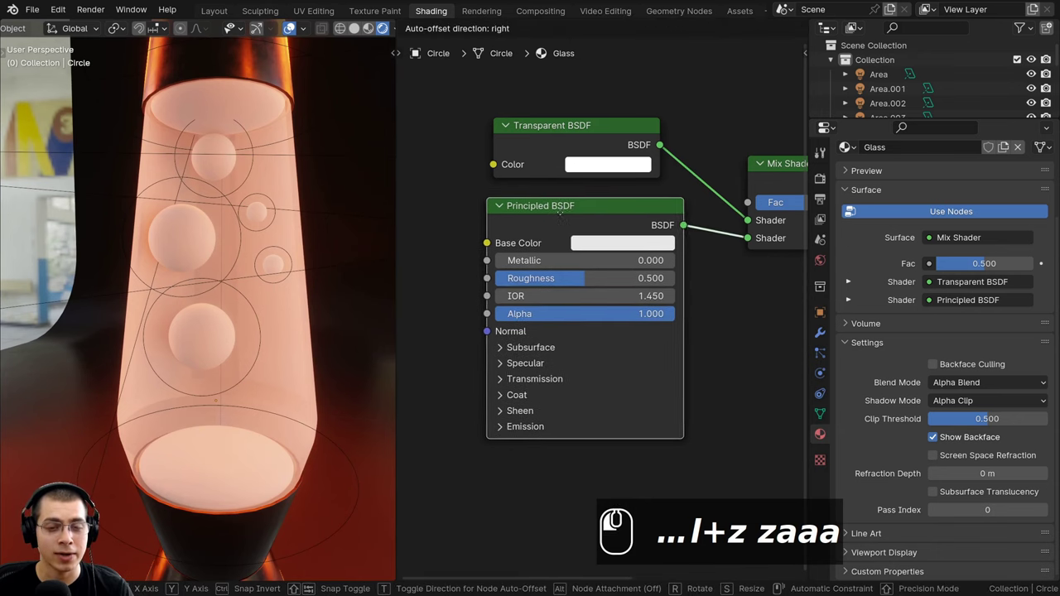
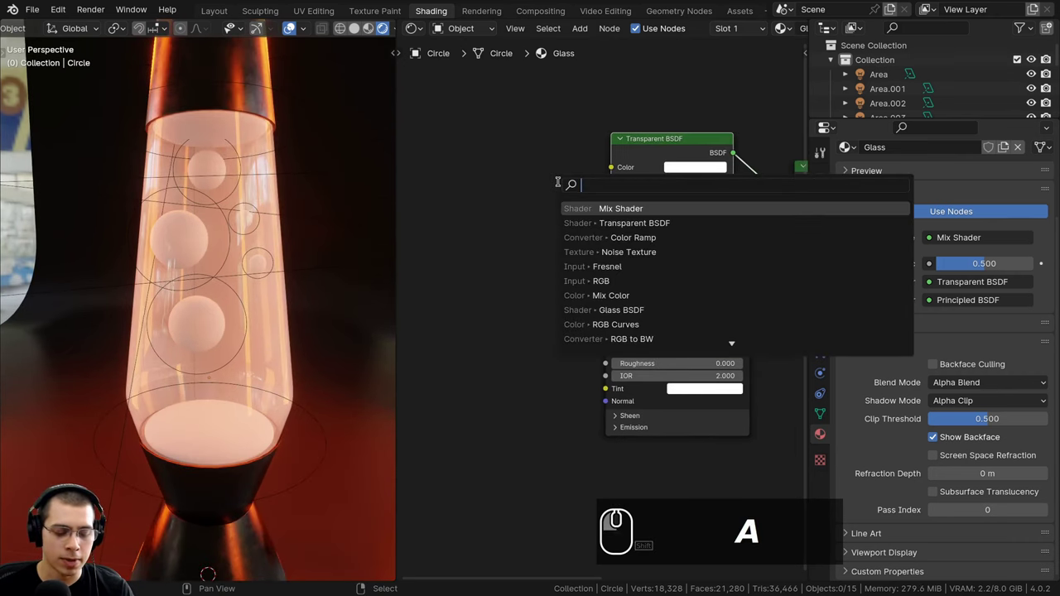
Step: Add an RGB colour node to the Glass material and position it beside the shaders
text(rgb)
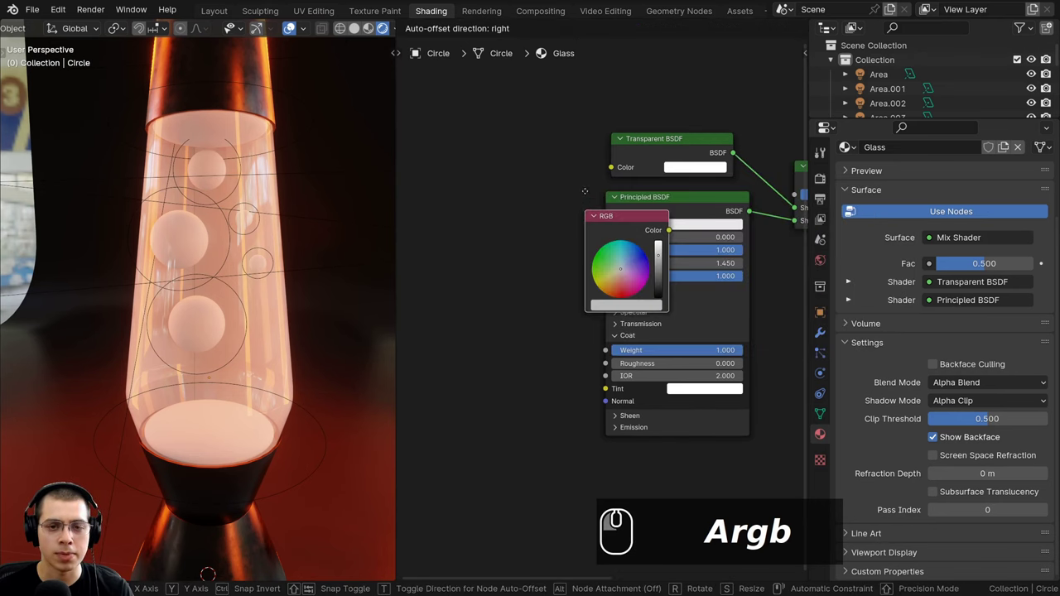
drag(497, 177, 536, 168)
scroll(up, 3)
scroll(down, 3)
scroll(down, 3)
scroll(up, 3)
scroll(up, 3)
drag(688, 172, 683, 237)
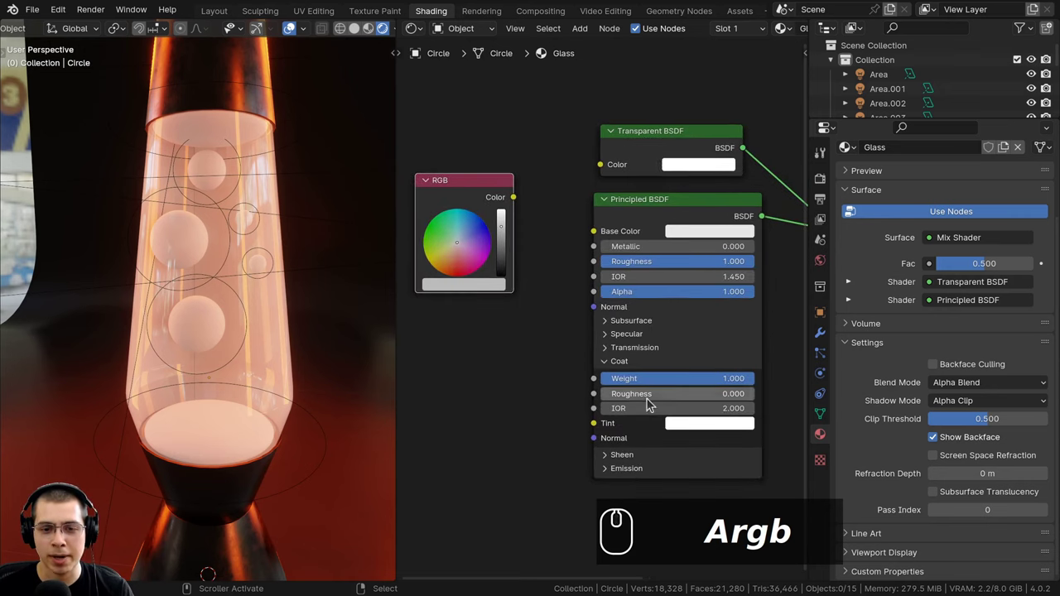
drag(651, 280, 626, 348)
scroll(up, 3)
scroll(up, 3)
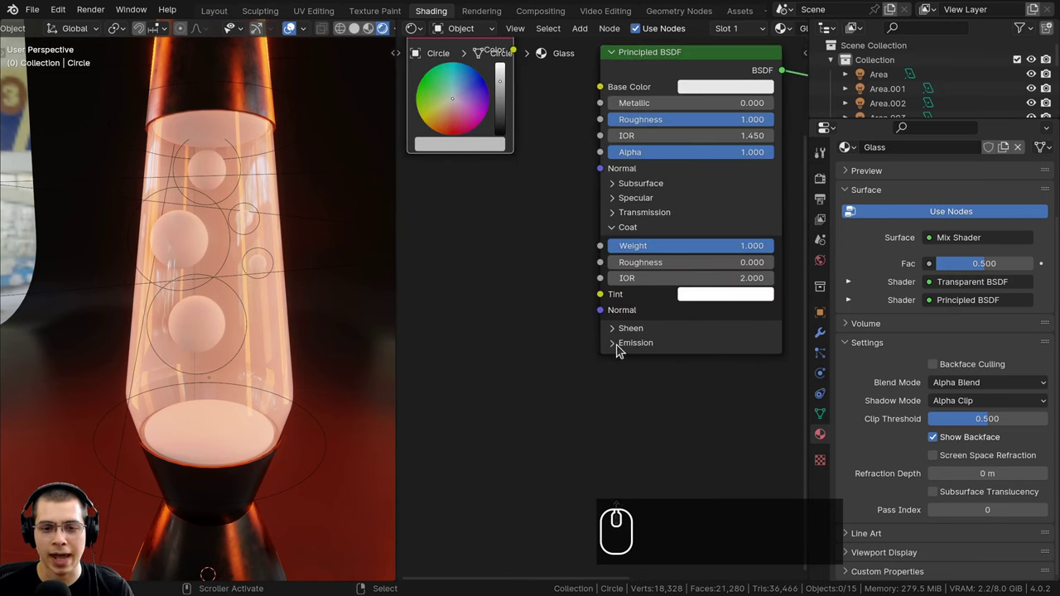
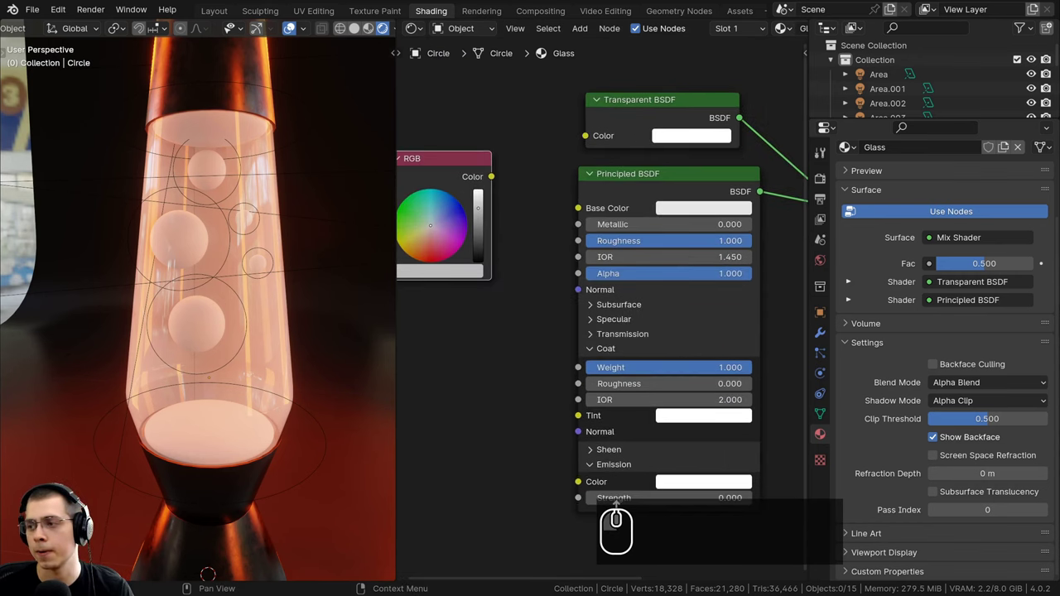
scroll(up, 3)
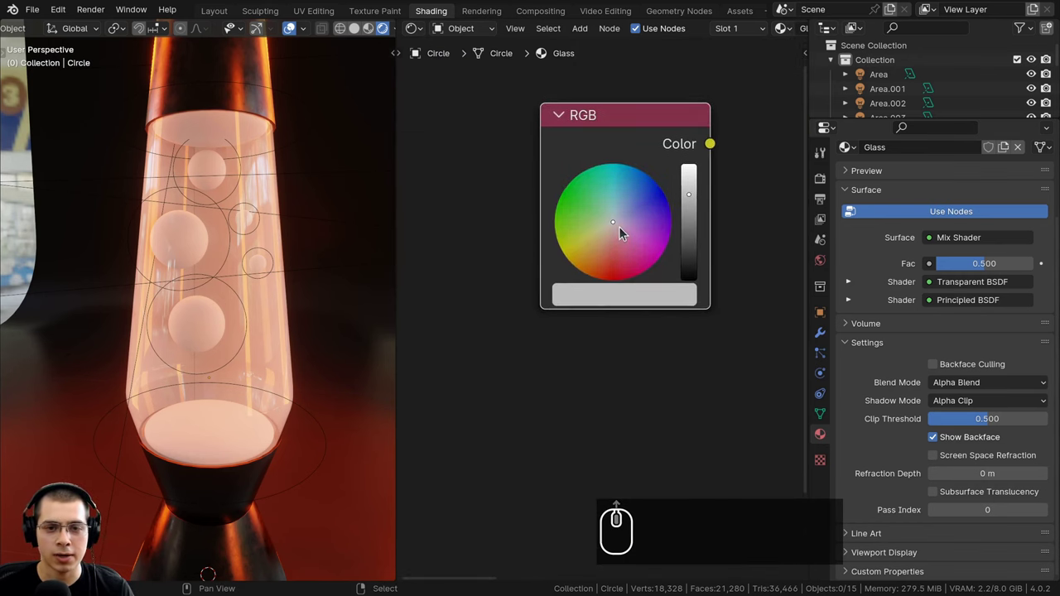
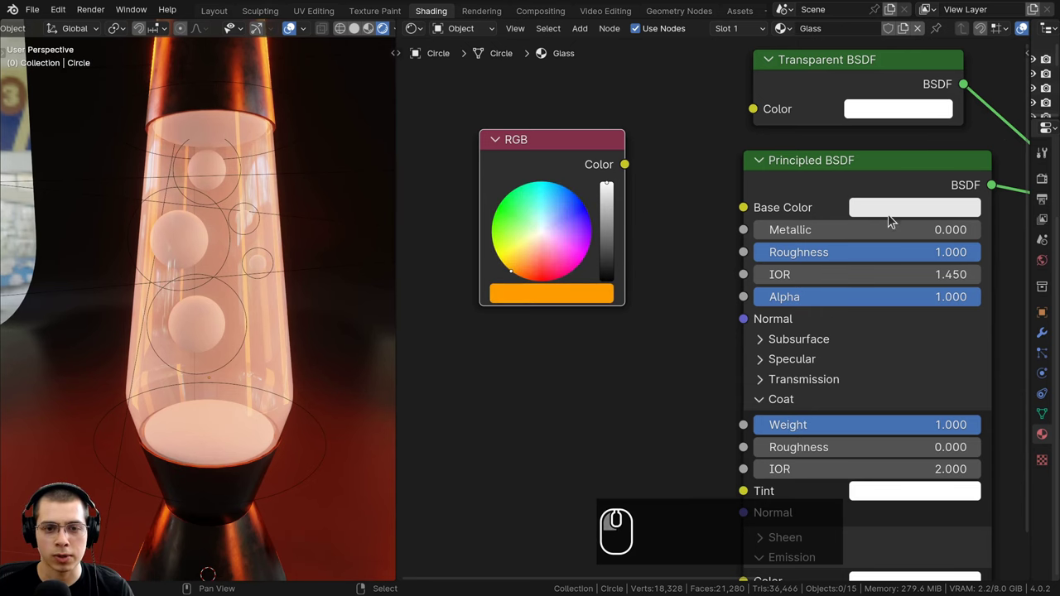
Step: Set the RGB node to an orange colour
key(c)
key(ctrl+v)
drag(598, 305, 604, 302)
scroll(up, 3)
click(603, 301)
middle_click(764, 375)
scroll(down, 3)
drag(605, 136, 607, 168)
scroll(down, 3)
drag(647, 215, 643, 190)
scroll(down, 3)
click(643, 186)
drag(675, 202, 709, 378)
drag(708, 378, 590, 415)
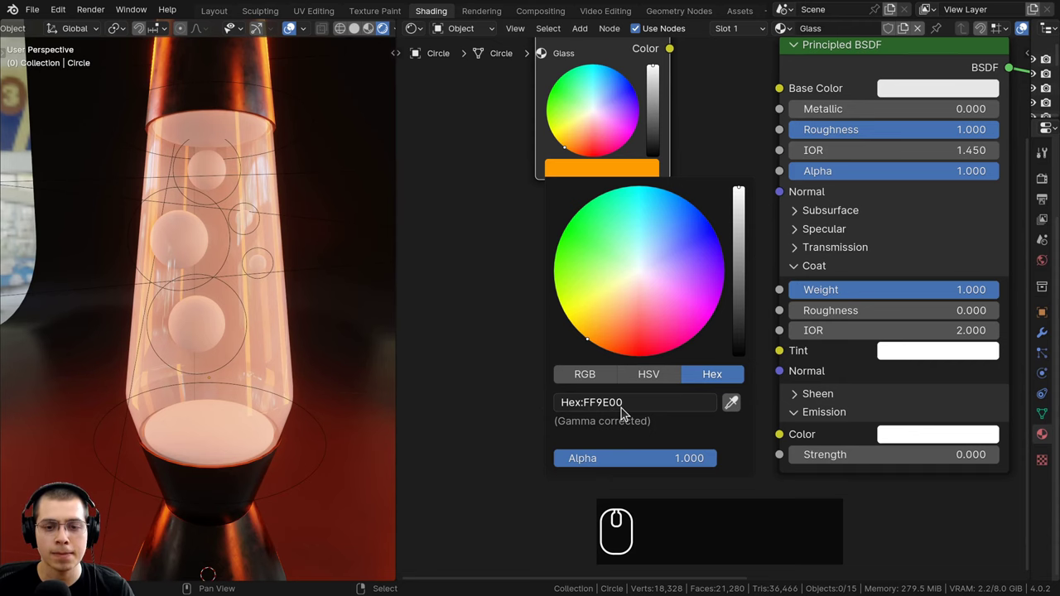
scroll(down, 3)
click(592, 172)
Step: Link the orange colour to the Transparent BSDF Color, Principled Base Color and further shader inputs
drag(660, 170, 788, 122)
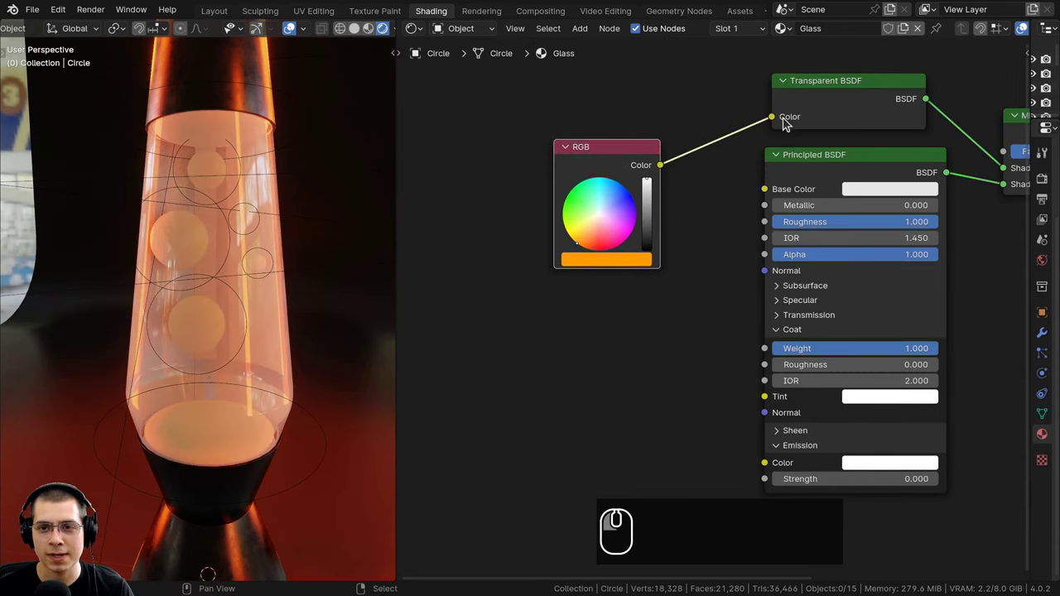
drag(676, 180, 760, 204)
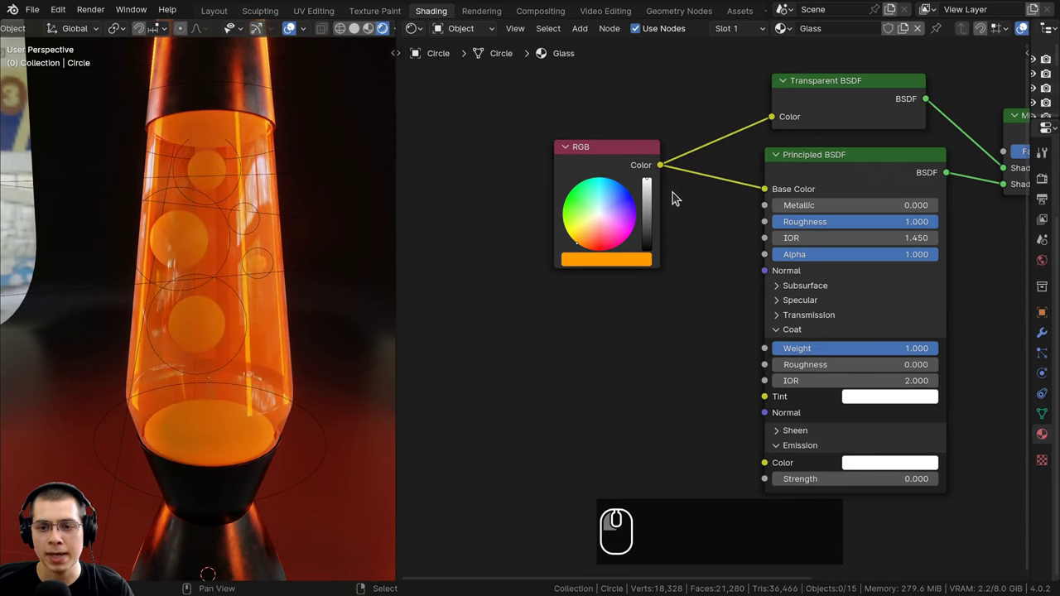
drag(666, 170, 777, 406)
drag(551, 150, 703, 434)
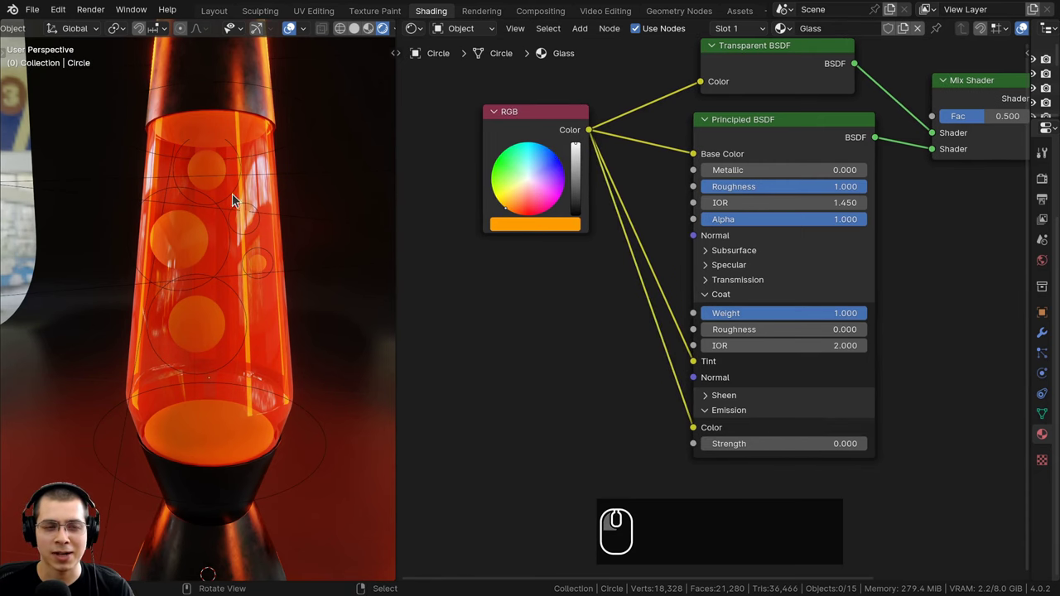
scroll(up, 3)
scroll(up, 3)
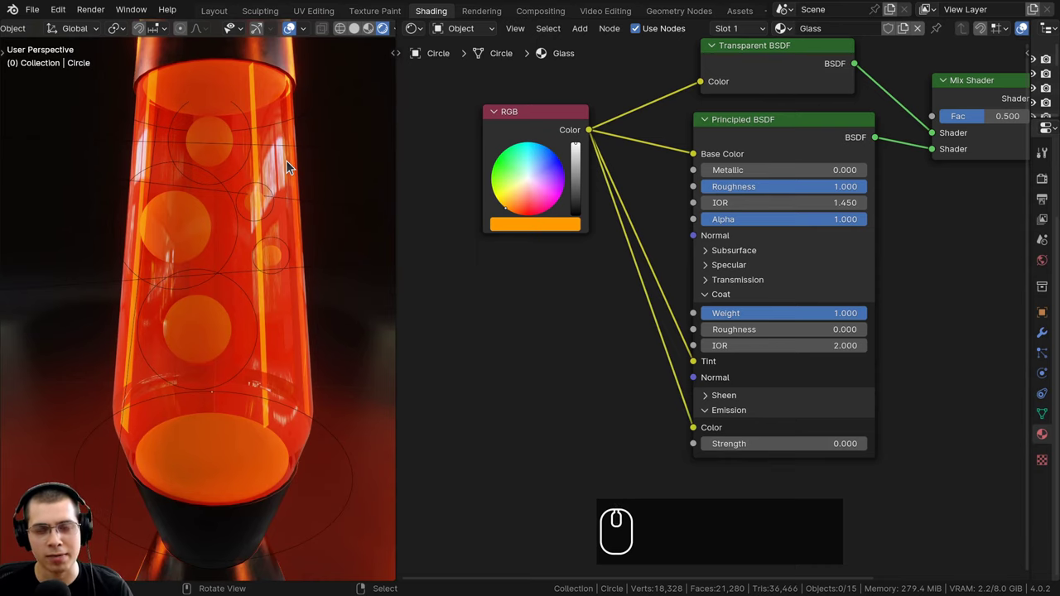
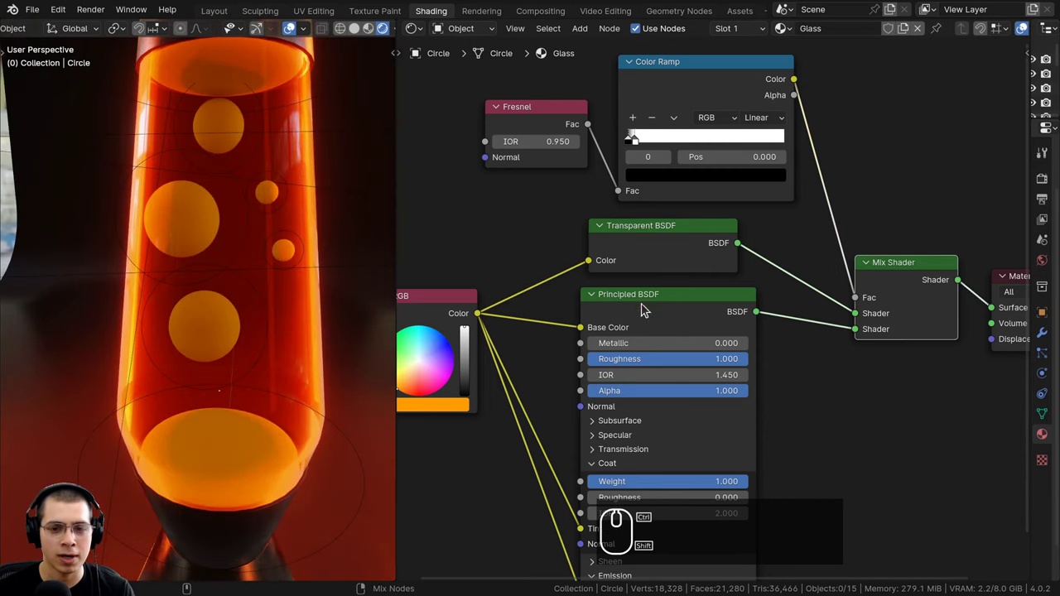
Step: Select in the Glass node tree and review the Fresnel-to-Color-Ramp mix setup
click(659, 311)
scroll(down, 3)
scroll(up, 3)
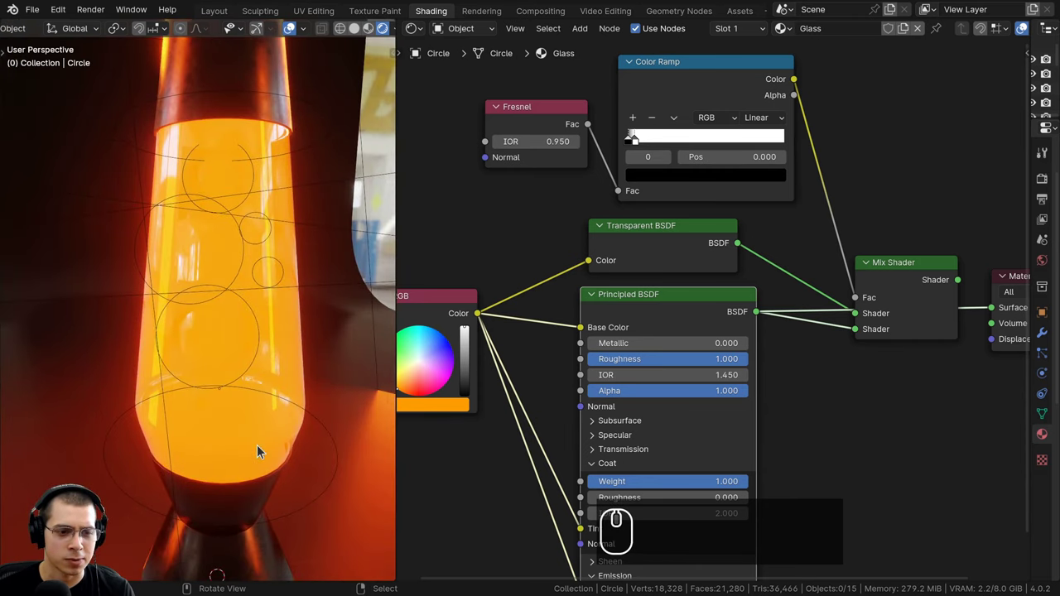
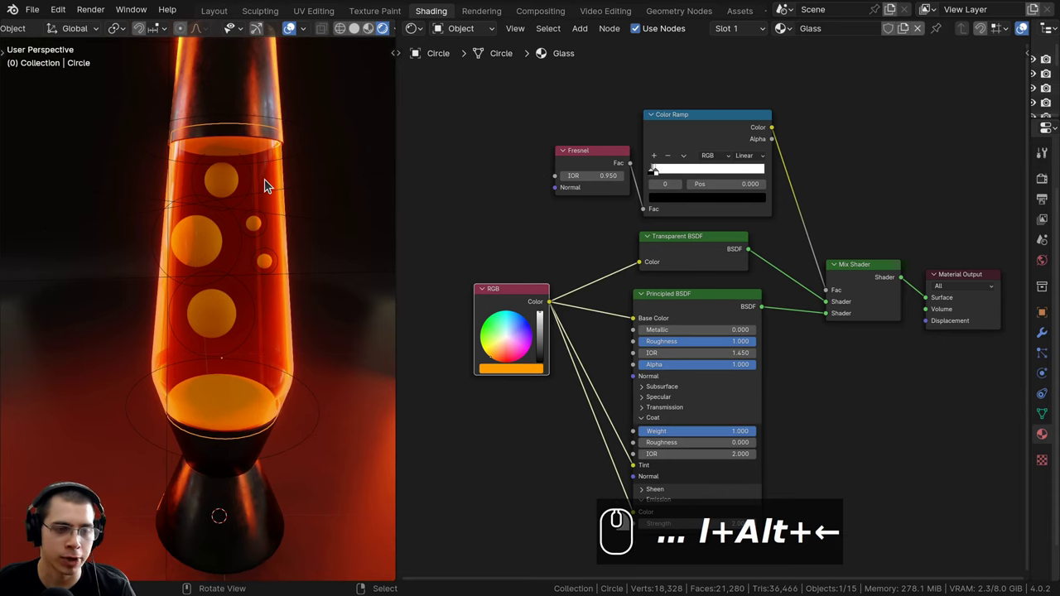
Step: Name the metaballs' new material Wax, trying a green base colour before leaving it white
key(h)
scroll(up, 3)
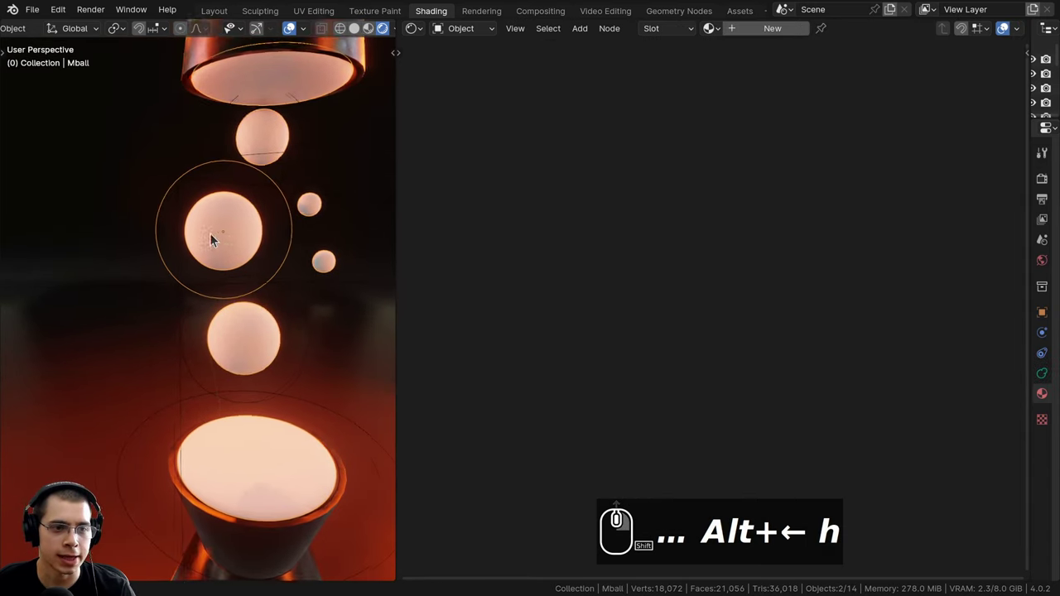
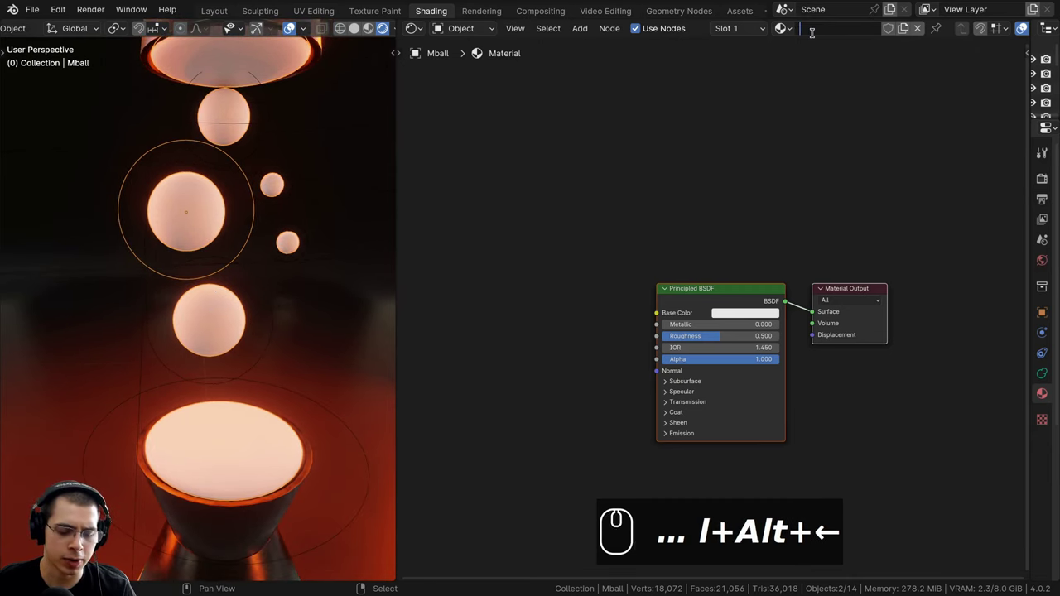
text(wax)
key(Return)
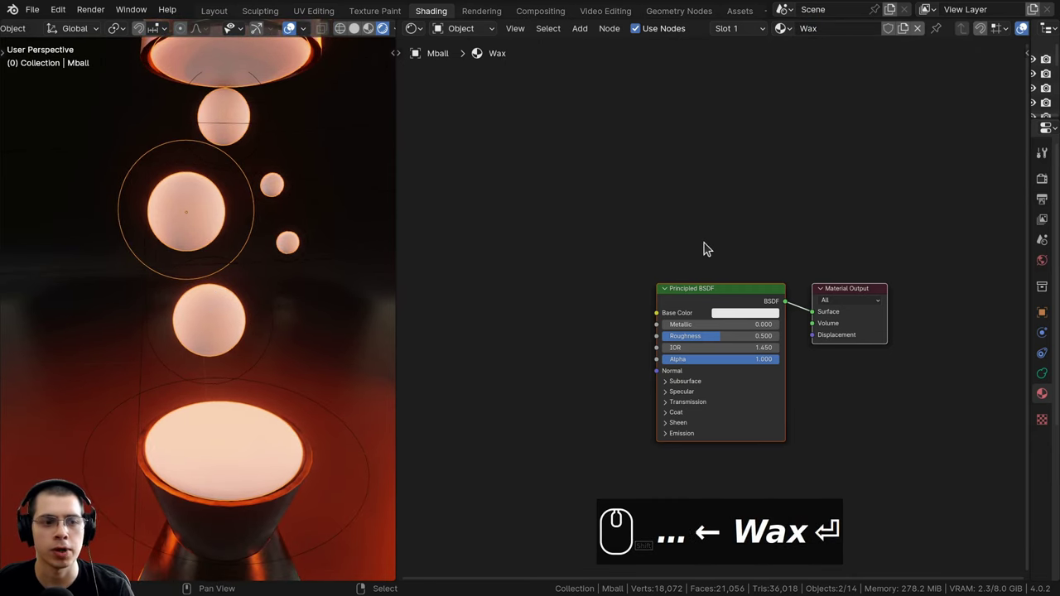
drag(700, 189, 701, 226)
scroll(up, 3)
key(a)
text(⏎ a)
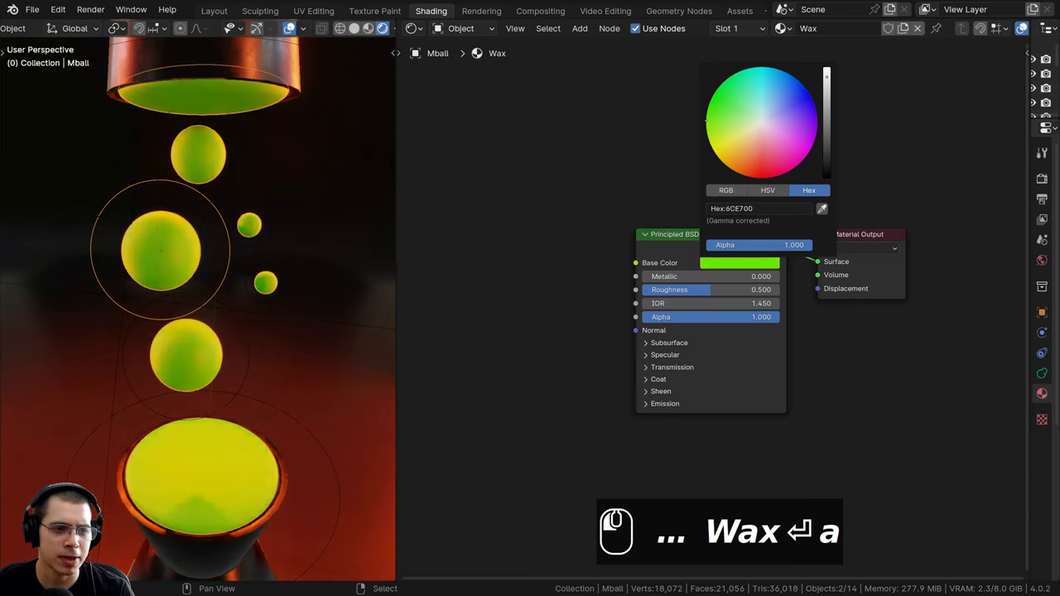
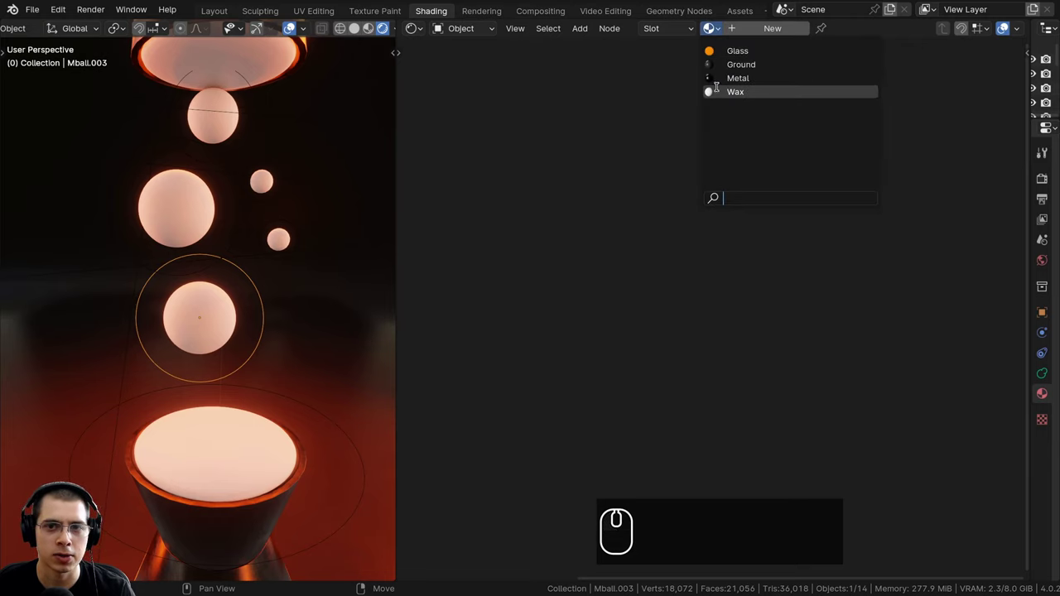
Step: Zoom the viewport in on the wax blobs
right_click(190, 216)
right_click(181, 215)
middle_click(202, 244)
key(a)
middle_click(253, 252)
middle_click(265, 289)
scroll(up, 3)
middle_click(267, 278)
drag(256, 276, 235, 226)
scroll(up, 3)
drag(273, 188, 171, 289)
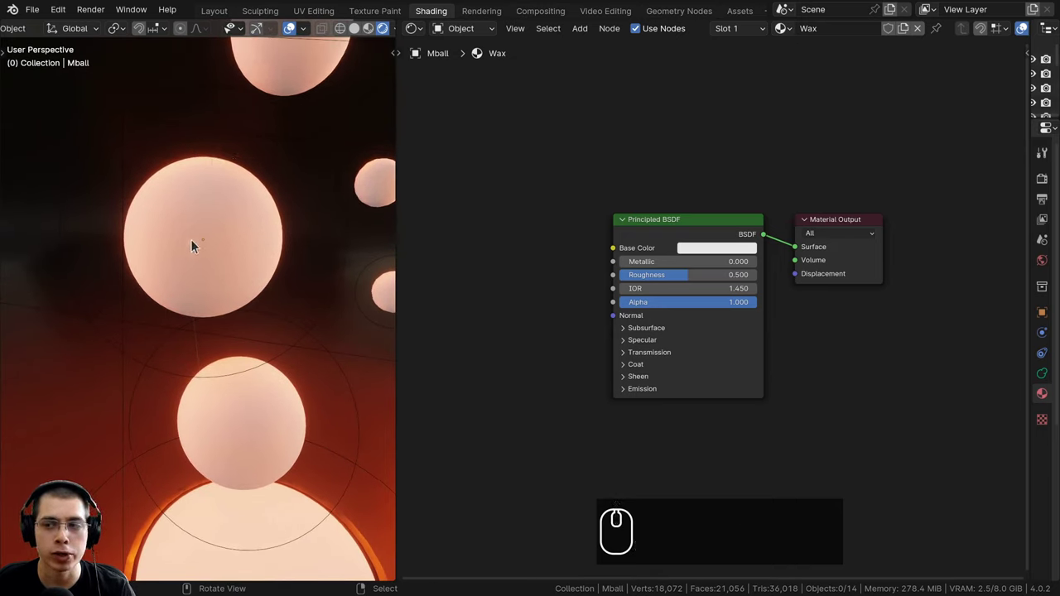
Step: Add a Fresnel node with IOR 12 driving a red-to-orange Color Ramp into the Wax base colour
middle_click(638, 202)
drag(577, 144, 587, 140)
key(shift+a)
click(587, 140)
text(afra)
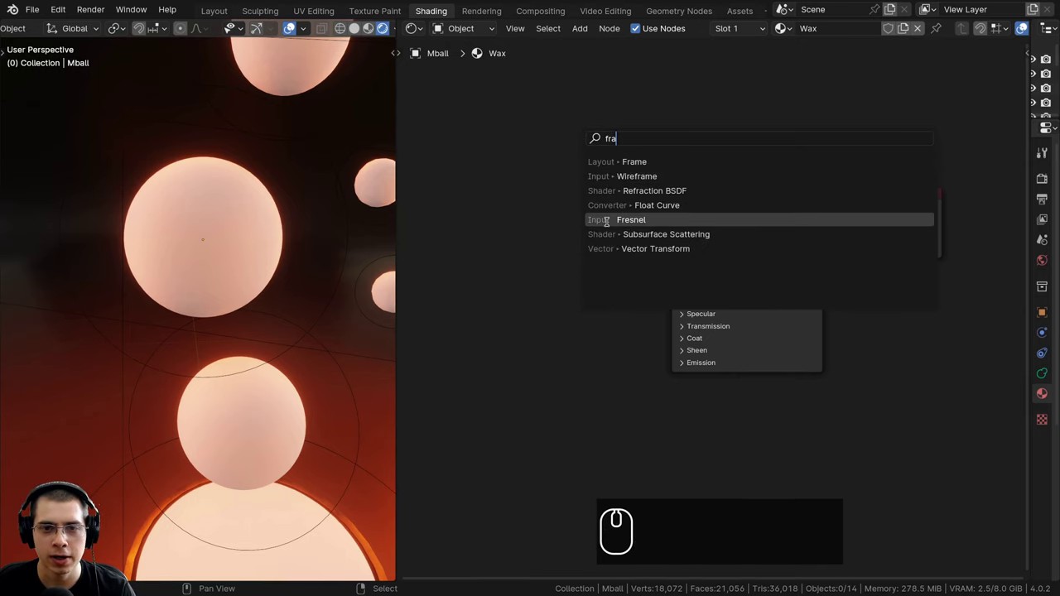
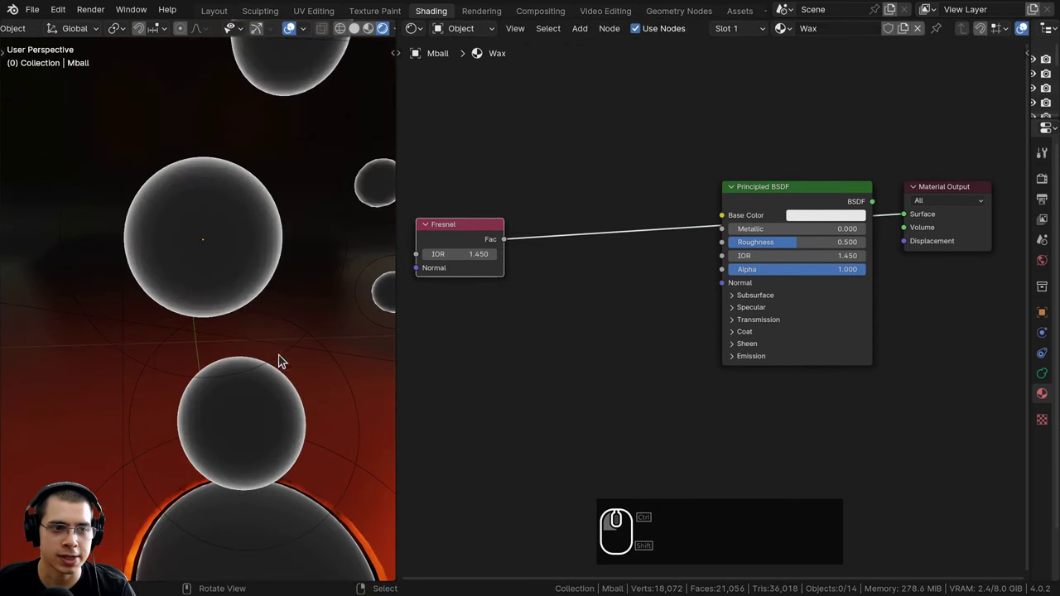
drag(228, 258, 201, 307)
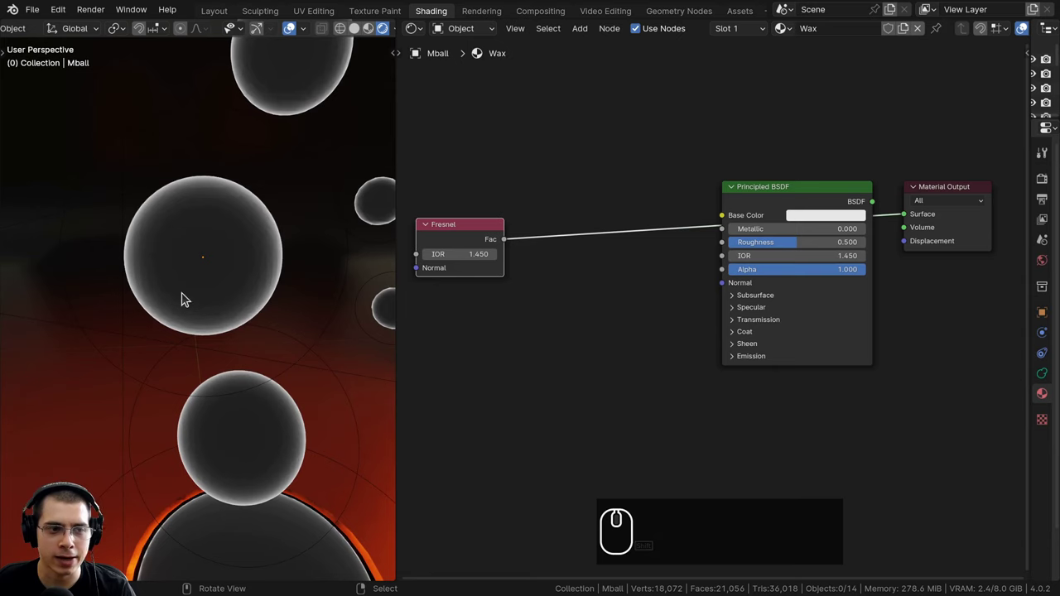
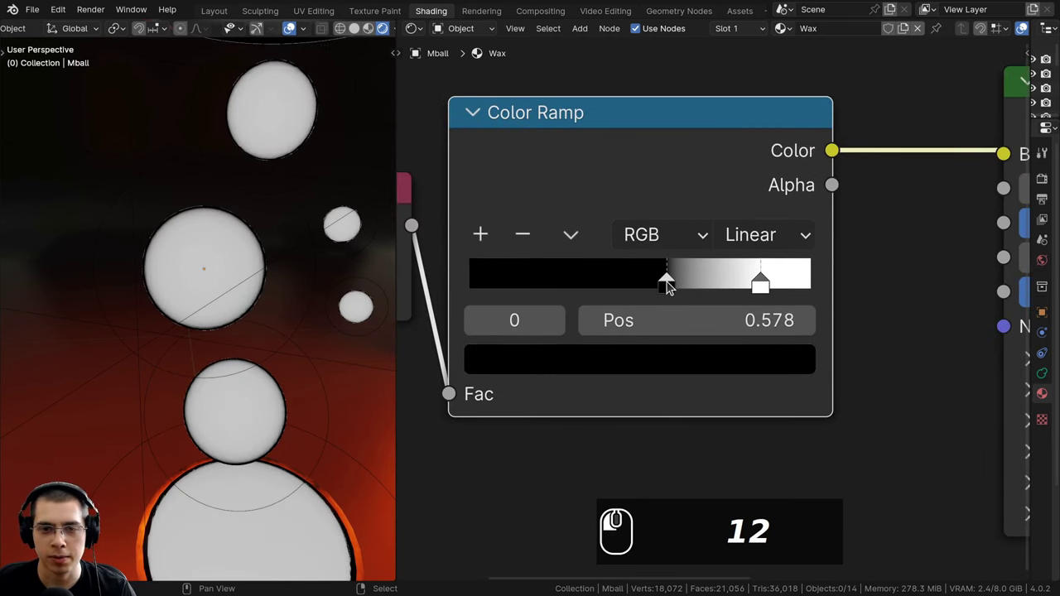
scroll(down, 3)
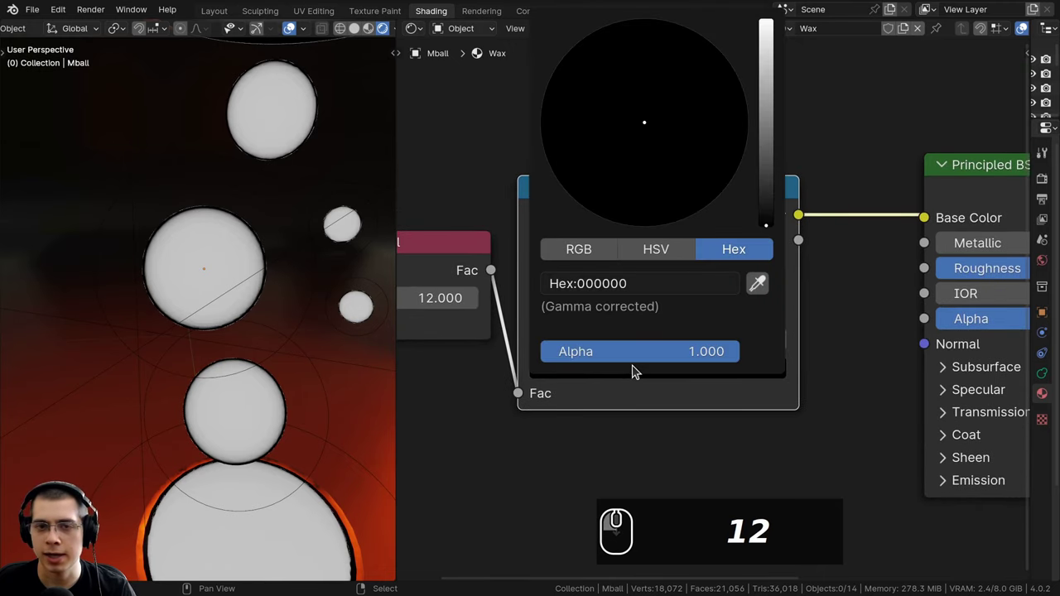
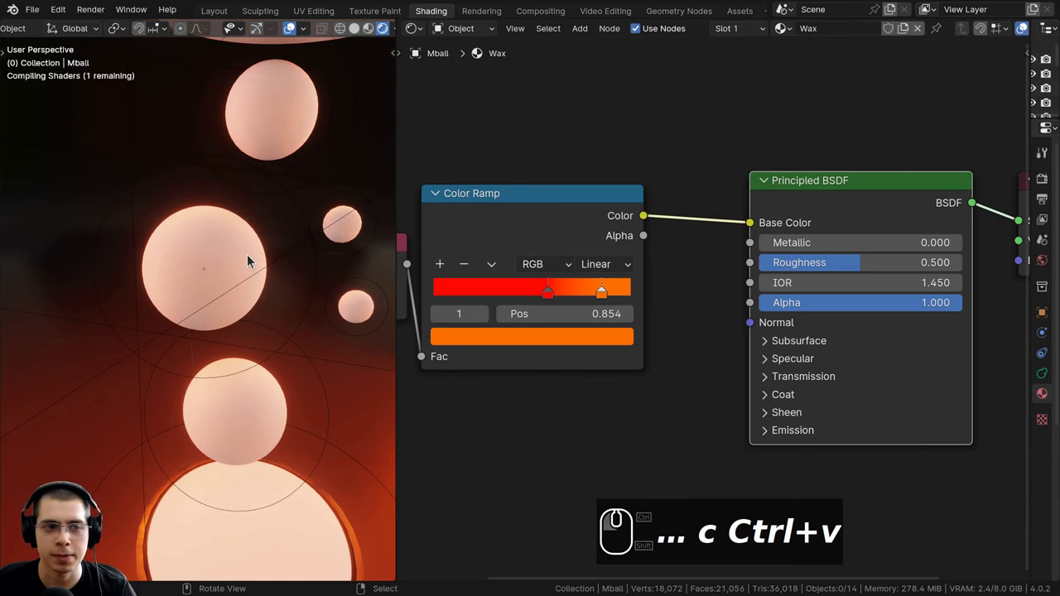
middle_click(705, 309)
scroll(up, 3)
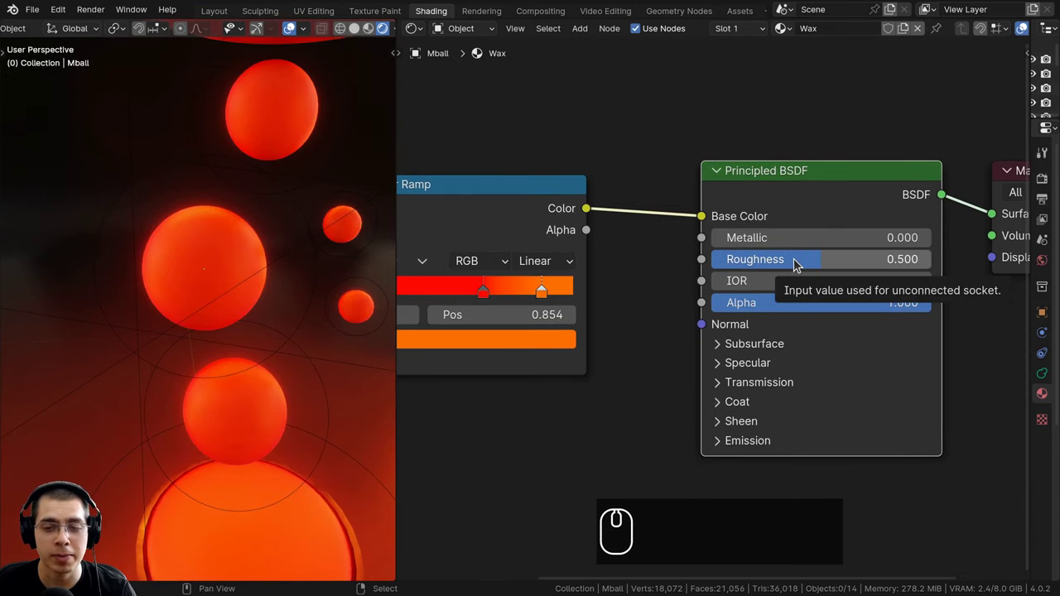
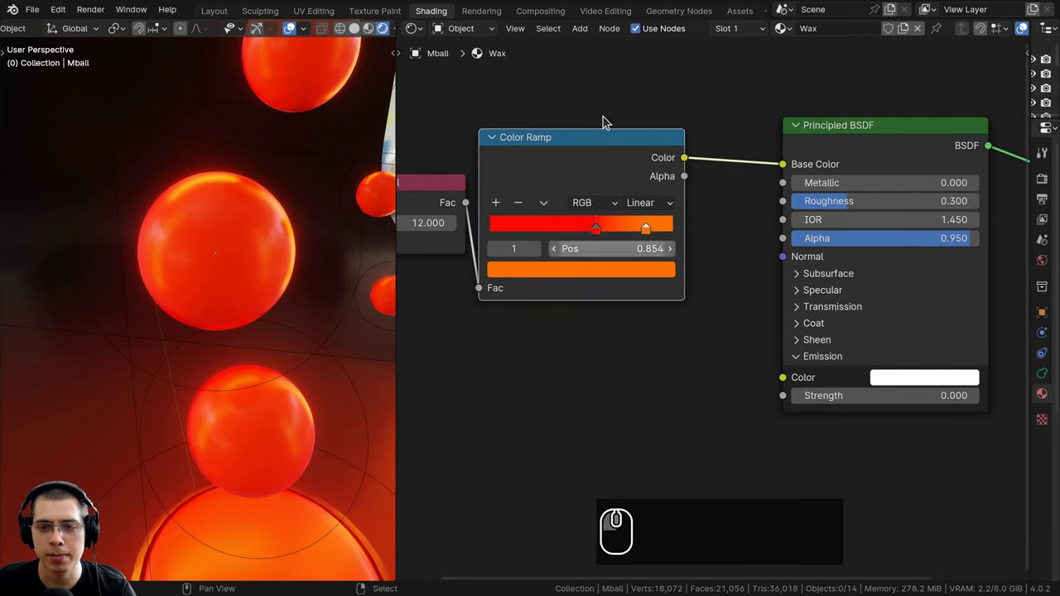
Step: Feed the Color Ramp colour into Emission Color and set Emission Strength to 3
click(606, 149)
drag(672, 159, 789, 390)
drag(895, 431, 298, 368)
key(3)
key(Return)
key(a)
middle_click(298, 367)
scroll(down, 3)
drag(278, 354, 291, 322)
key(a)
drag(286, 319, 273, 289)
text(3 ⏎ aa)
Step: Move the view back out to see the whole glowing wax in the lamp
drag(307, 304, 271, 291)
scroll(down, 3)
drag(265, 322, 258, 353)
scroll(up, 3)
drag(264, 265, 266, 310)
drag(267, 278, 254, 160)
drag(249, 229, 235, 232)
drag(212, 218, 234, 194)
scroll(down, 3)
drag(235, 194, 227, 343)
Step: Reframe the lamp and nudge Emission Strength slightly above 3
middle_click(218, 381)
drag(234, 239, 224, 311)
scroll(up, 3)
drag(202, 300, 232, 328)
middle_click(219, 402)
drag(225, 163, 243, 174)
middle_click(206, 195)
drag(192, 214, 221, 197)
drag(228, 193, 226, 217)
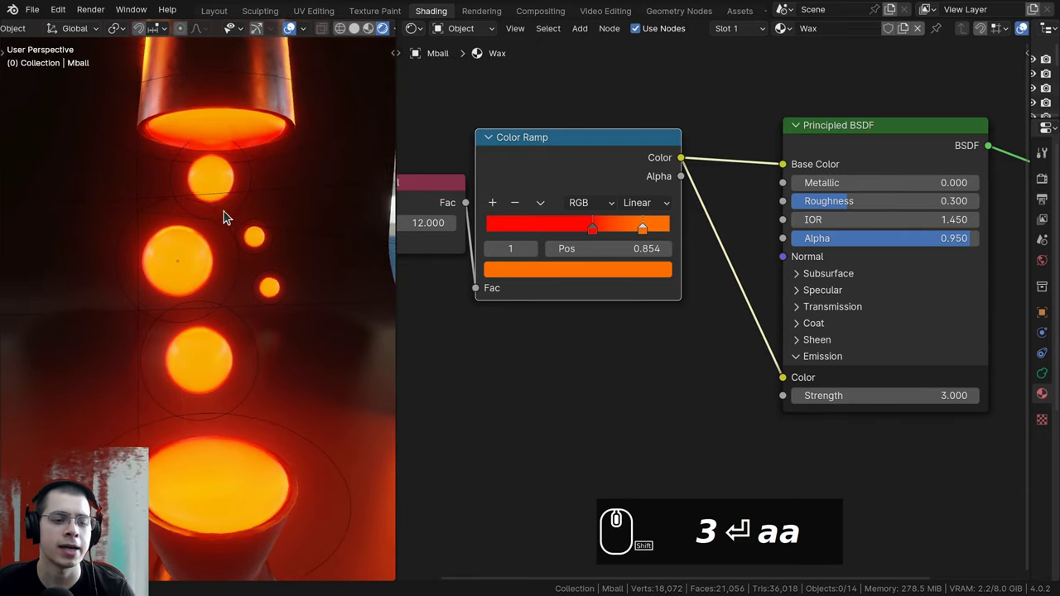
scroll(up, 3)
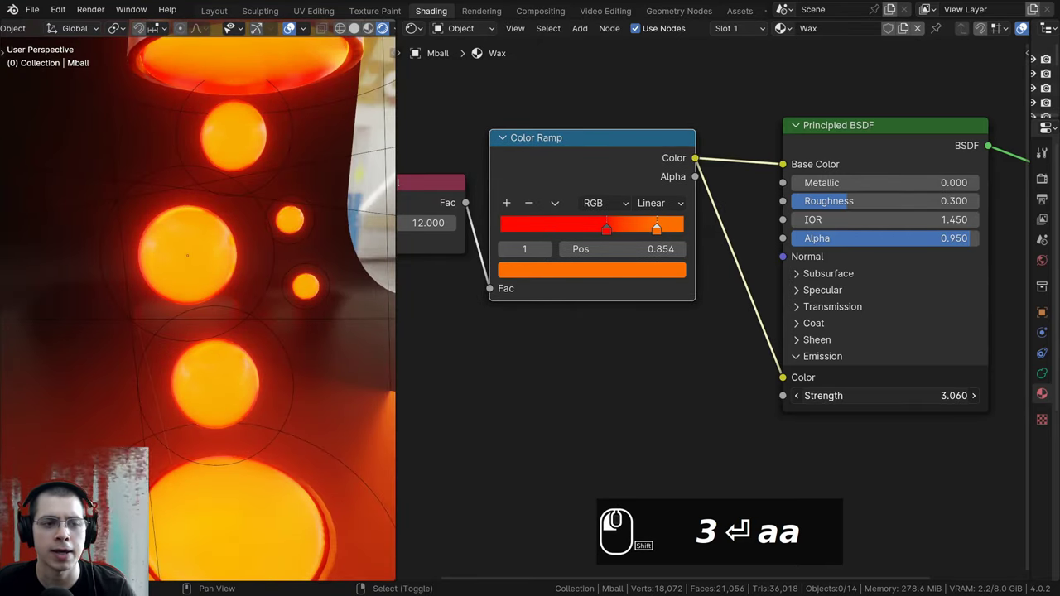
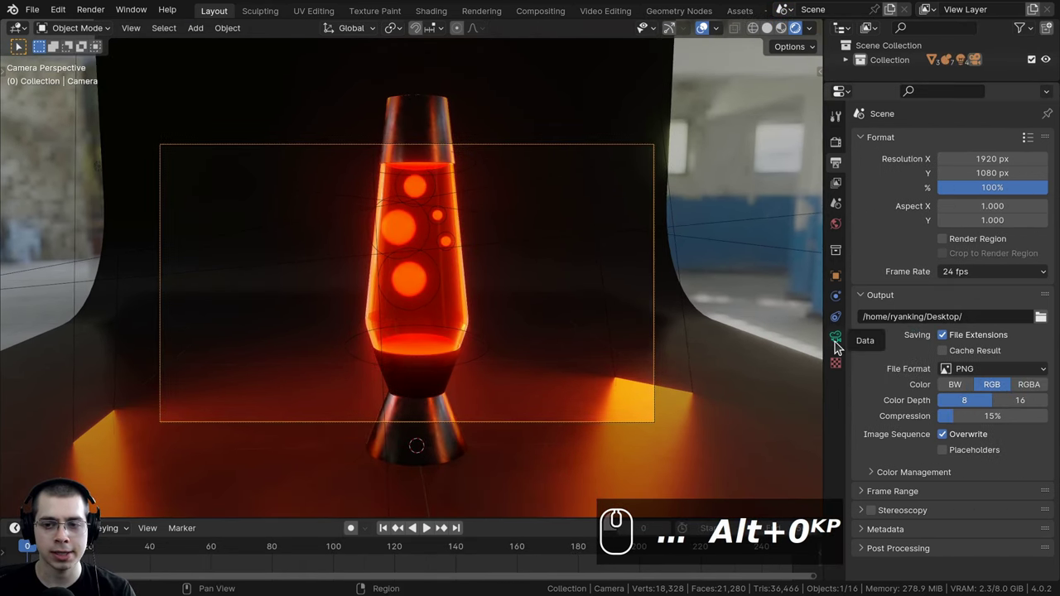
Step: Set the camera's focal length to 80 mm for a tighter framing of the lamp
click(837, 349)
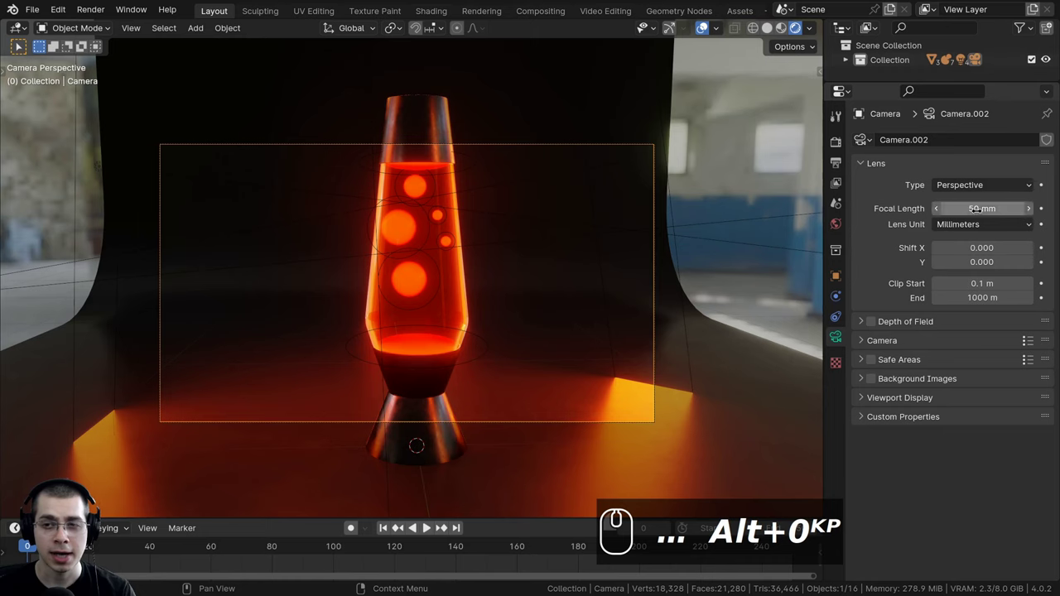
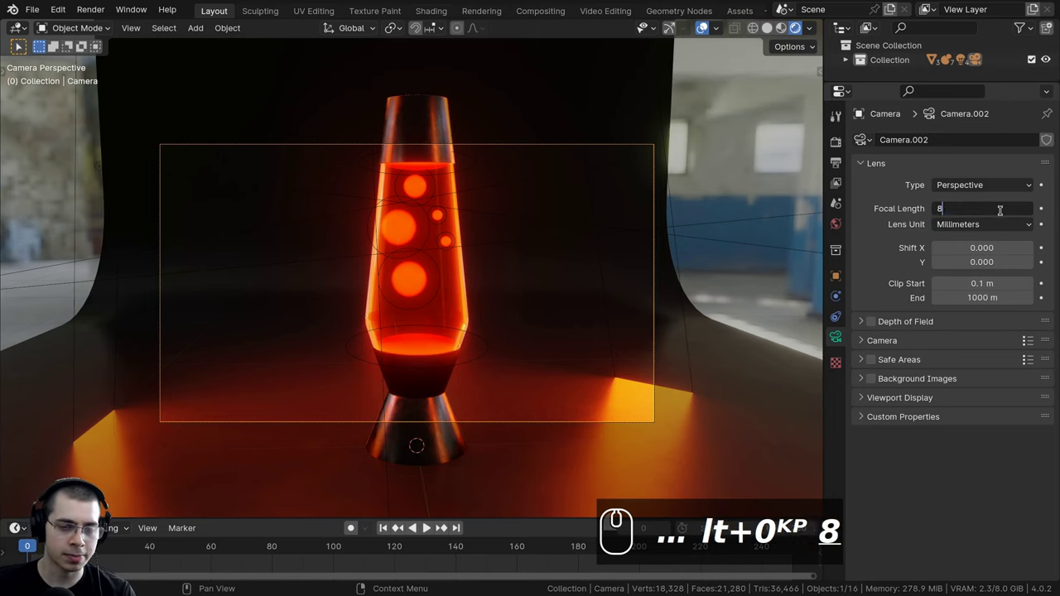
key(Return)
scroll(down, 3)
scroll(up, 3)
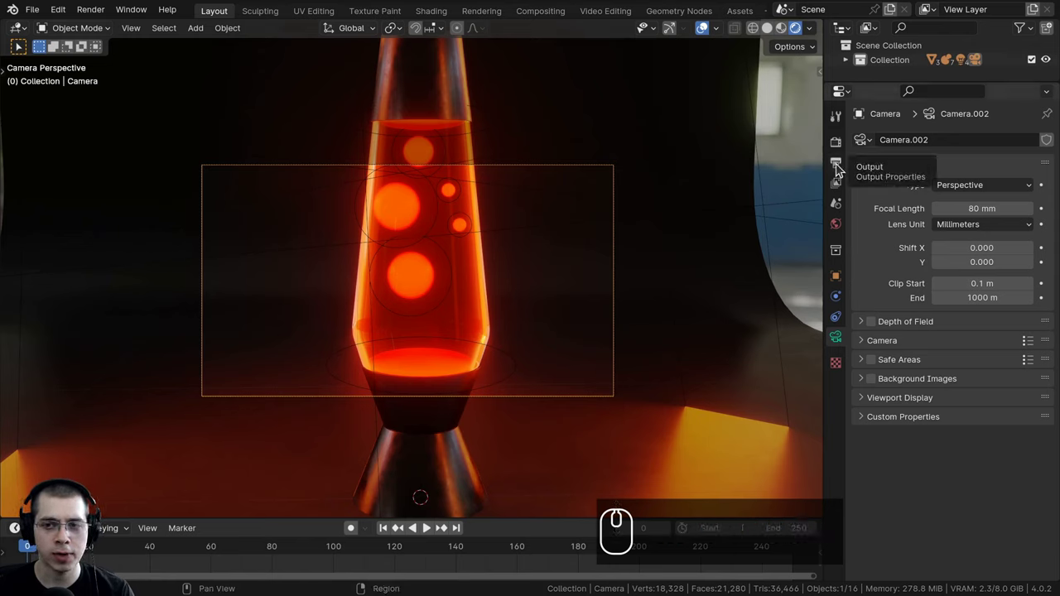
click(838, 170)
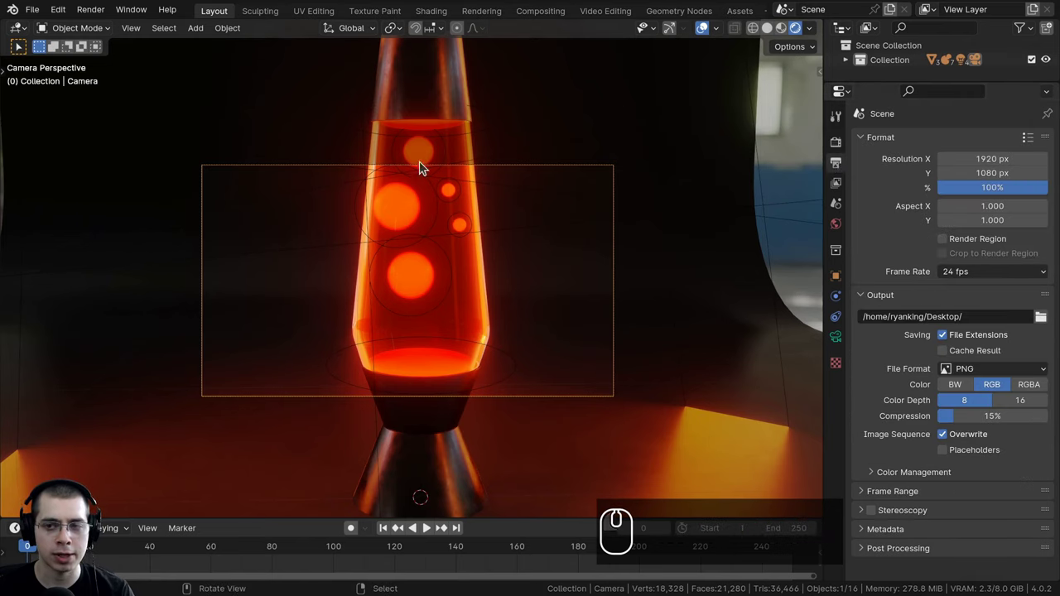
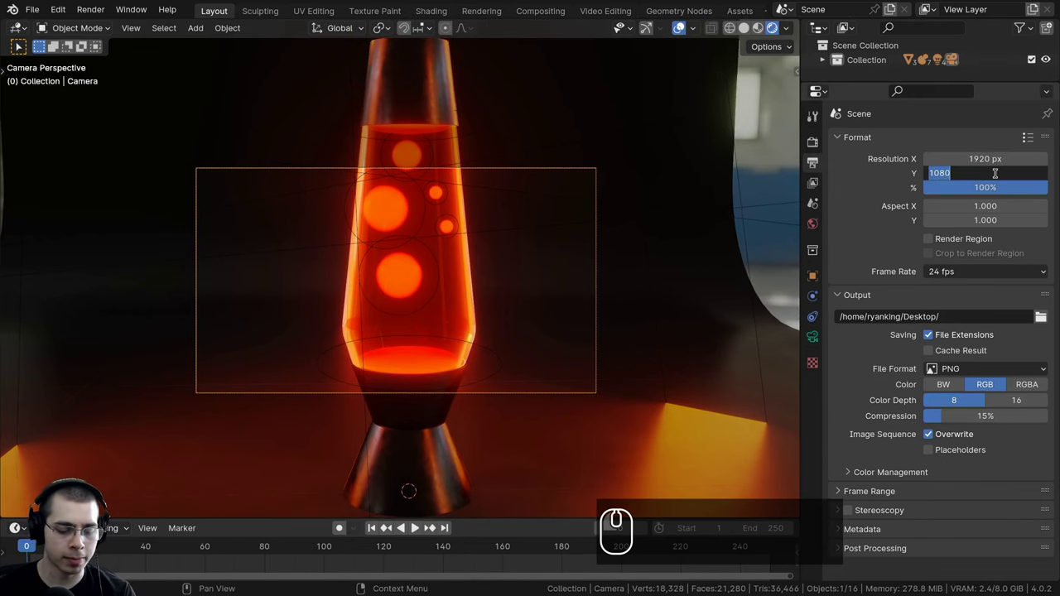
Step: Set the output Resolution Y to 1920 for a square 1920×1920 render
key(1)
text(1920)
key(Return)
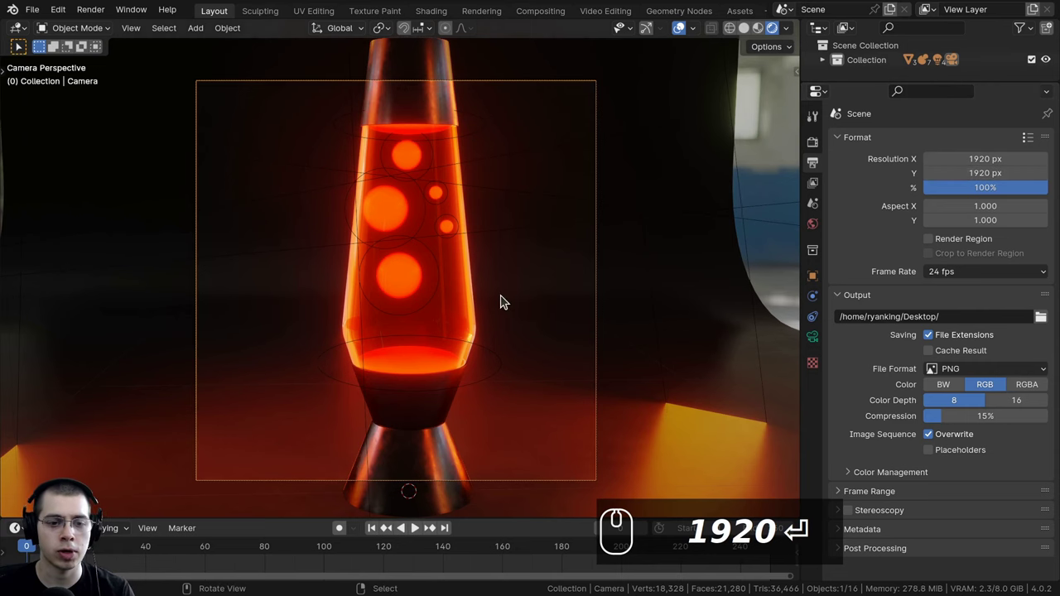
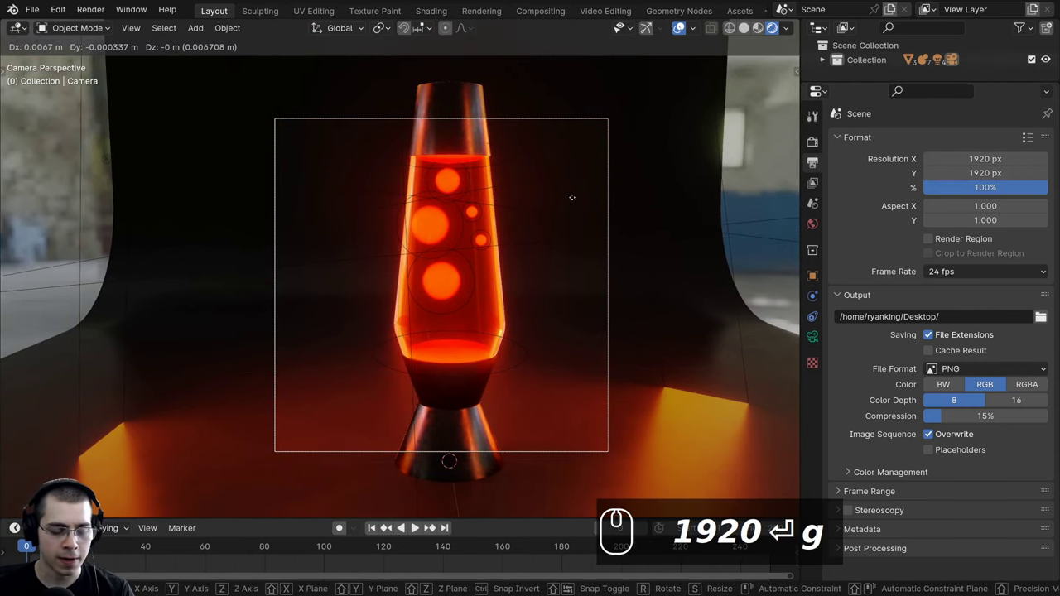
Step: Dolly the camera back along its local Z (G Z Z) so the whole lamp fits
key(z)
key(BackSpace)
key(z)
text(⏎ gzz)
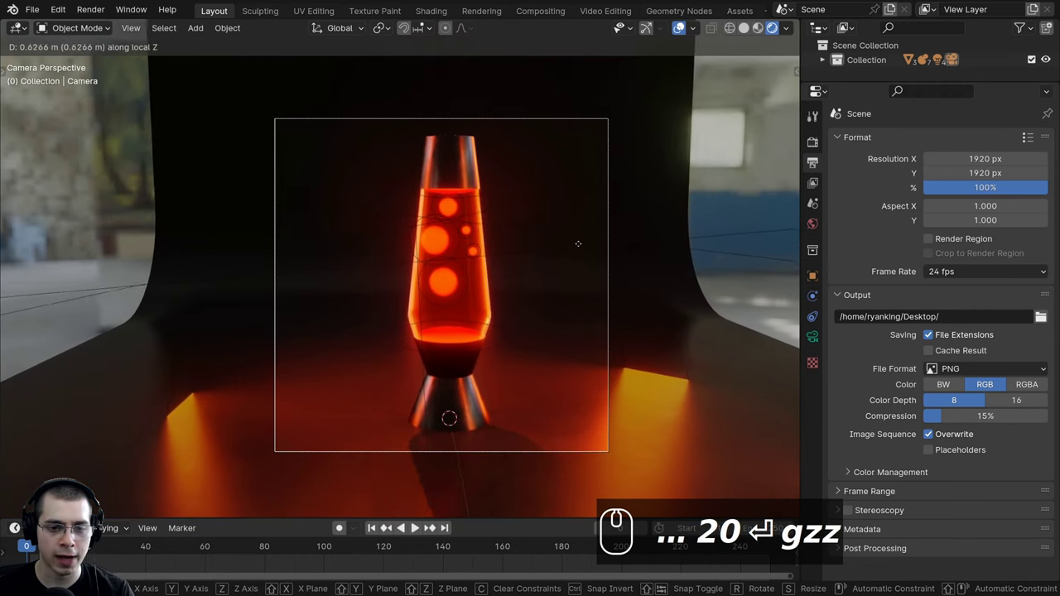
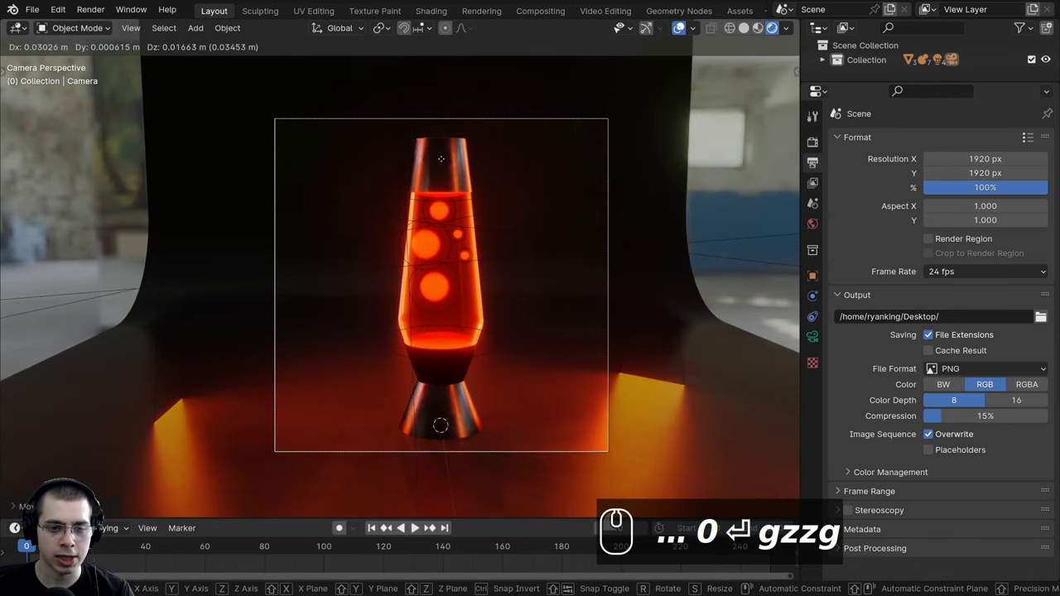
key(a)
Step: Orbit out of the camera view around the lamp to inspect the framing
middle_click(424, 173)
drag(470, 173, 454, 362)
scroll(up, 3)
scroll(up, 3)
drag(428, 388, 439, 371)
scroll(down, 3)
scroll(down, 3)
drag(432, 301, 419, 277)
scroll(down, 3)
drag(416, 254, 401, 165)
Step: Add an area light above the lamp cap and bring up its shape choices for Disk
key(shift+a)
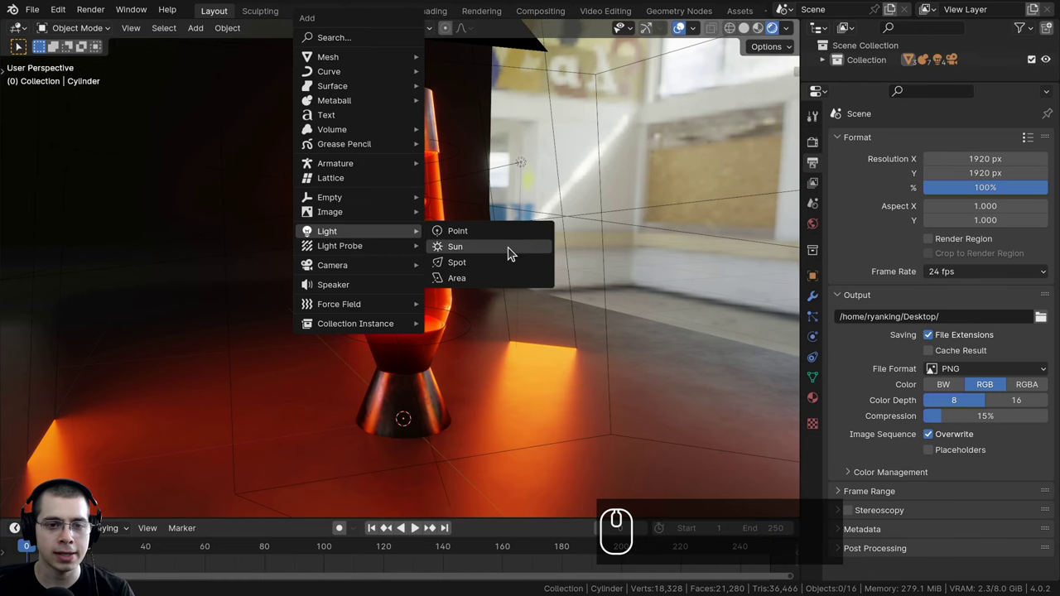
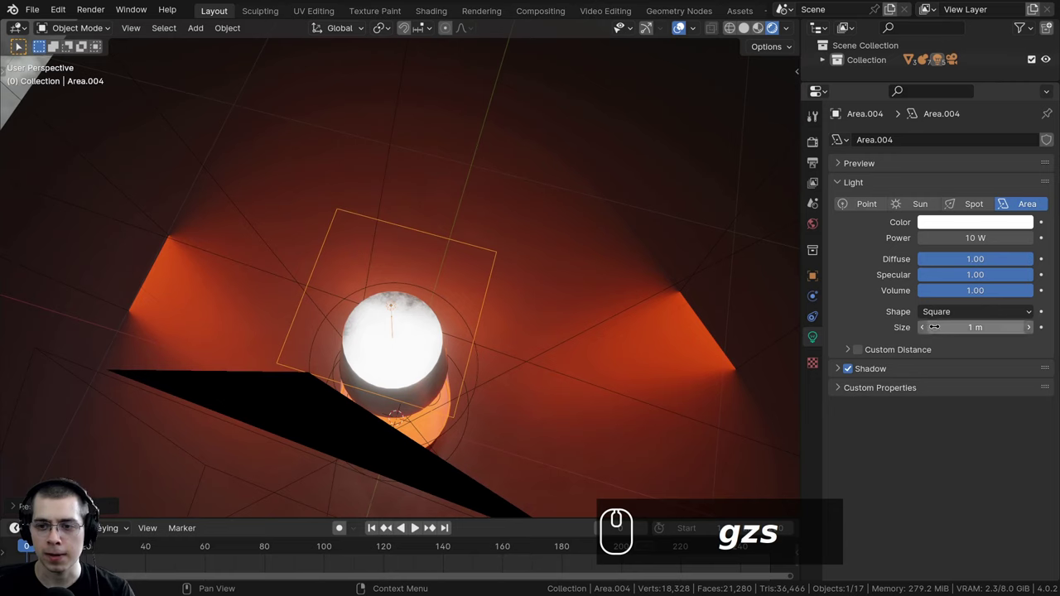
click(945, 322)
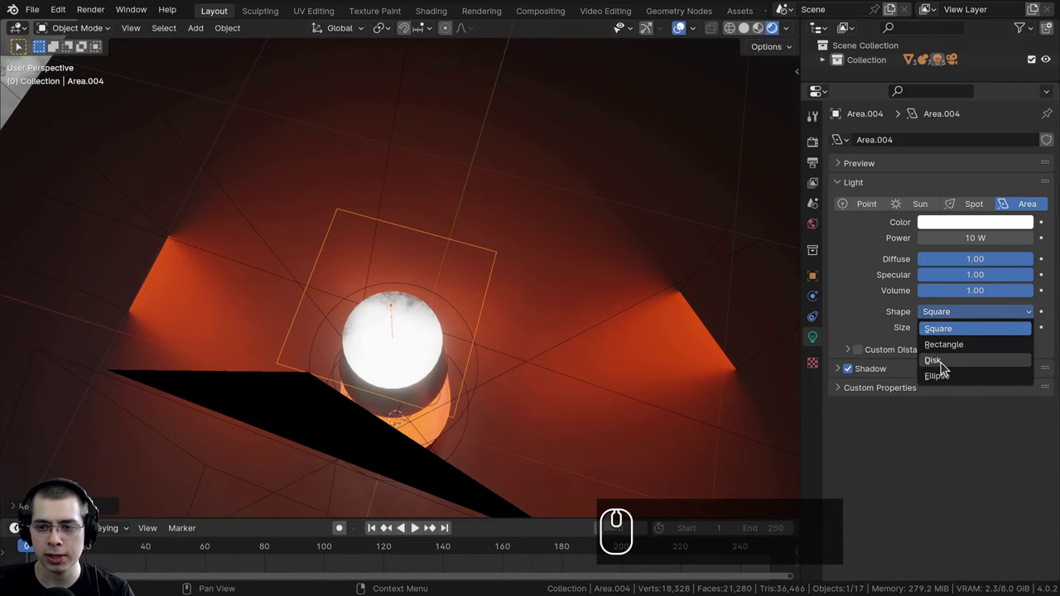
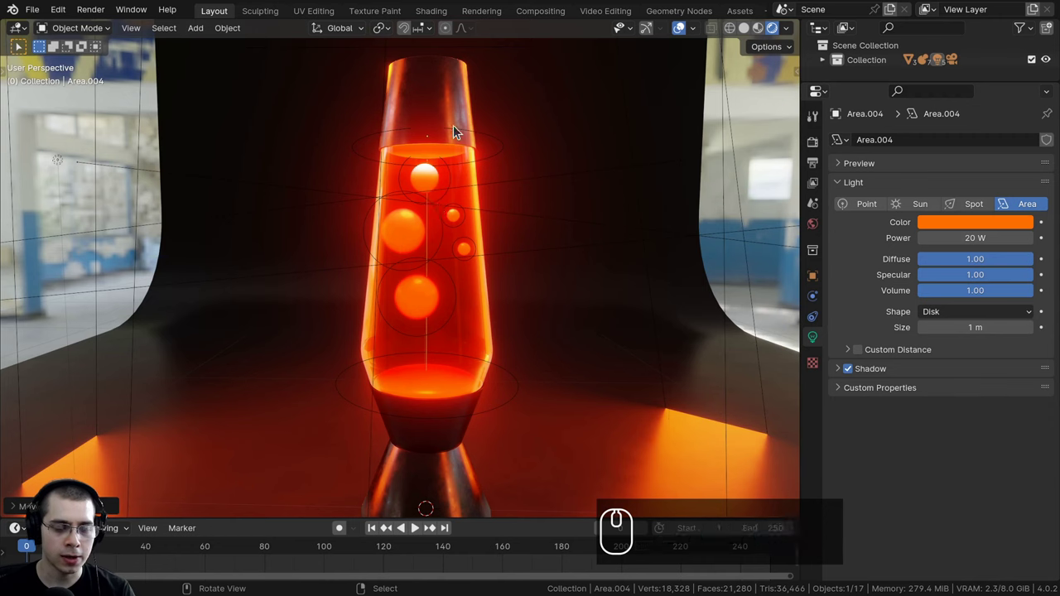
Step: Duplicate the disk light, lower the copy along Z near the lava base, and rotate it about X
key(shift+d)
text(d)
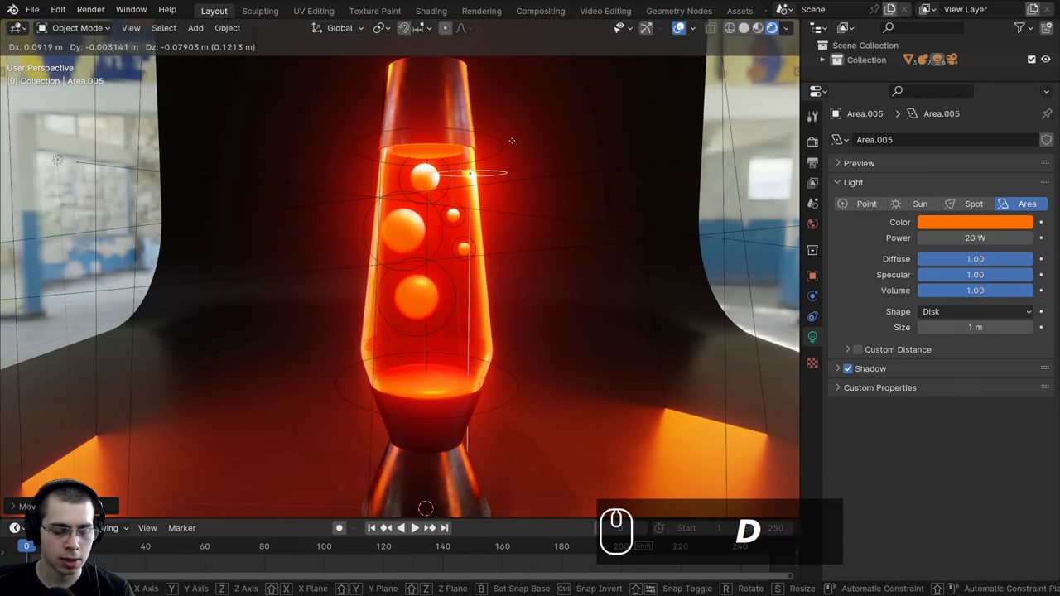
text(z)
click(494, 331)
text(rx)
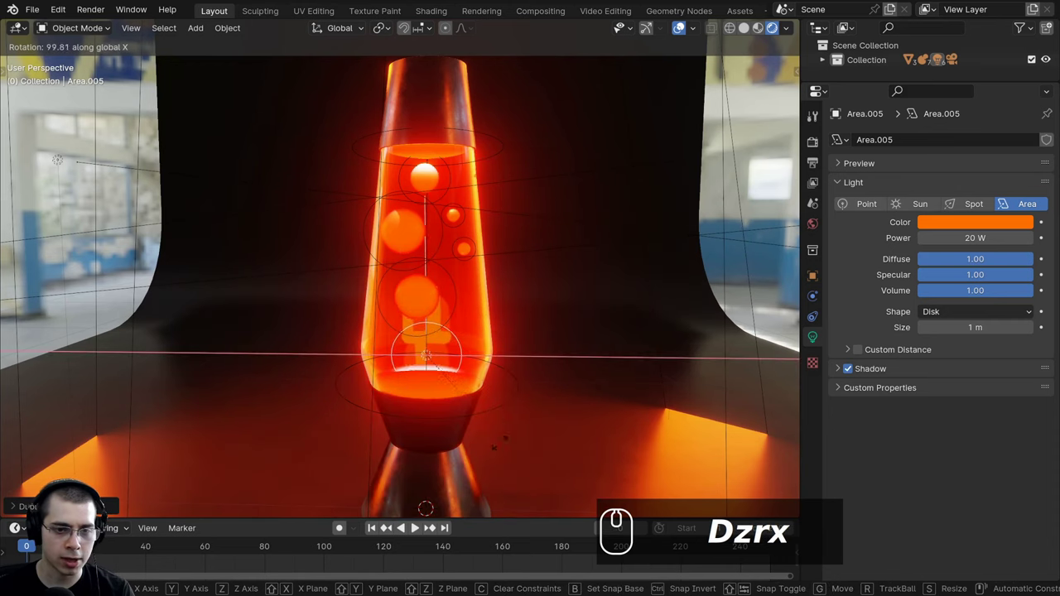
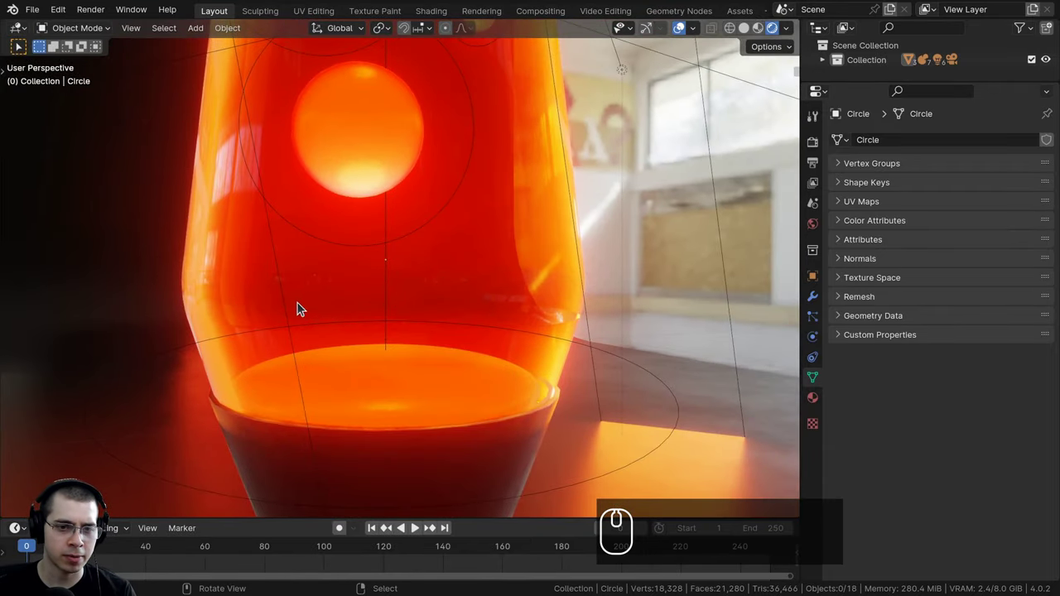
Step: Orbit around the lamp to check how the orange light falls on the scene
scroll(down, 3)
drag(401, 304, 430, 330)
drag(408, 248, 326, 289)
scroll(up, 3)
scroll(down, 3)
drag(302, 296, 383, 229)
drag(352, 253, 391, 229)
scroll(up, 3)
drag(413, 232, 489, 243)
scroll(down, 3)
drag(478, 251, 467, 186)
drag(467, 186, 421, 198)
drag(421, 198, 812, 403)
Step: Set the Glass material's Blend Mode to Alpha Blend in its Settings
click(812, 403)
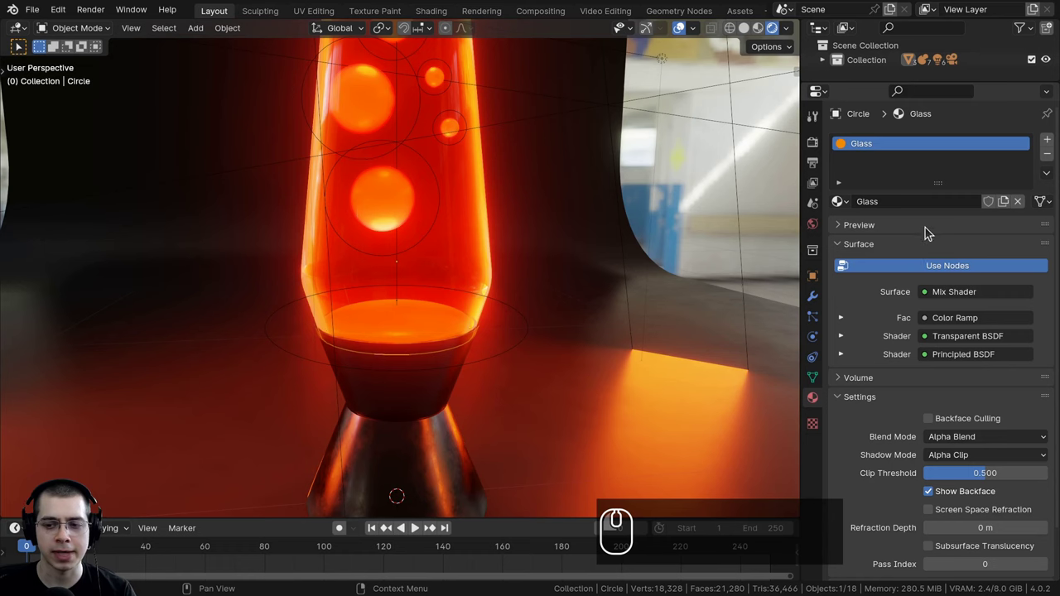
scroll(down, 3)
scroll(down, 3)
scroll(up, 3)
click(933, 442)
Step: Check the result from several angles and set the Glass Shadow Mode to Alpha Clip
scroll(down, 3)
drag(515, 323, 459, 315)
drag(468, 327, 601, 349)
drag(936, 445, 411, 186)
drag(454, 284, 412, 186)
scroll(up, 3)
scroll(up, 3)
drag(478, 195, 454, 227)
drag(462, 256, 488, 204)
drag(438, 222, 452, 274)
scroll(up, 3)
drag(422, 290, 924, 445)
scroll(up, 3)
click(931, 444)
Step: Inspect the warm light spill across floor and backdrop, then save the file
scroll(down, 3)
drag(382, 313, 354, 376)
drag(372, 362, 450, 255)
scroll(down, 3)
drag(463, 227, 416, 264)
scroll(up, 3)
key(alt+Left)
scroll(down, 3)
drag(485, 249, 466, 225)
key(ctrl+s)
scroll(down, 3)
scroll(down, 3)
drag(465, 224, 467, 225)
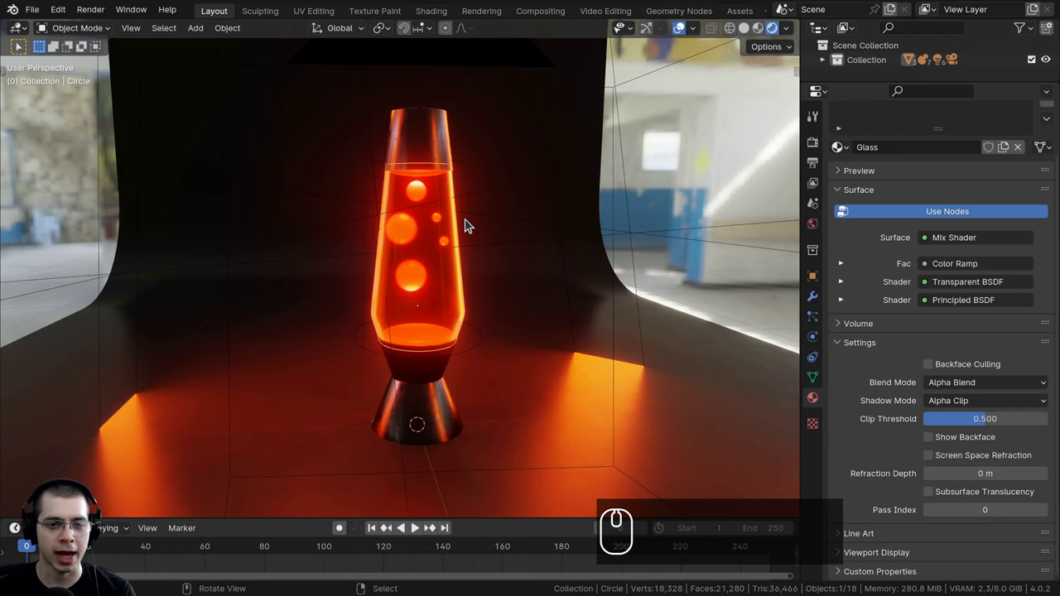
Step: Jump to the camera view, hide the glass to expose the wax blobs, and start moving a bubble
key(KP_0)
drag(471, 267, 453, 303)
scroll(up, 3)
drag(448, 334, 505, 156)
right_click(504, 156)
key(h)
drag(504, 255, 432, 368)
key(g)
key(a)
scroll(down, 3)
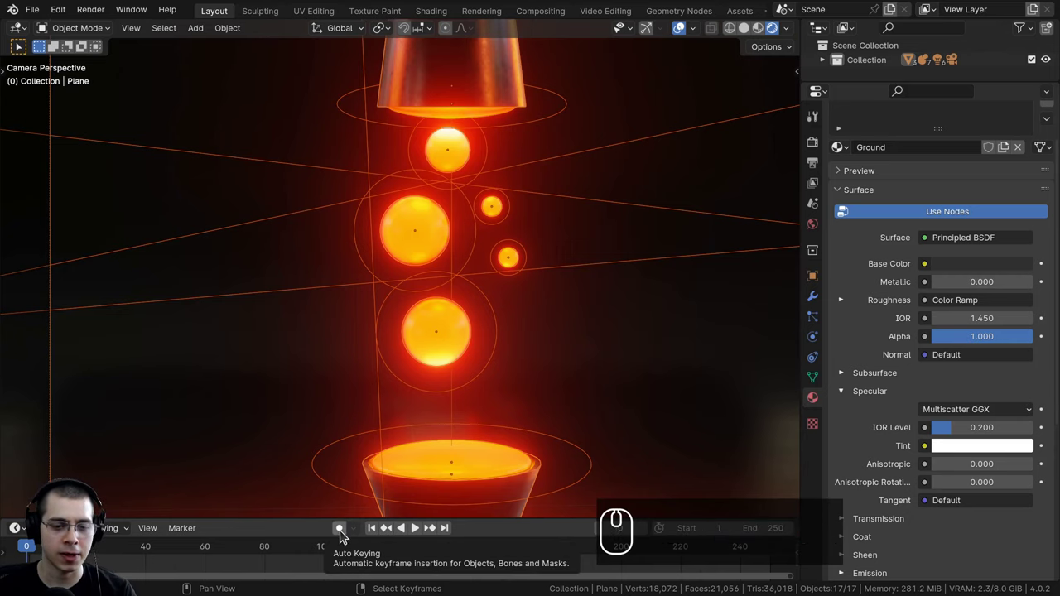
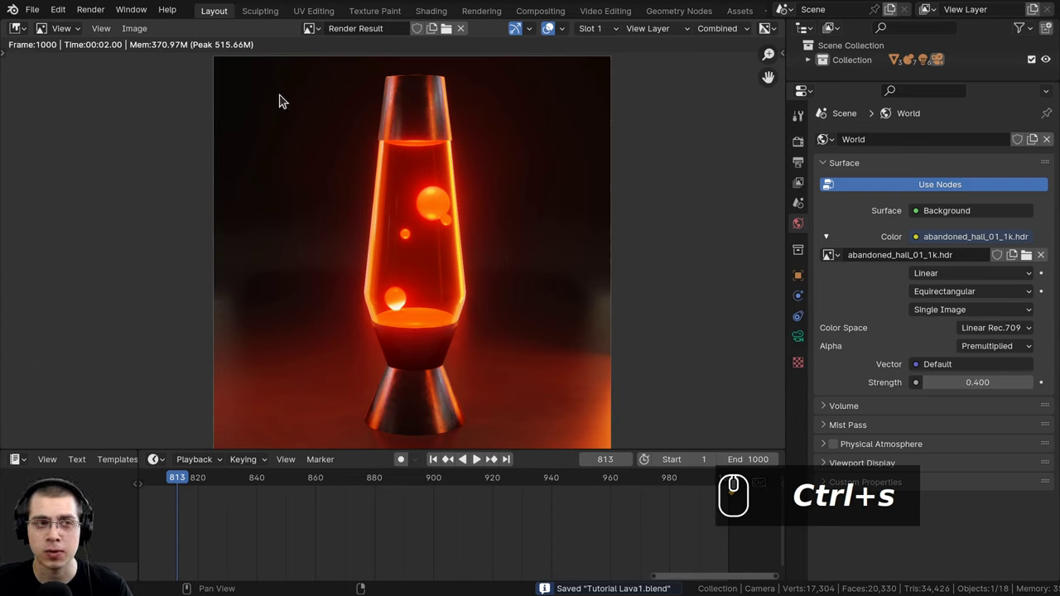
Step: Bring up the File menu to start a new Video Editing project
click(33, 19)
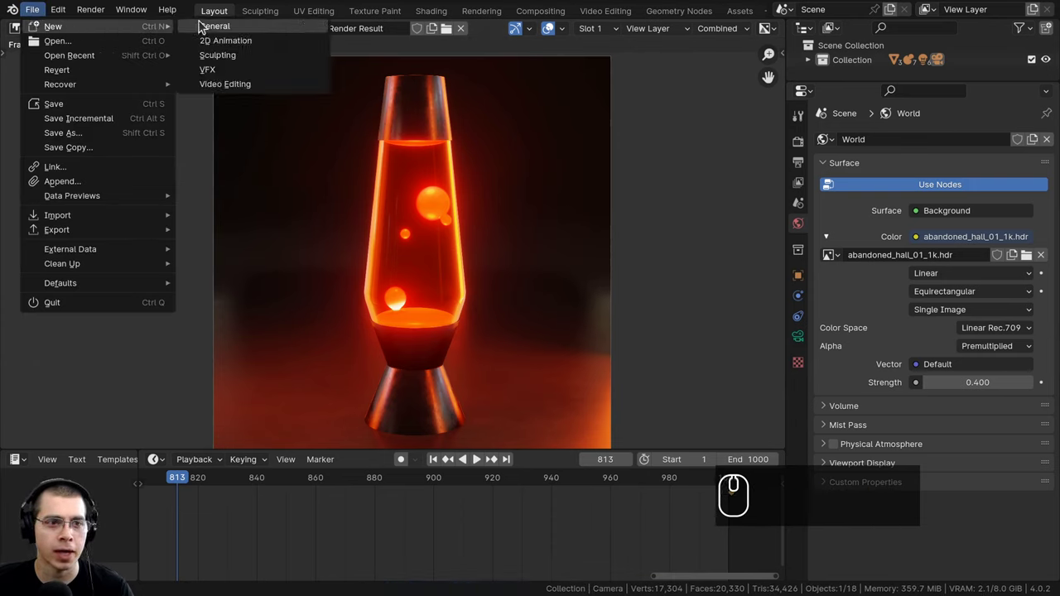
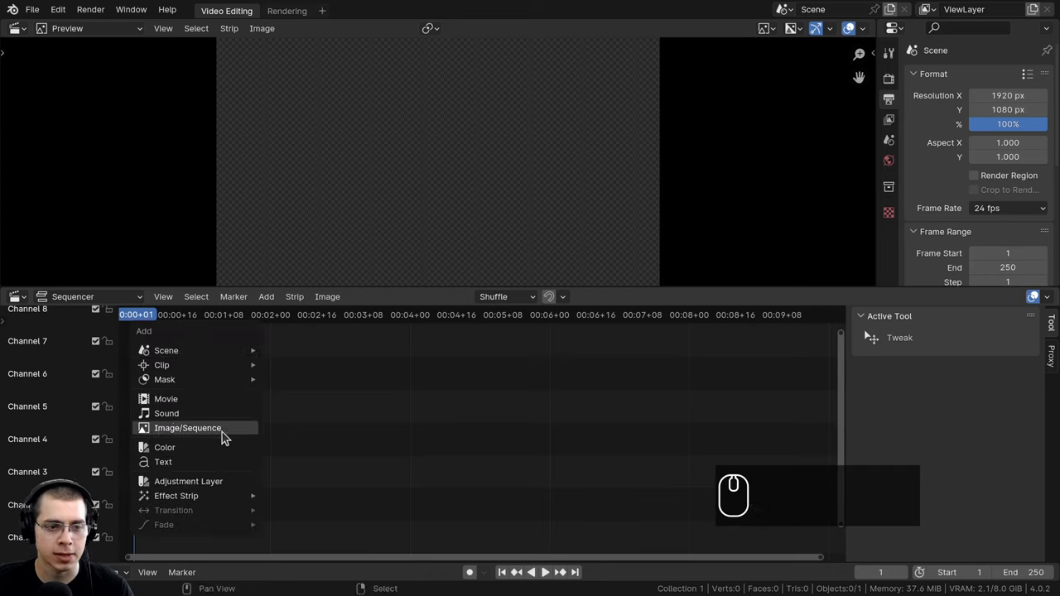
Step: Add an Image/Sequence strip and sort the Frames folder by name
drag(881, 82, 615, 71)
scroll(up, 3)
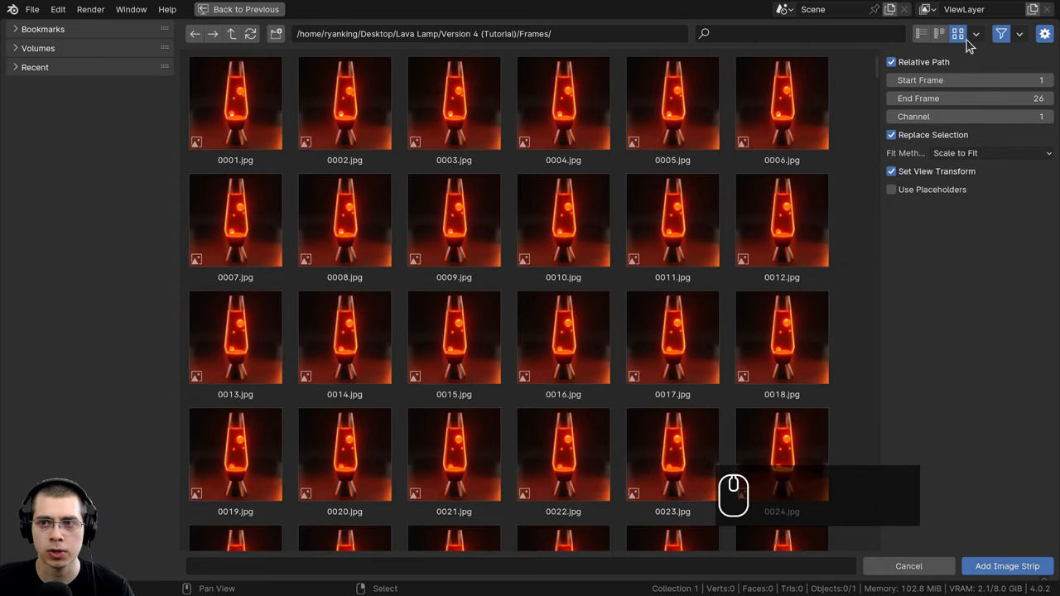
click(982, 40)
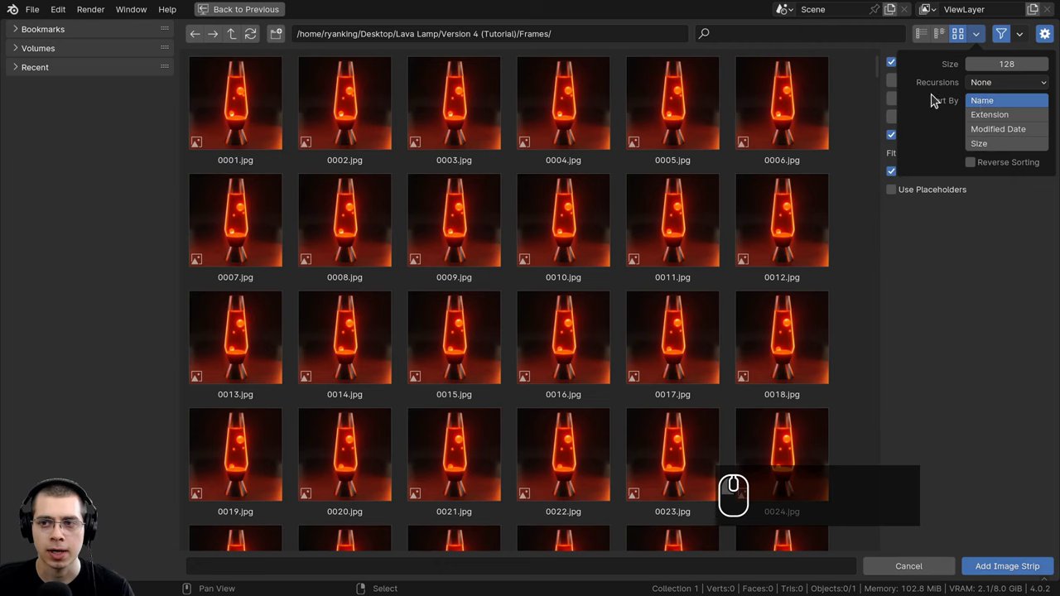
click(992, 106)
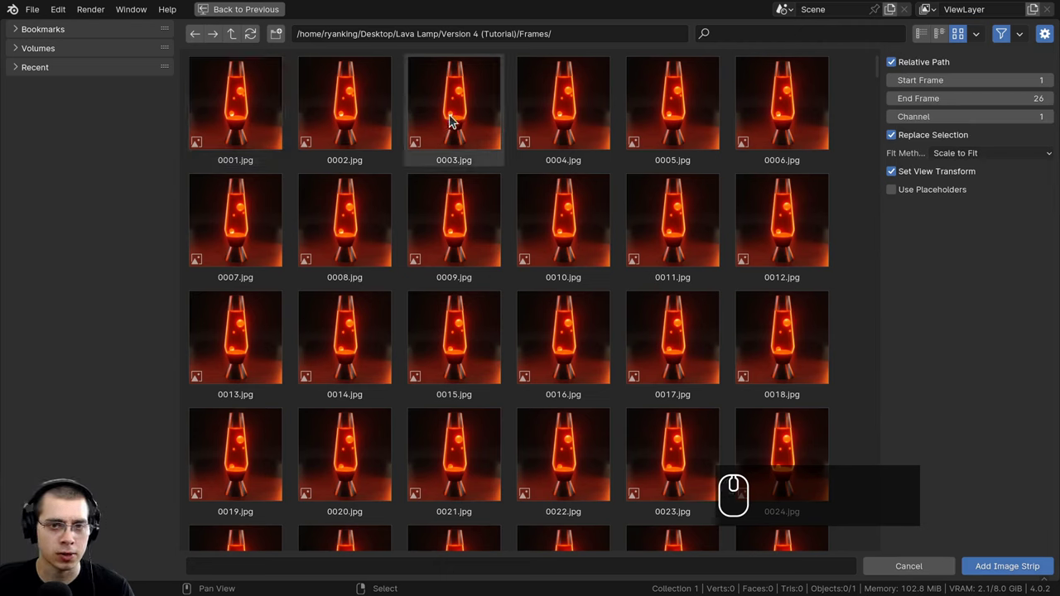
Step: Select every rendered frame and add them as one image strip in the sequencer
click(642, 217)
key(a)
key(a)
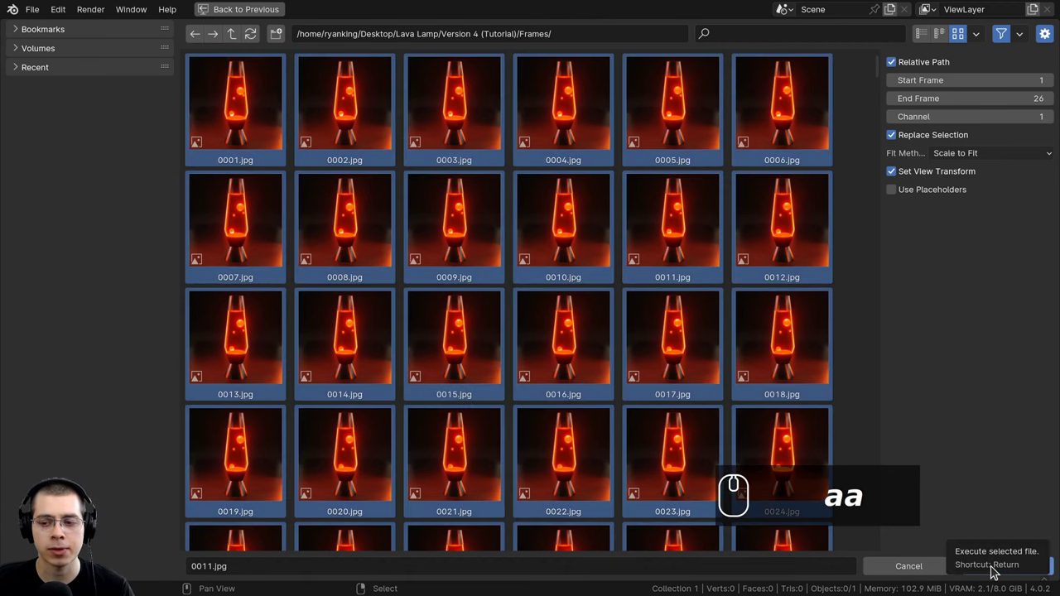
click(997, 571)
scroll(down, 3)
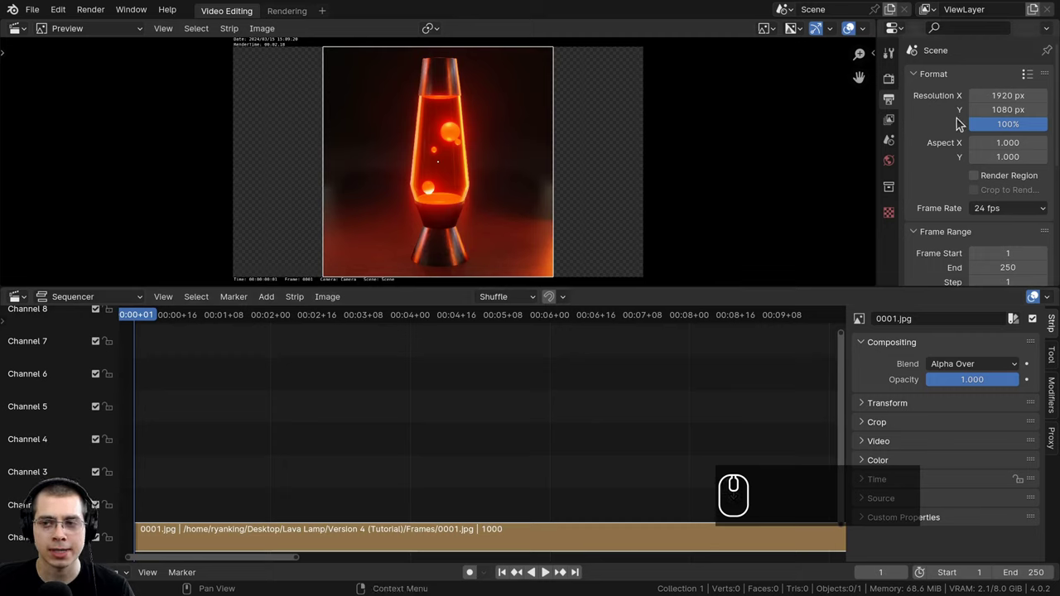
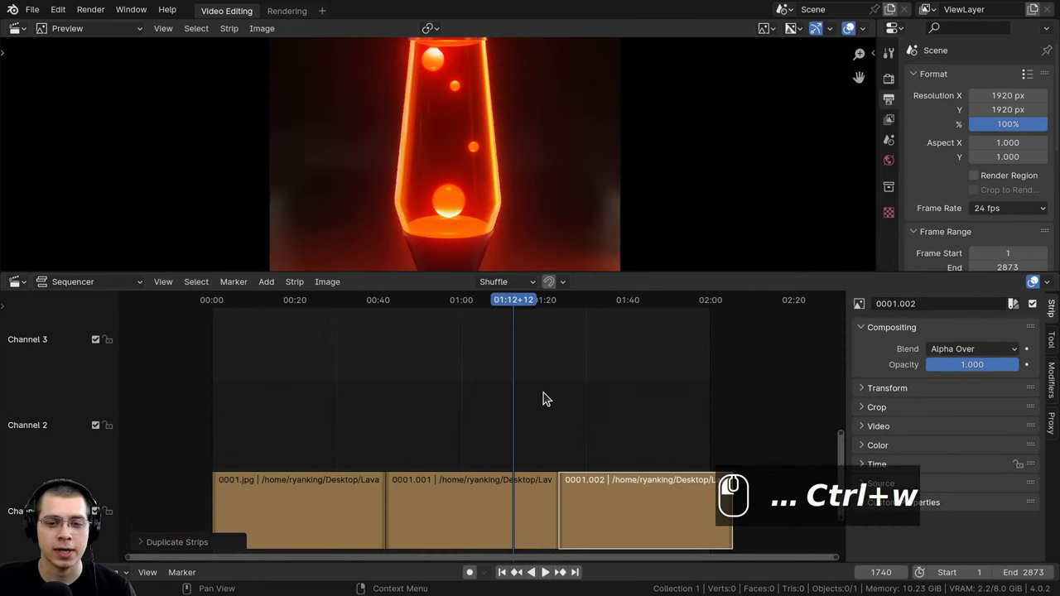
Step: Scroll the sequencer while the Garden Music strip is positioned above the image strips
scroll(down, 3)
Step: Play the animation, lower the Garden Music strip's volume to 0.5, and jump back earlier on the timeline
key(g)
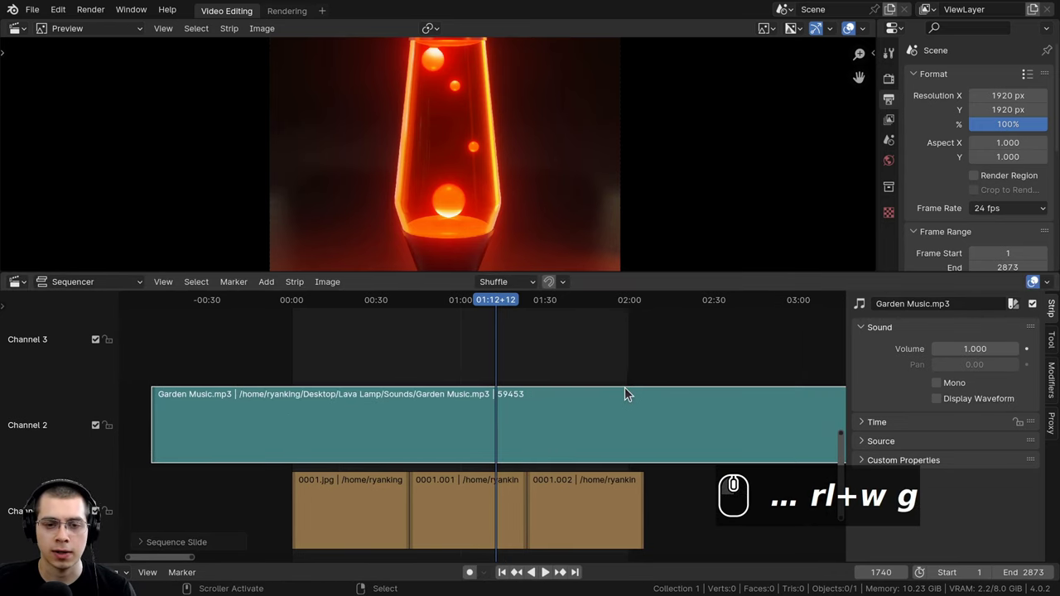
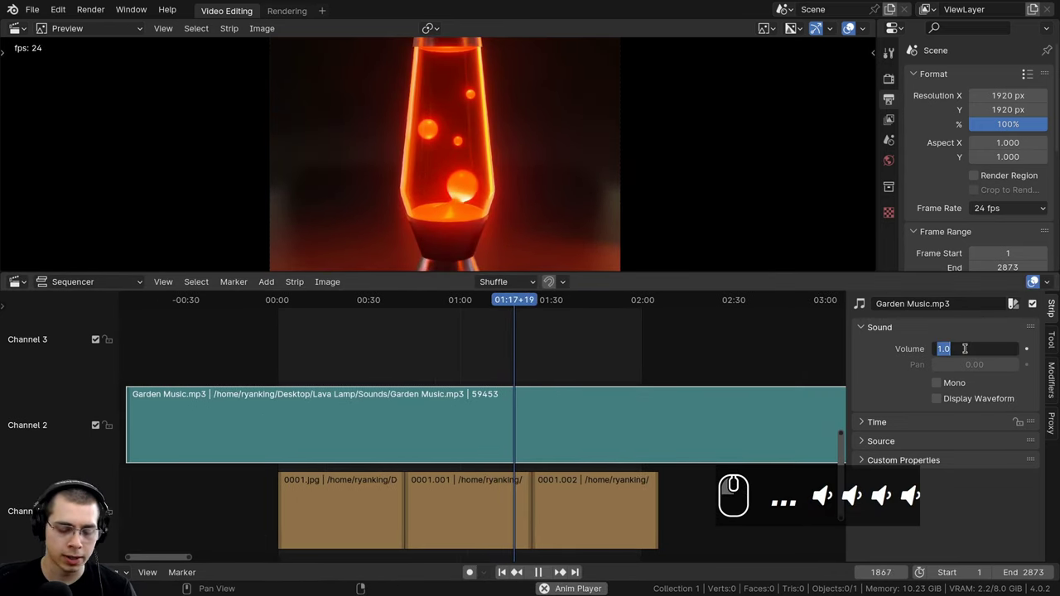
key(_)
key(.)
key(5)
key(Return)
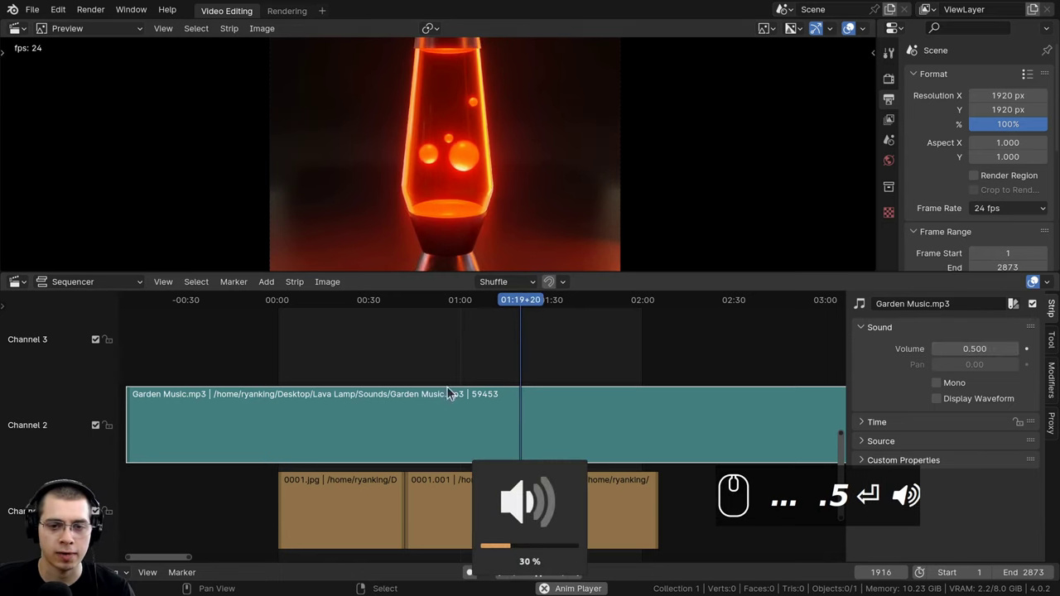
drag(467, 361, 889, 416)
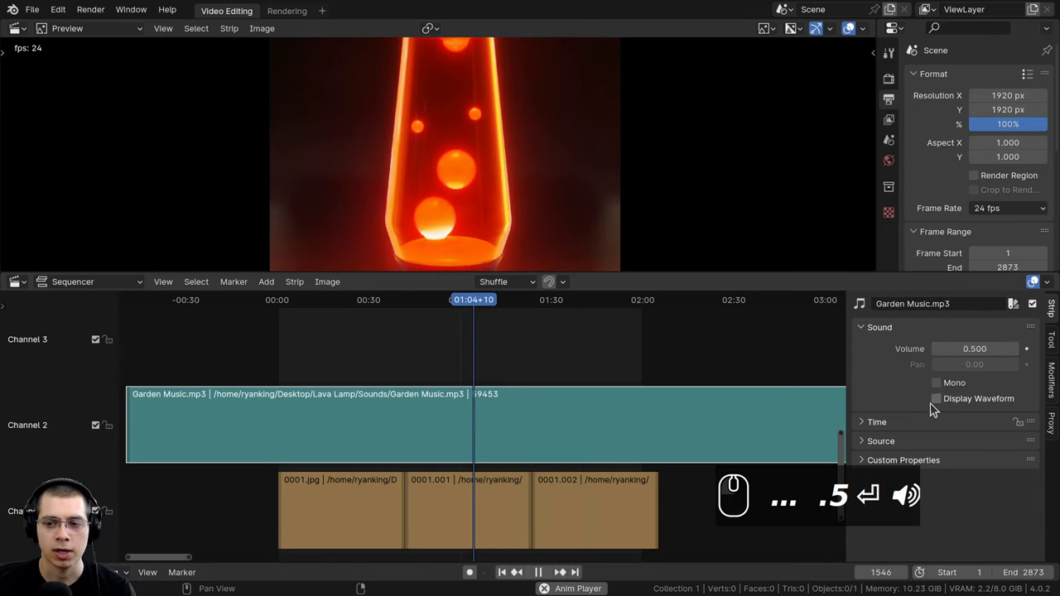
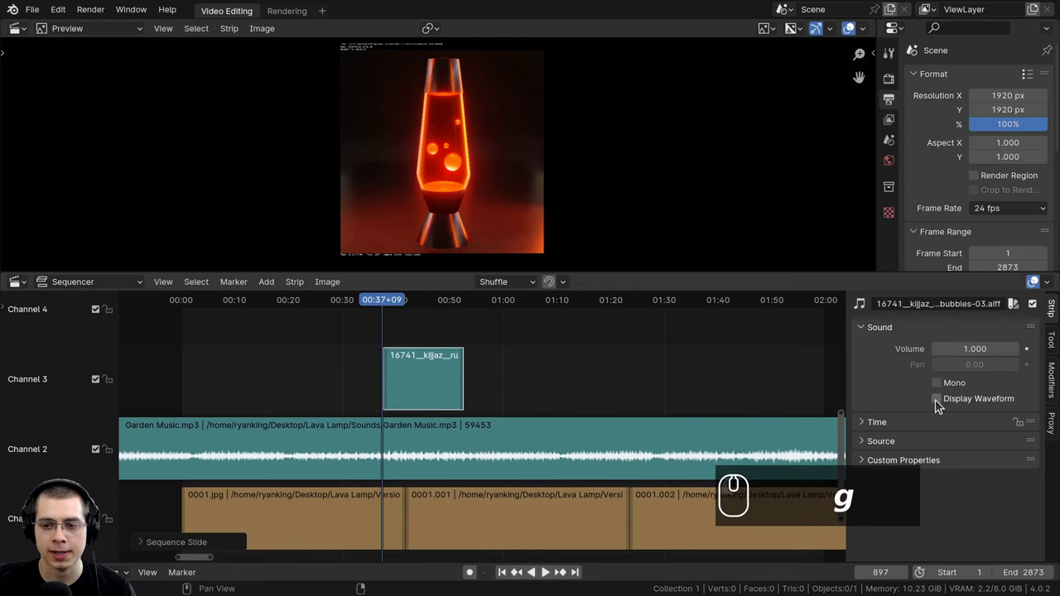
Step: Enable Display Waveform for the bubbles strip and bring it into closer view
click(941, 404)
drag(545, 434, 369, 377)
scroll(up, 3)
text(g g)
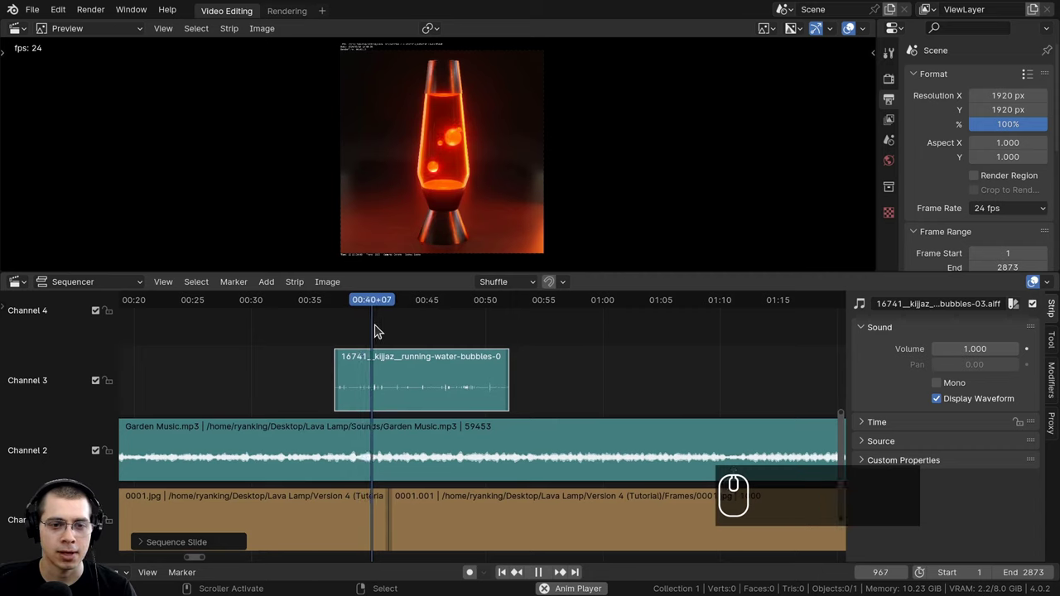
key(space)
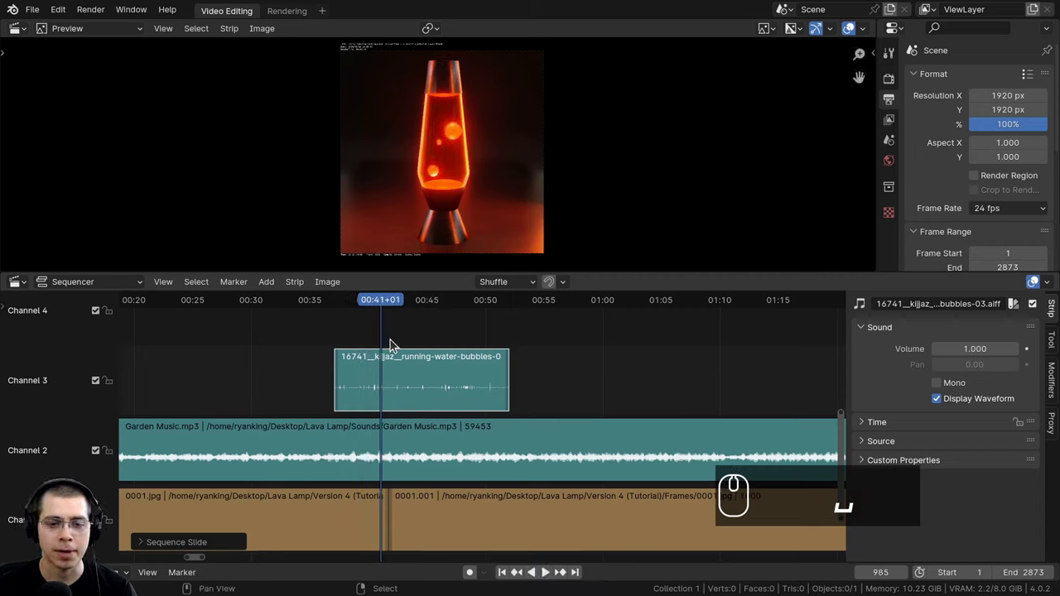
Step: Expand the Time panel showing the bubbles strip on channel 3 starting at 00:00:37:02
click(869, 426)
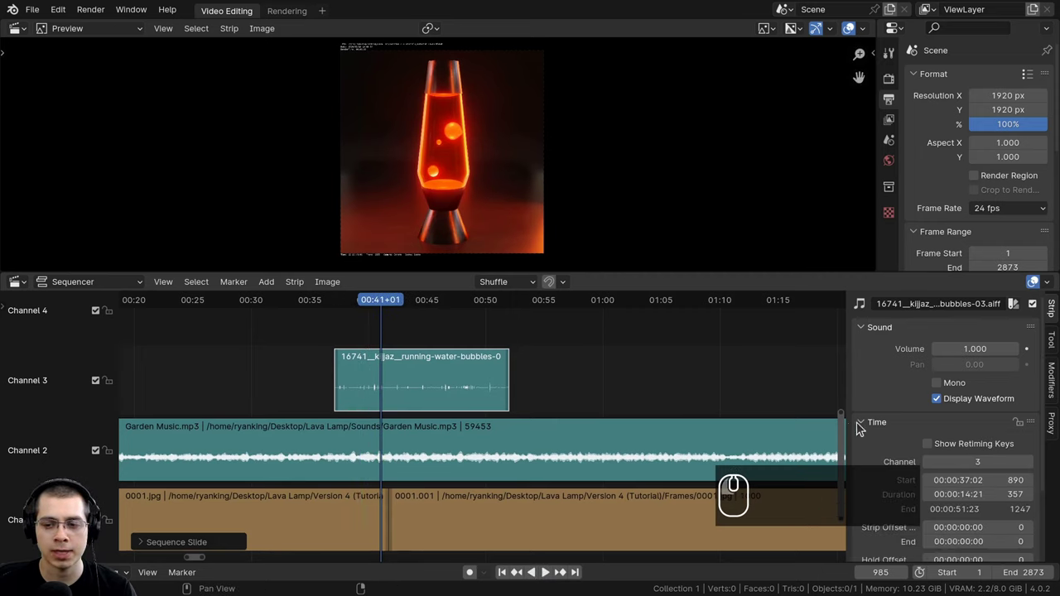
scroll(down, 3)
scroll(down, 3)
click(929, 364)
click(933, 359)
click(927, 363)
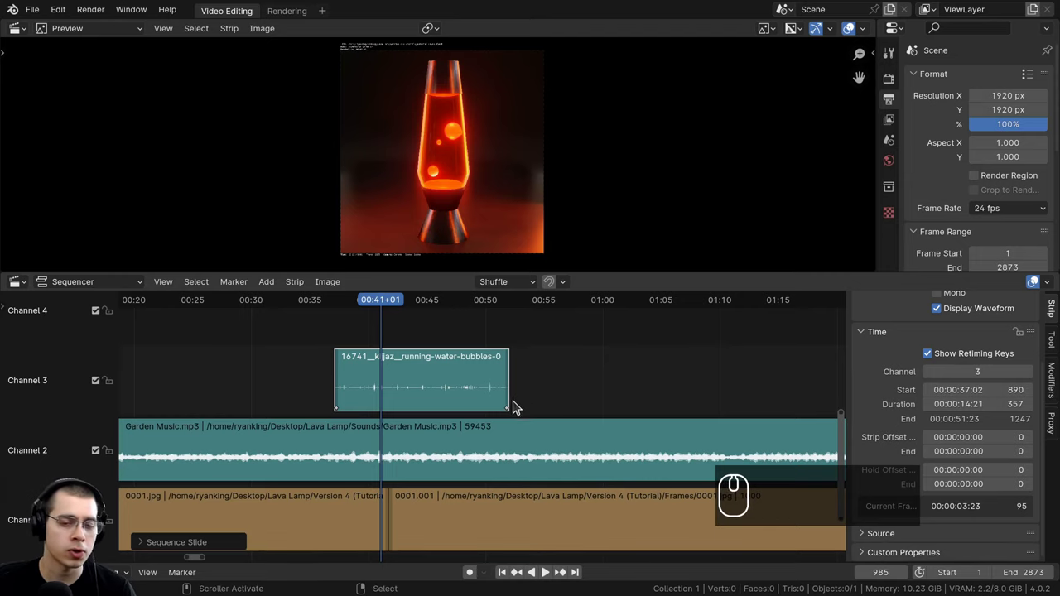
scroll(up, 3)
scroll(up, 3)
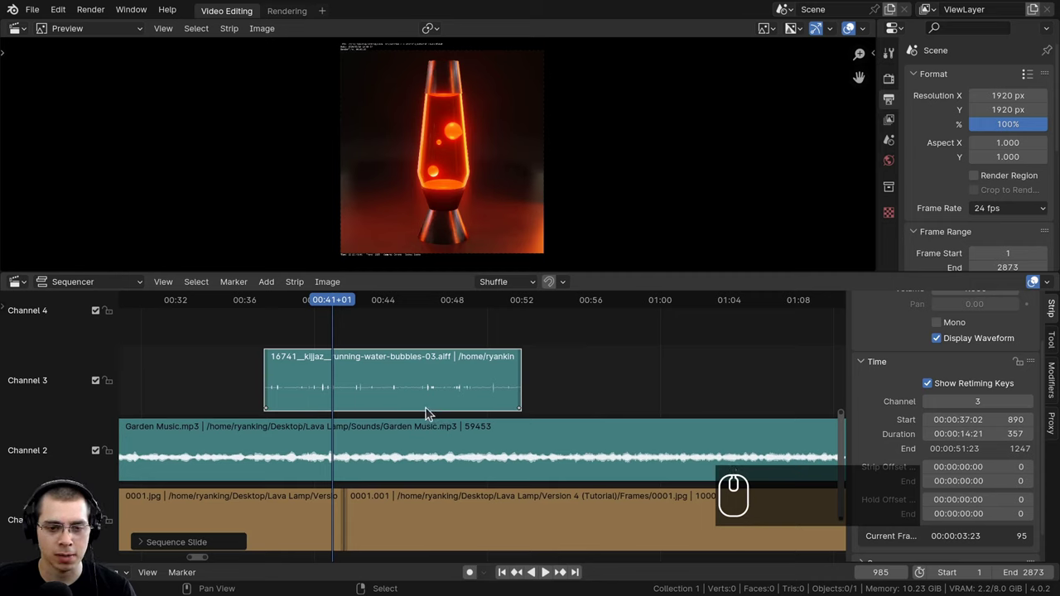
Step: Retime the bubbles sound strip to 33% speed and move it near the start of channel 3
right_click(523, 415)
scroll(down, 3)
key(g)
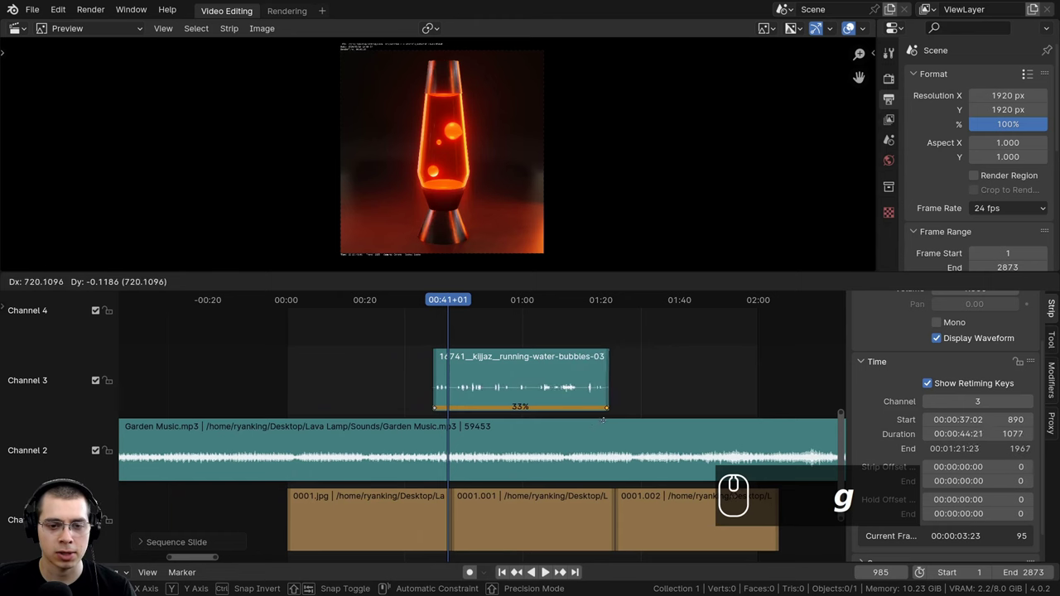
key(space)
scroll(up, 3)
key(g)
text(g g)
text(g)
drag(456, 396, 252, 464)
text(gggg)
drag(320, 396, 476, 399)
scroll(down, 3)
drag(329, 397, 512, 414)
Step: Duplicate the slowed bubbles strip with Shift+D and line the copies up end to end along channel 3
text(g␣ggggg)
key(g)
drag(424, 391, 401, 379)
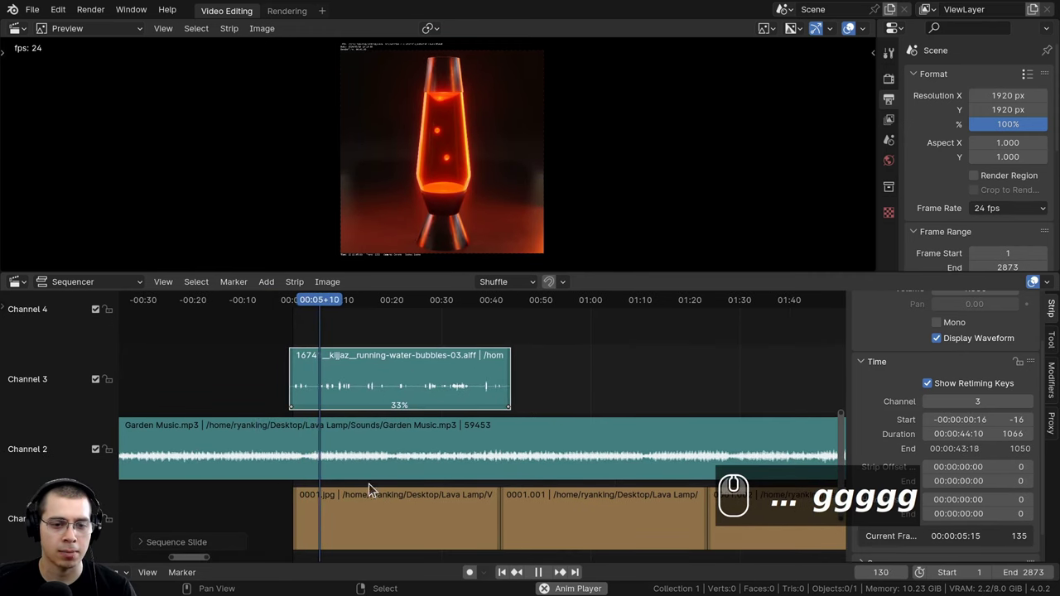
middle_click(337, 336)
middle_click(405, 401)
text(gggggd)
scroll(down, 3)
text(ddbg)
scroll(up, 3)
text(a)
drag(445, 396, 462, 396)
middle_click(485, 384)
middle_click(514, 407)
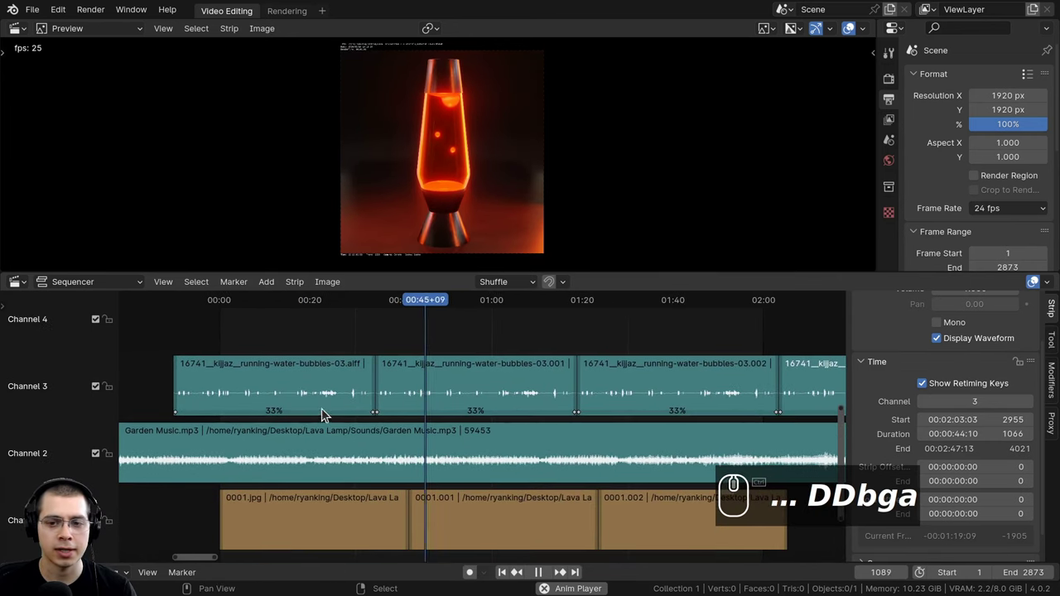
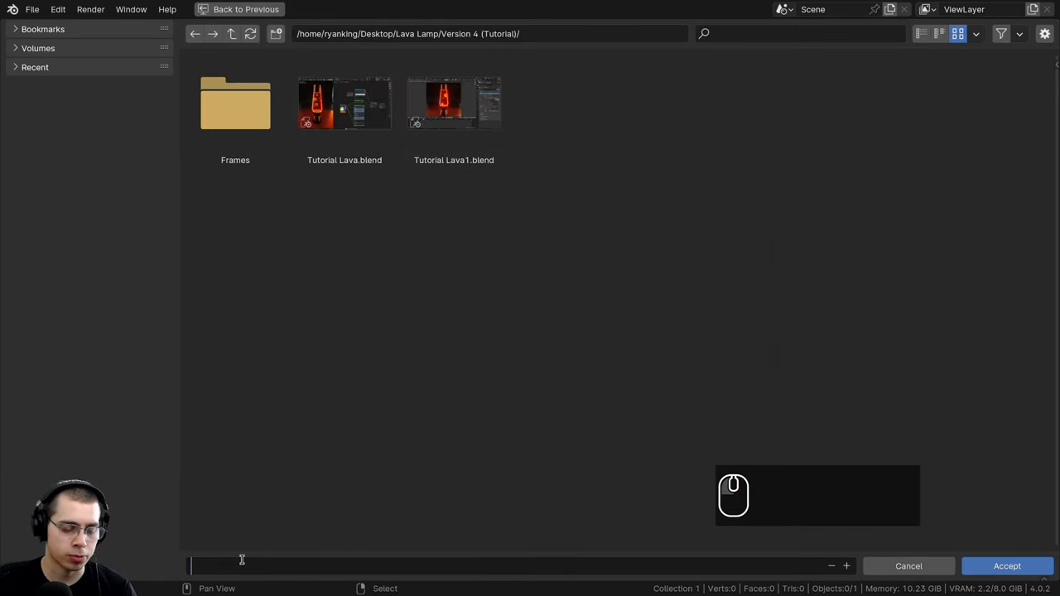
Step: Set the render output path to a file named Video in the Tutorial folder with FFmpeg Video format
text(video)
key(Return)
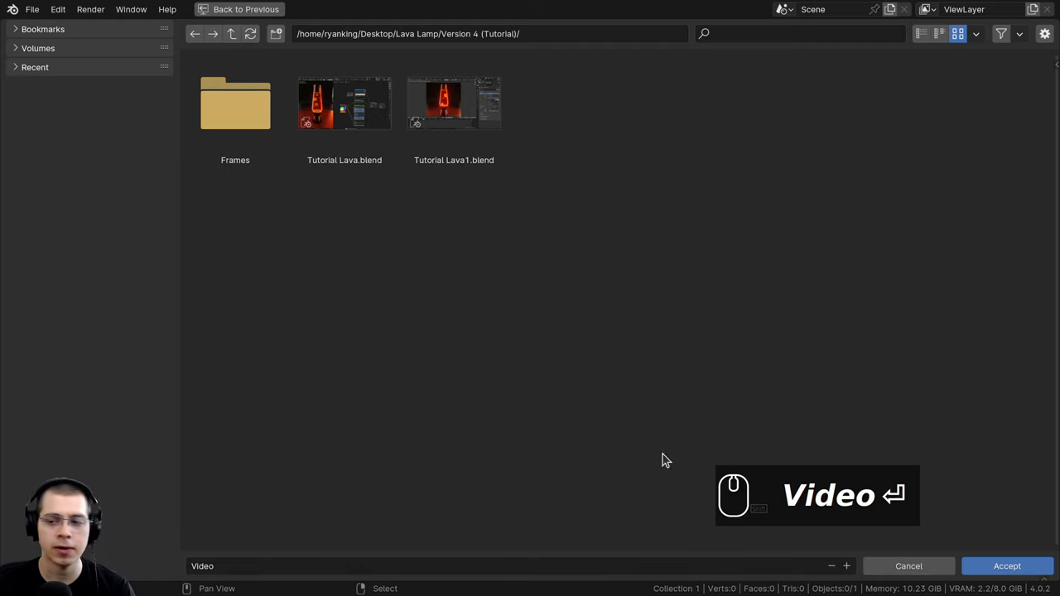
click(981, 572)
scroll(down, 3)
double_click(999, 175)
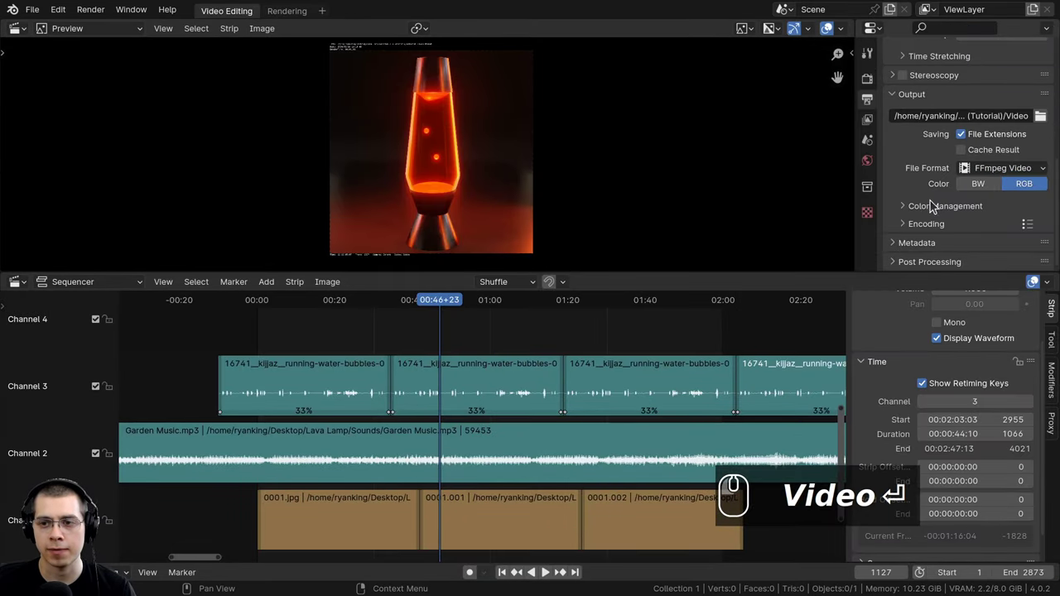
scroll(up, 3)
scroll(down, 3)
scroll(down, 3)
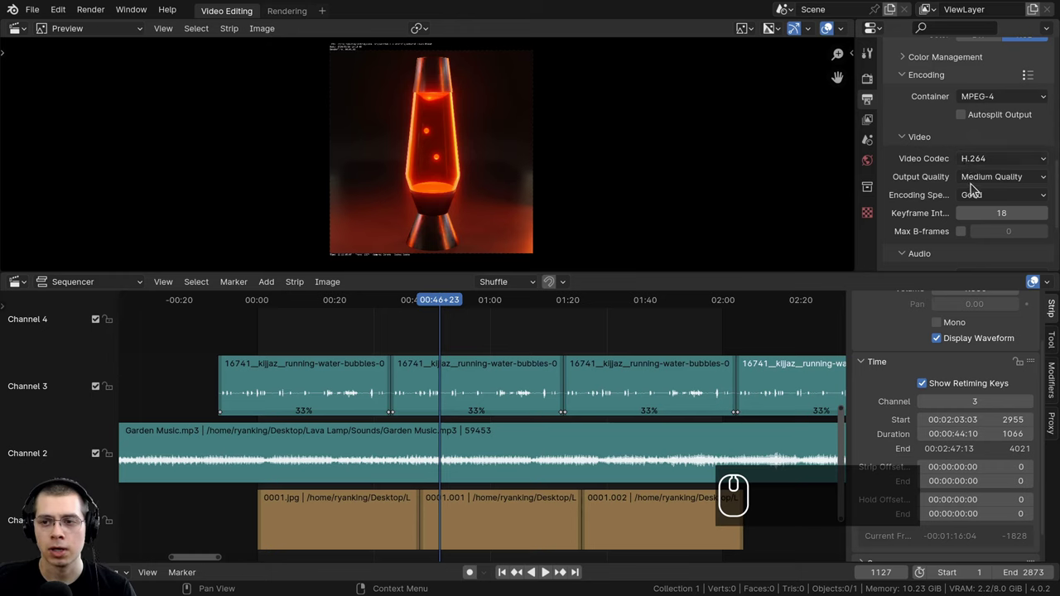
scroll(down, 3)
scroll(down, 3)
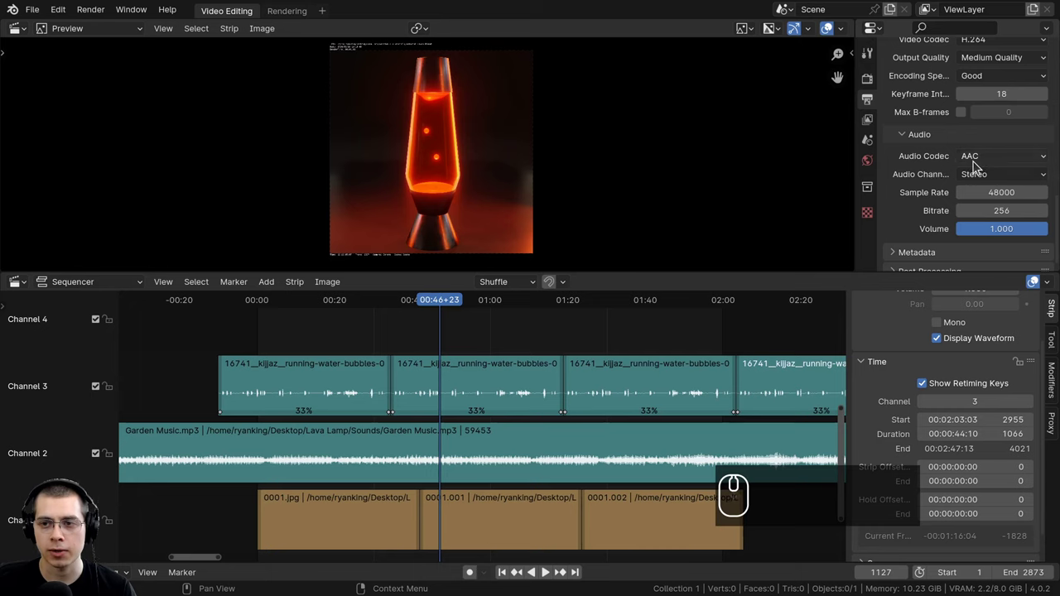